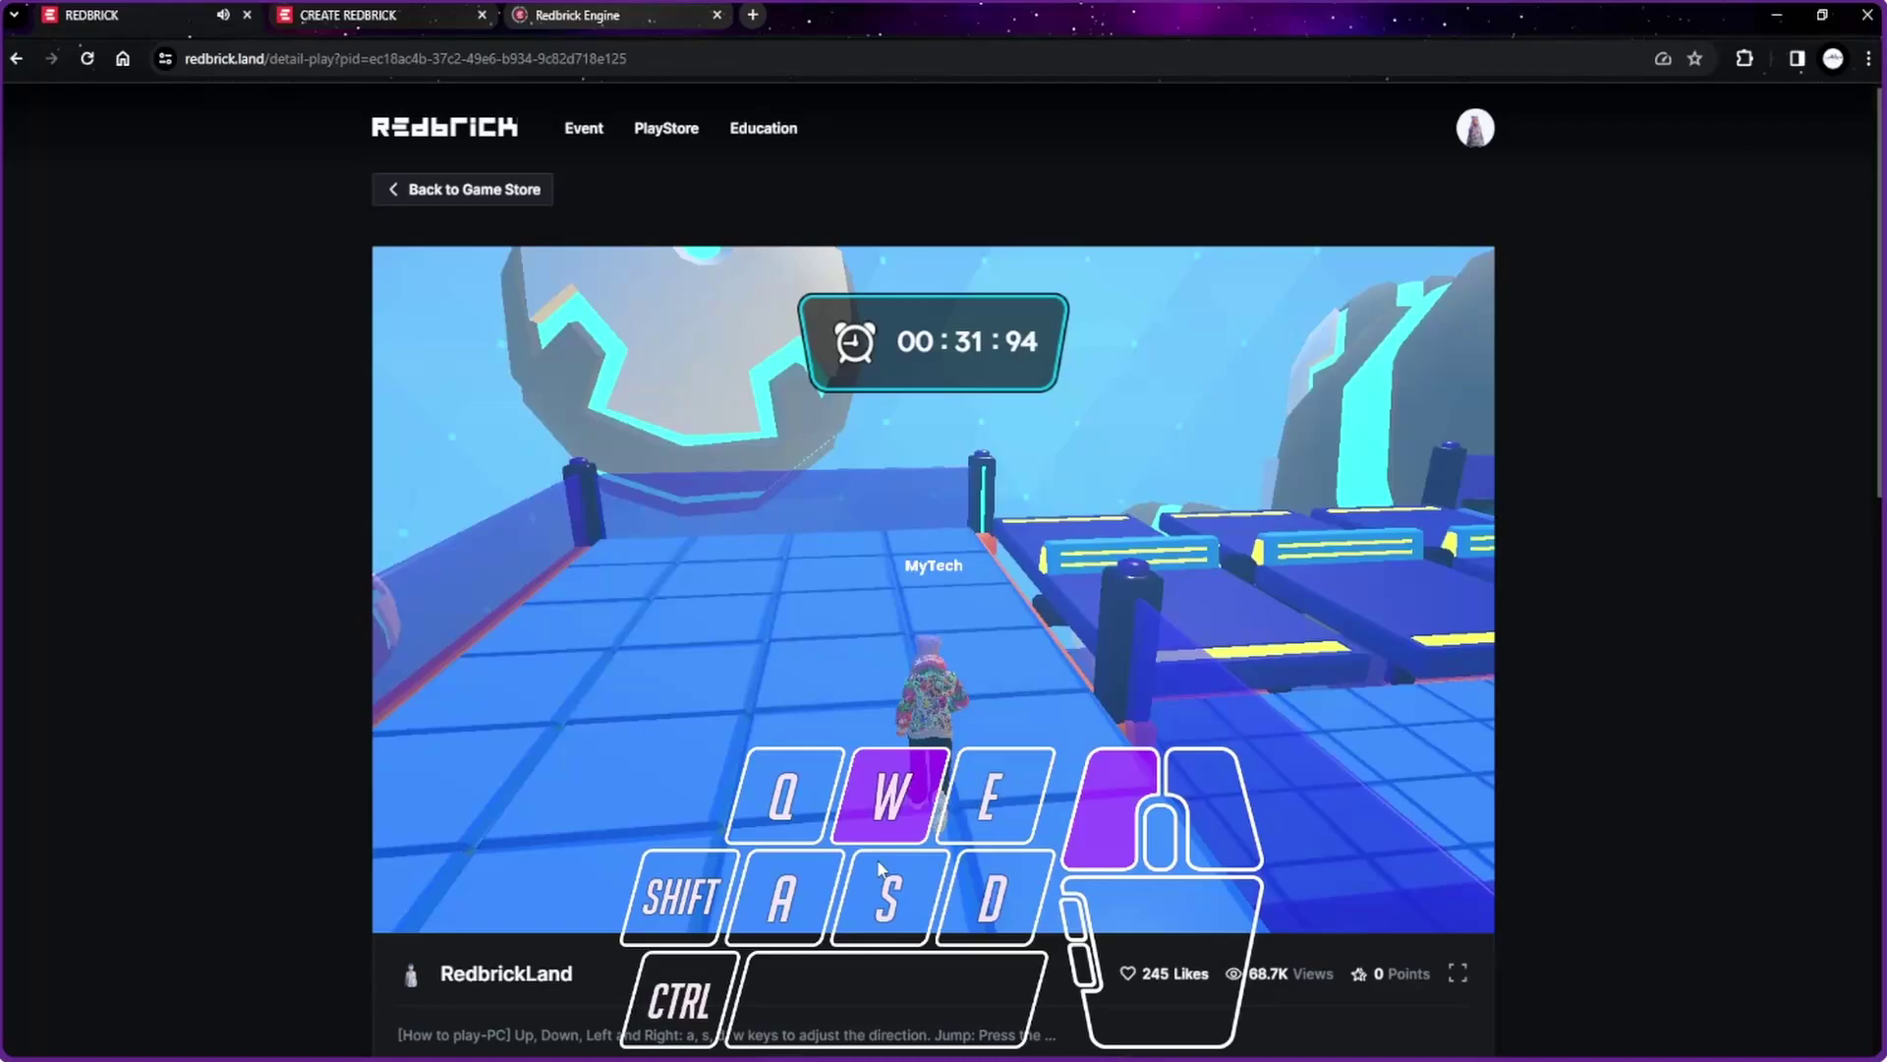
Step: Steer the character through the published obstacle-course game with W and jump keys
key(space)
key(space)
key(w)
key(space)
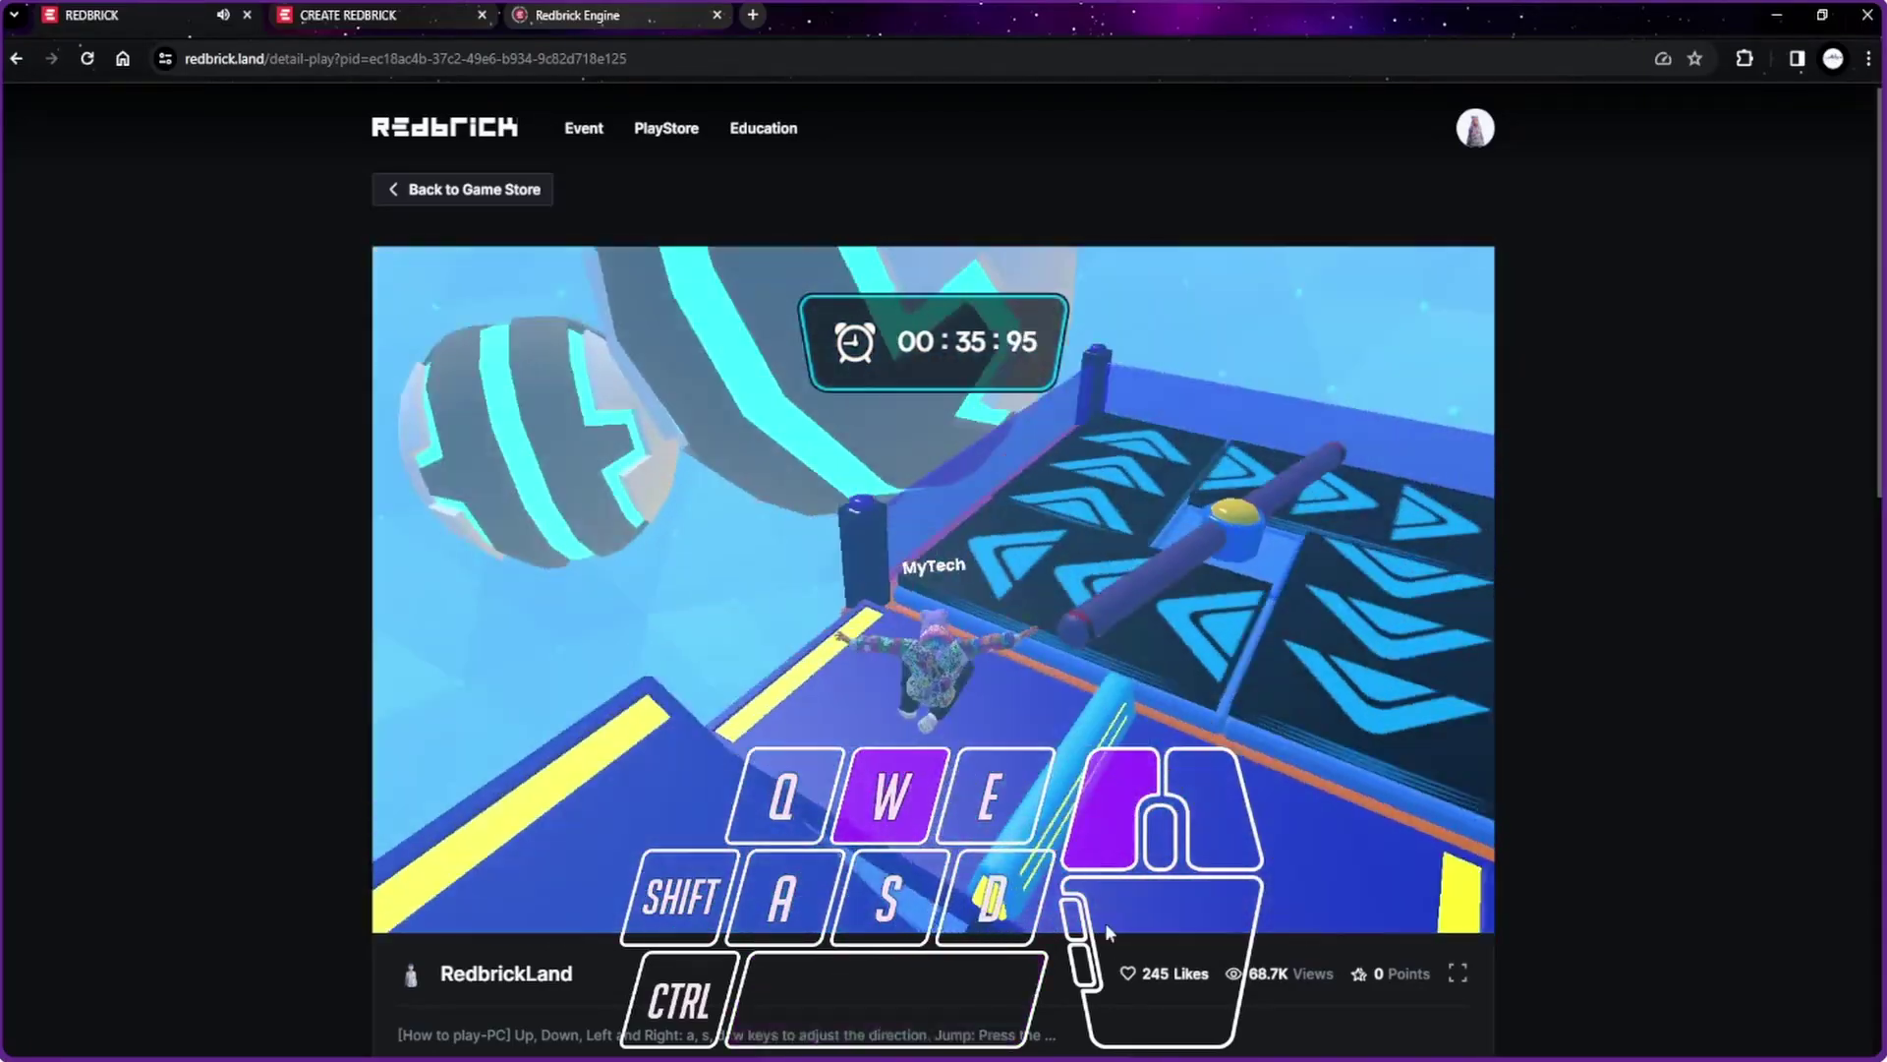
key(space)
key(space)
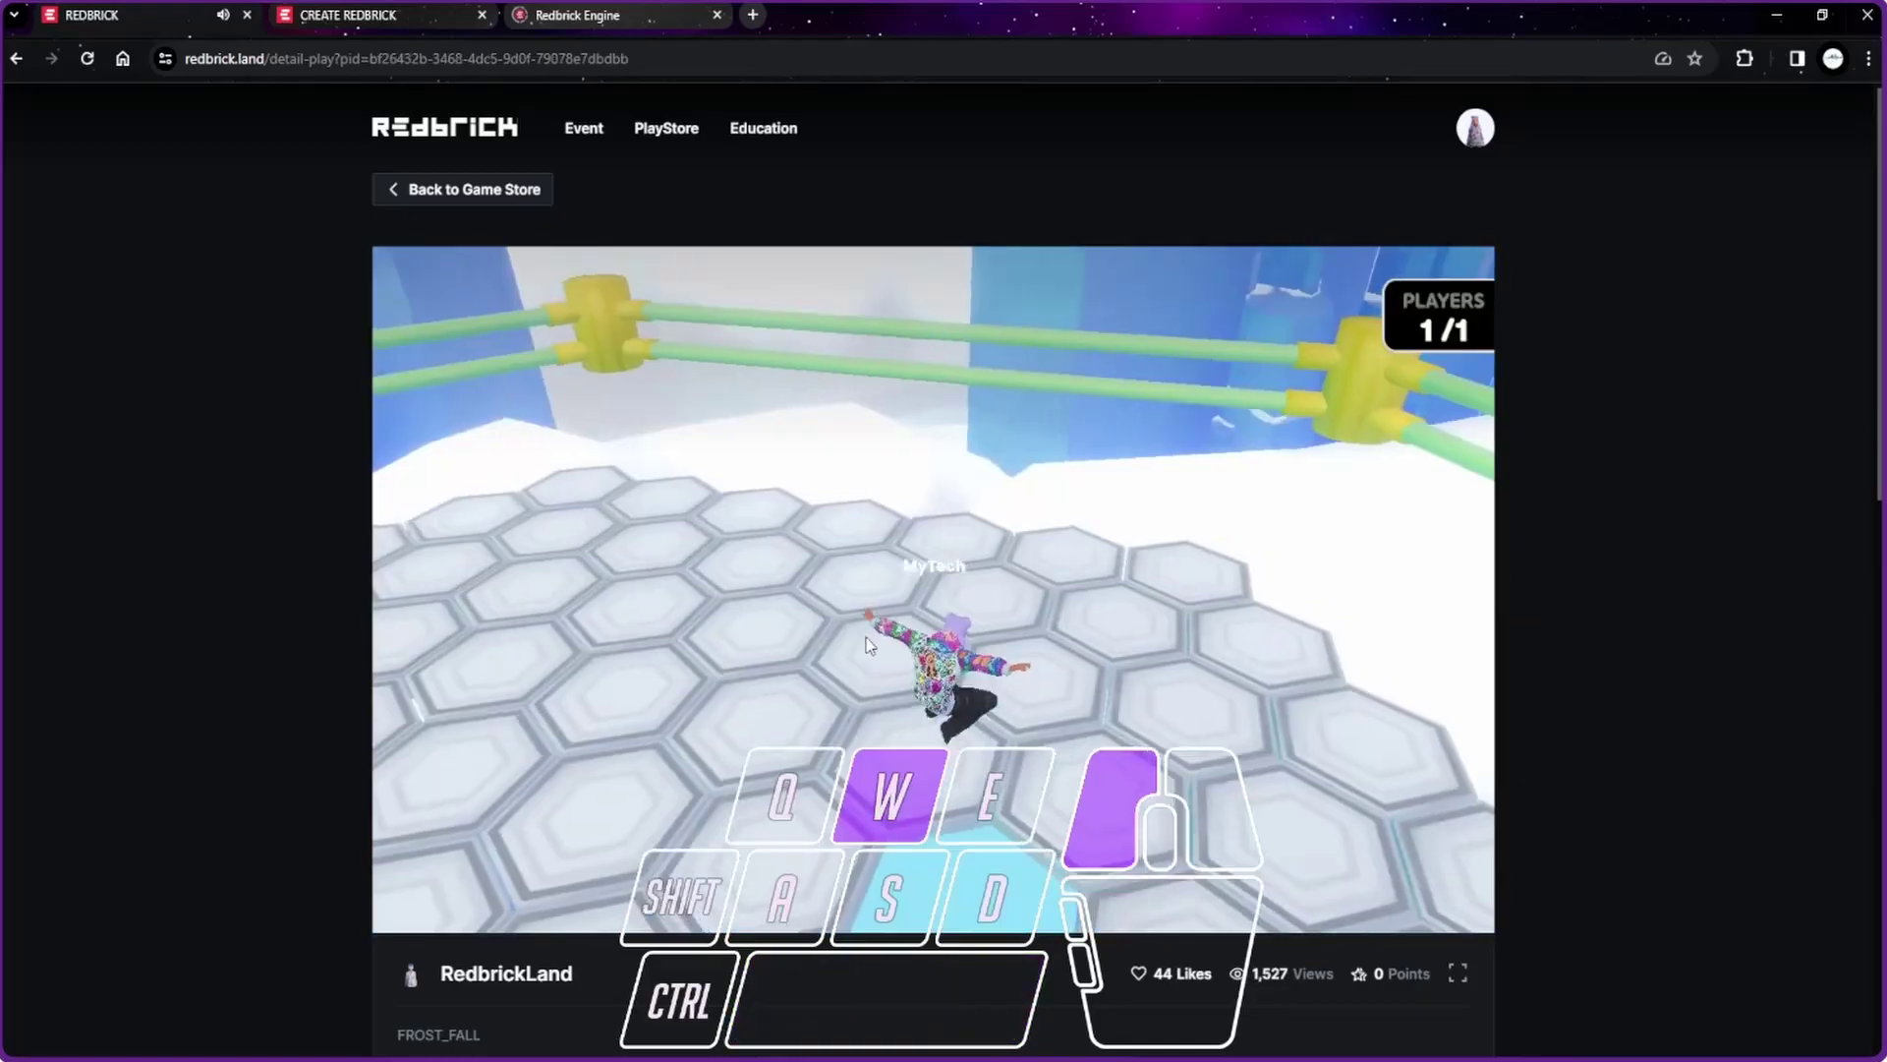
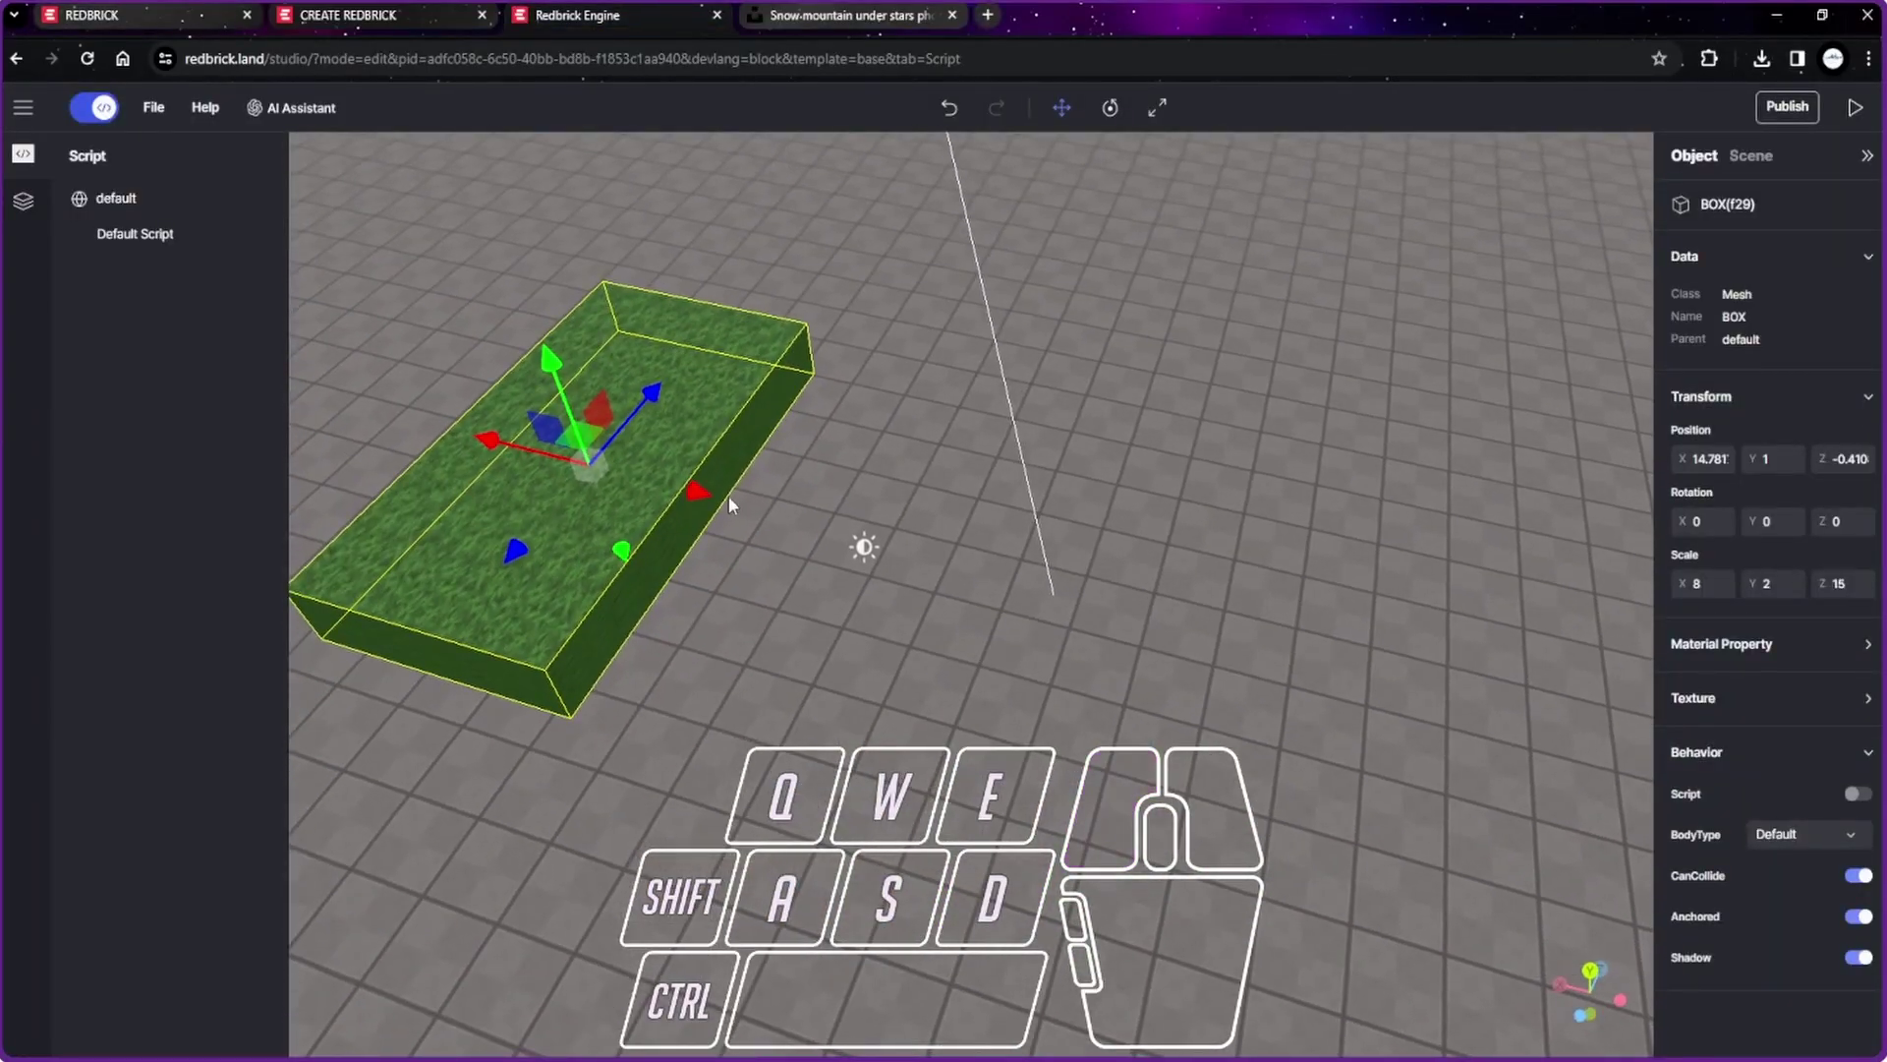
Step: Switch off Code Mode so the model library replaces the object properties panel
drag(718, 498, 632, 479)
drag(994, 719, 981, 644)
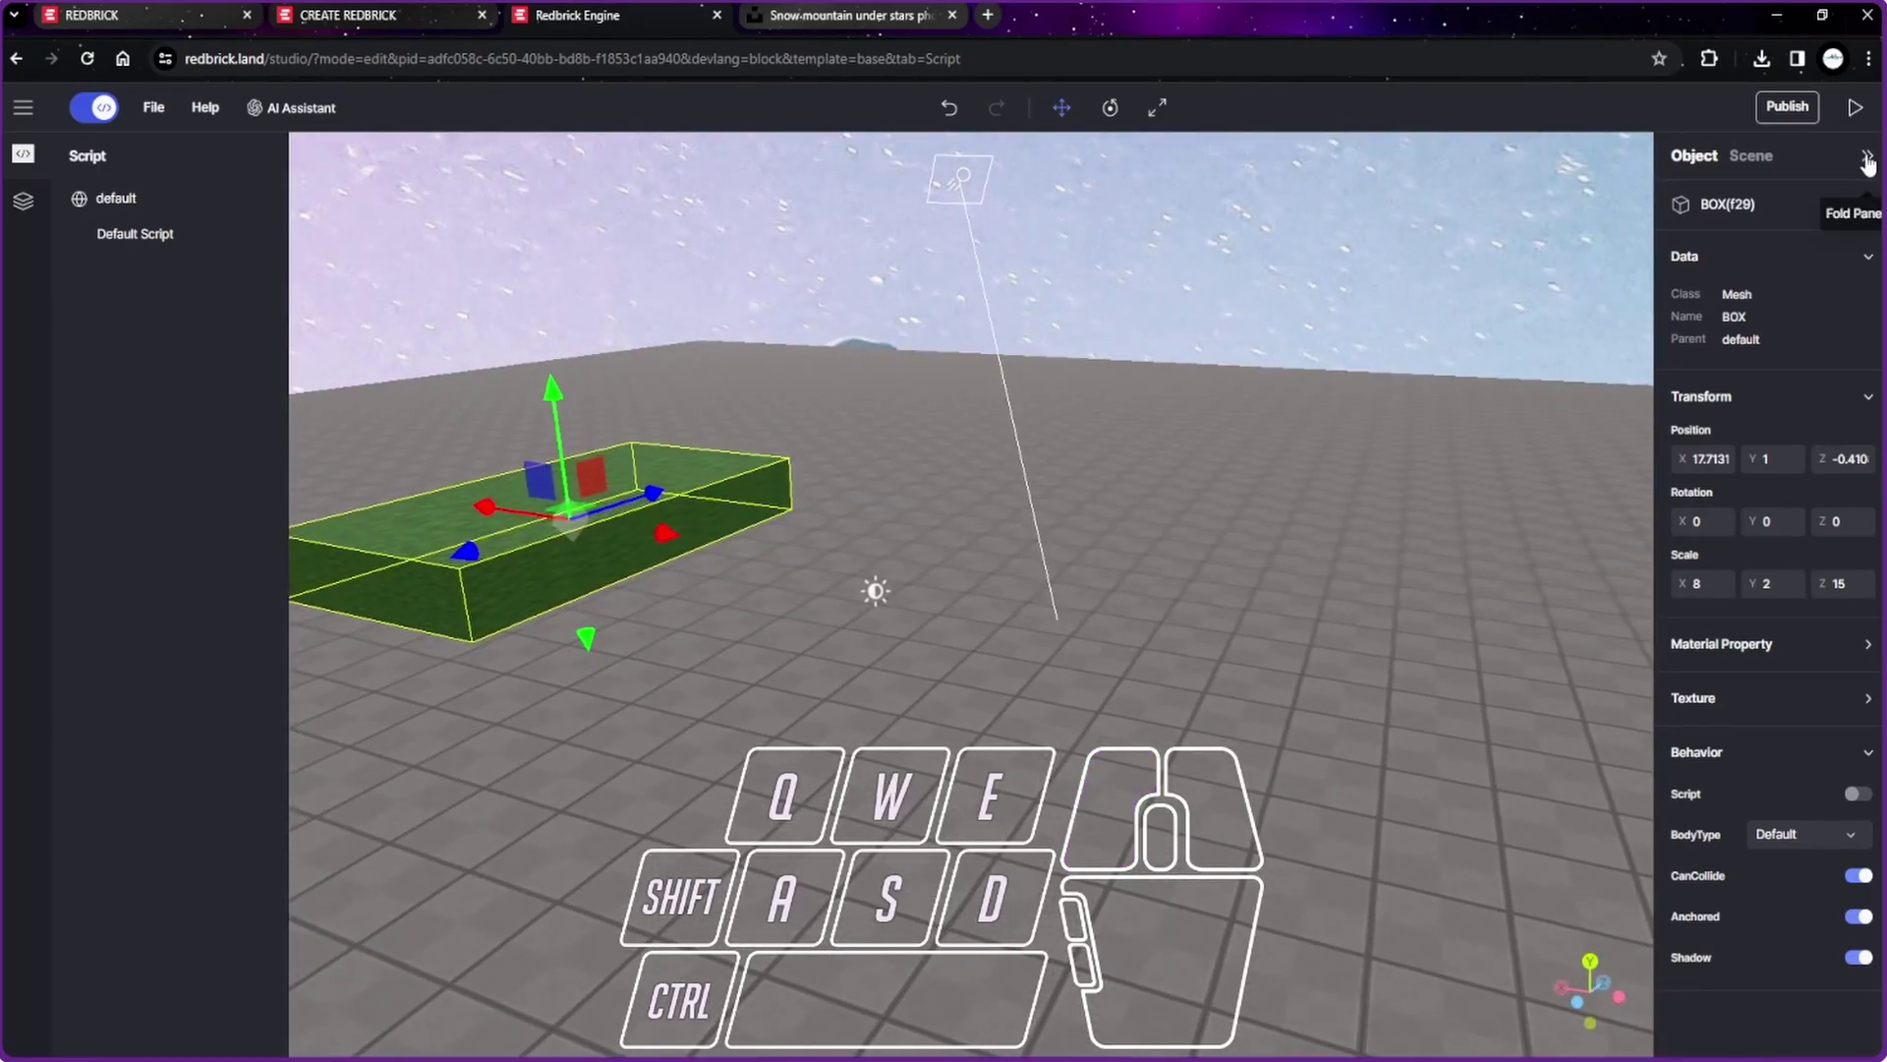
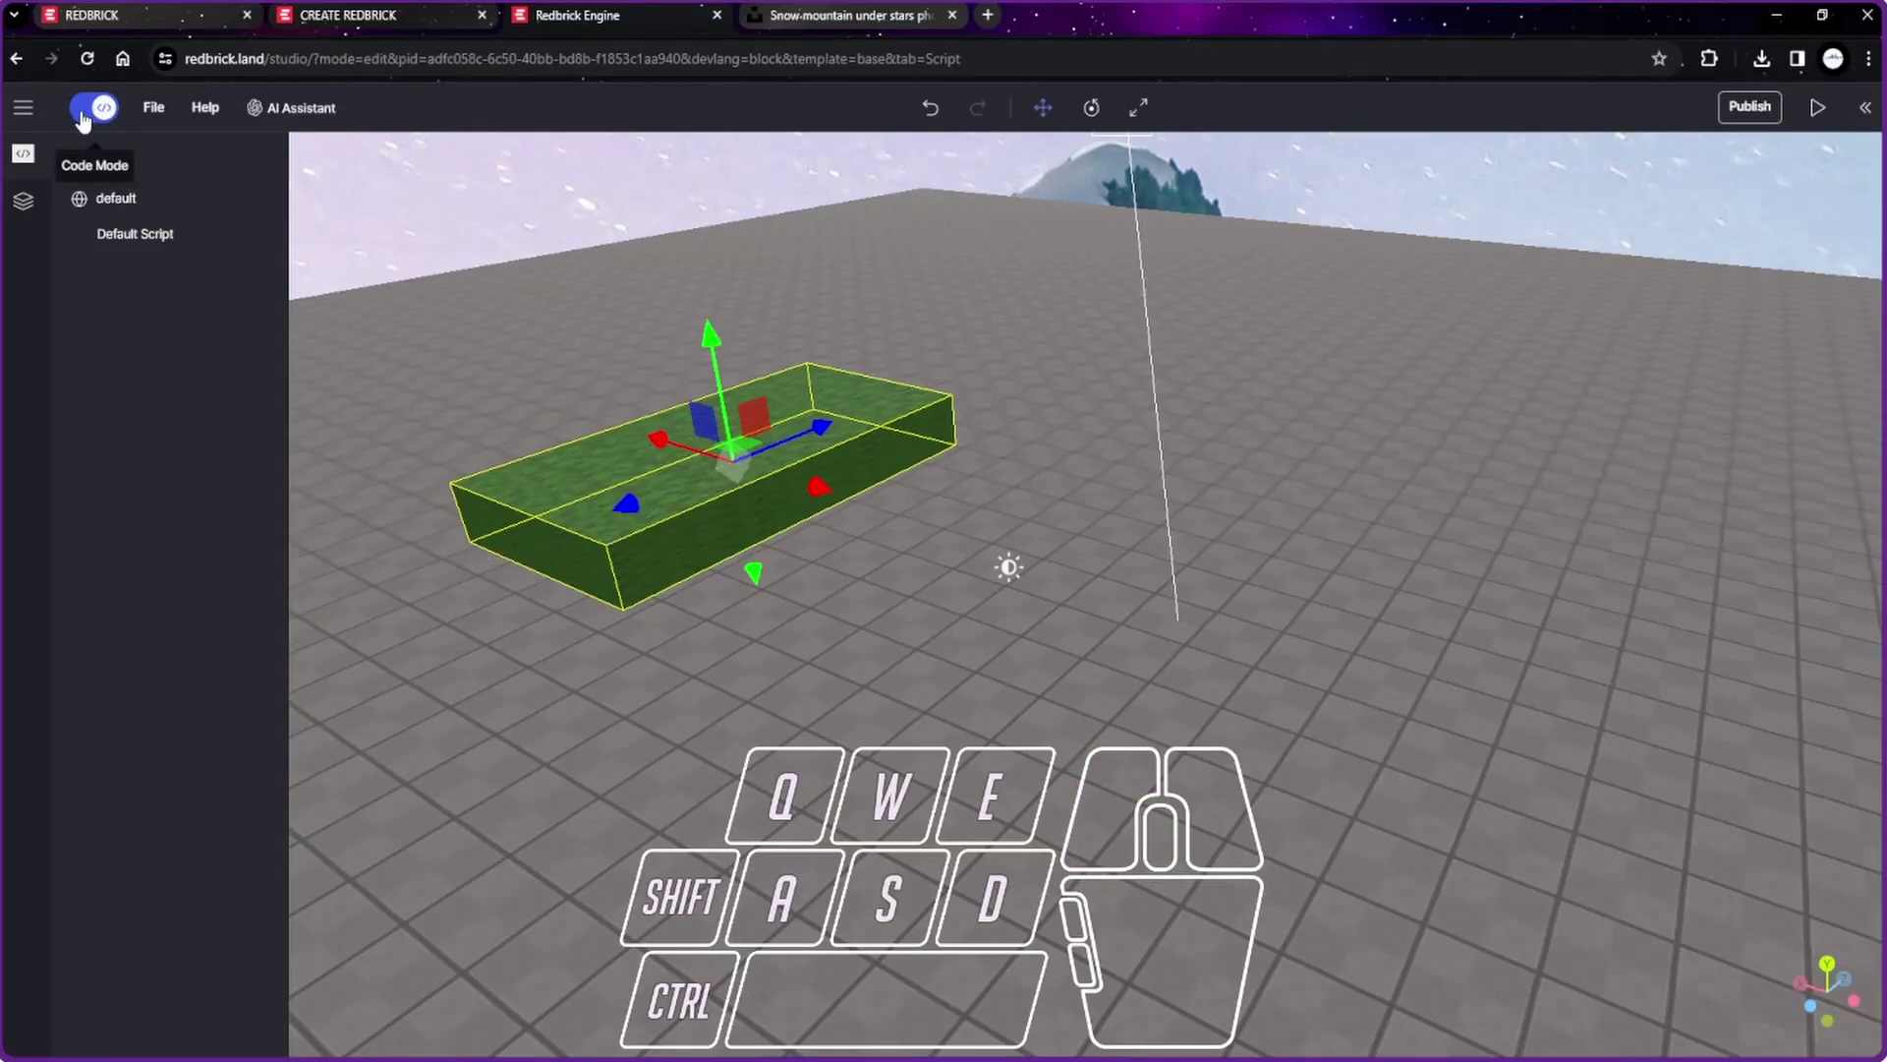
click(85, 121)
Step: Browse the Decoration collection without picking a model and return to the categories
scroll(down, 3)
scroll(down, 3)
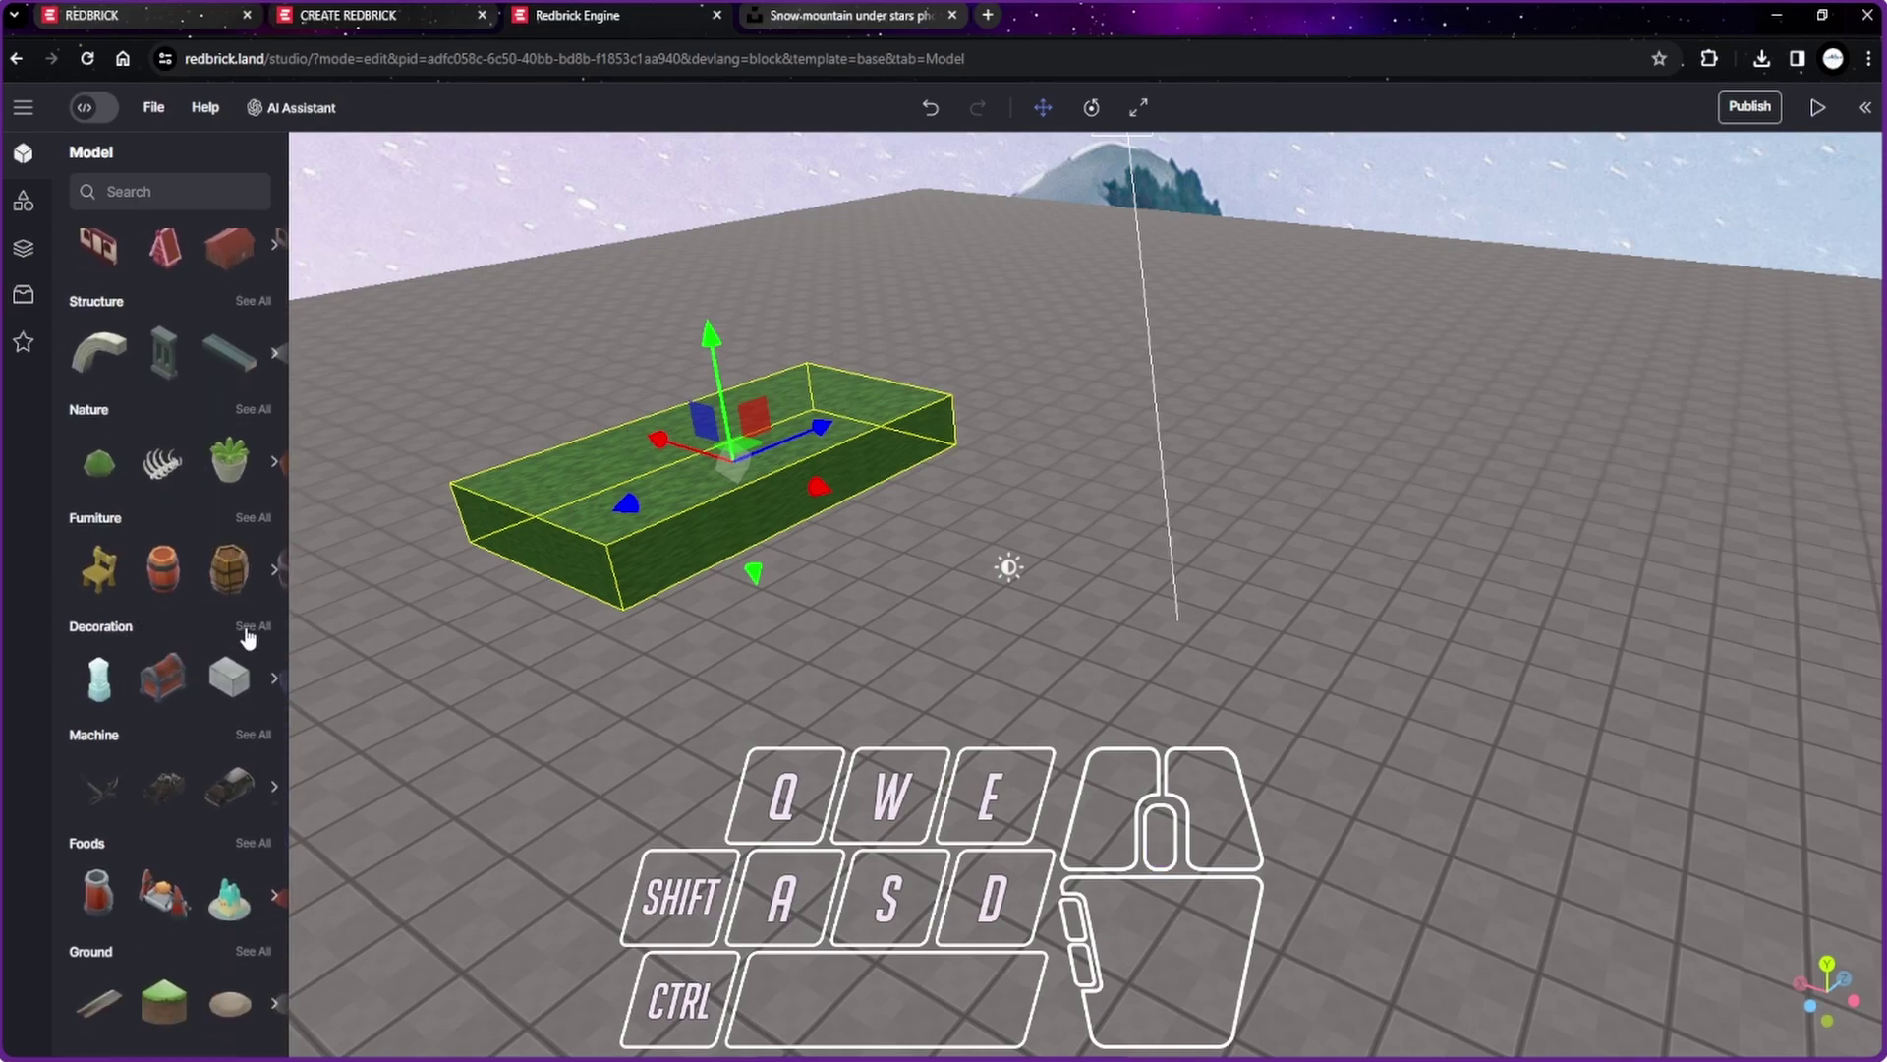
click(250, 640)
scroll(down, 3)
scroll(down, 3)
scroll(down, 3)
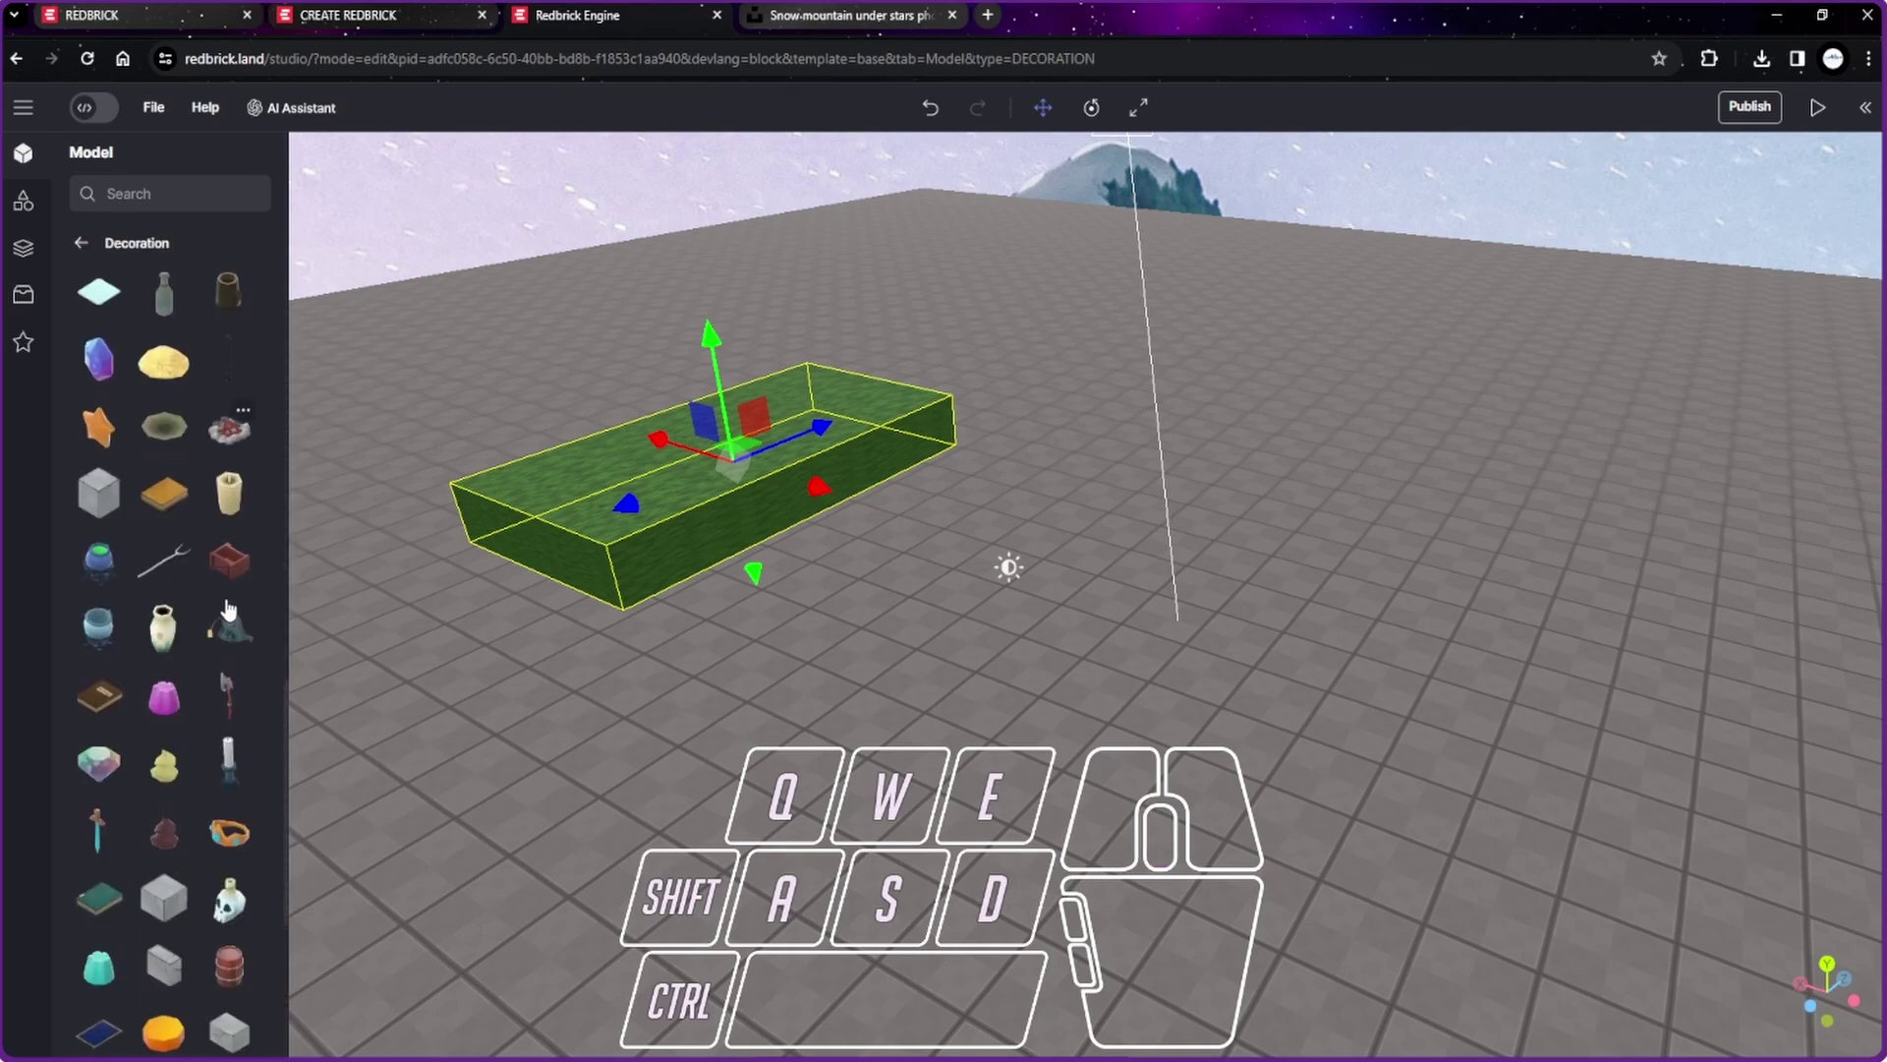
scroll(down, 3)
scroll(down, 3)
scroll(down, 3)
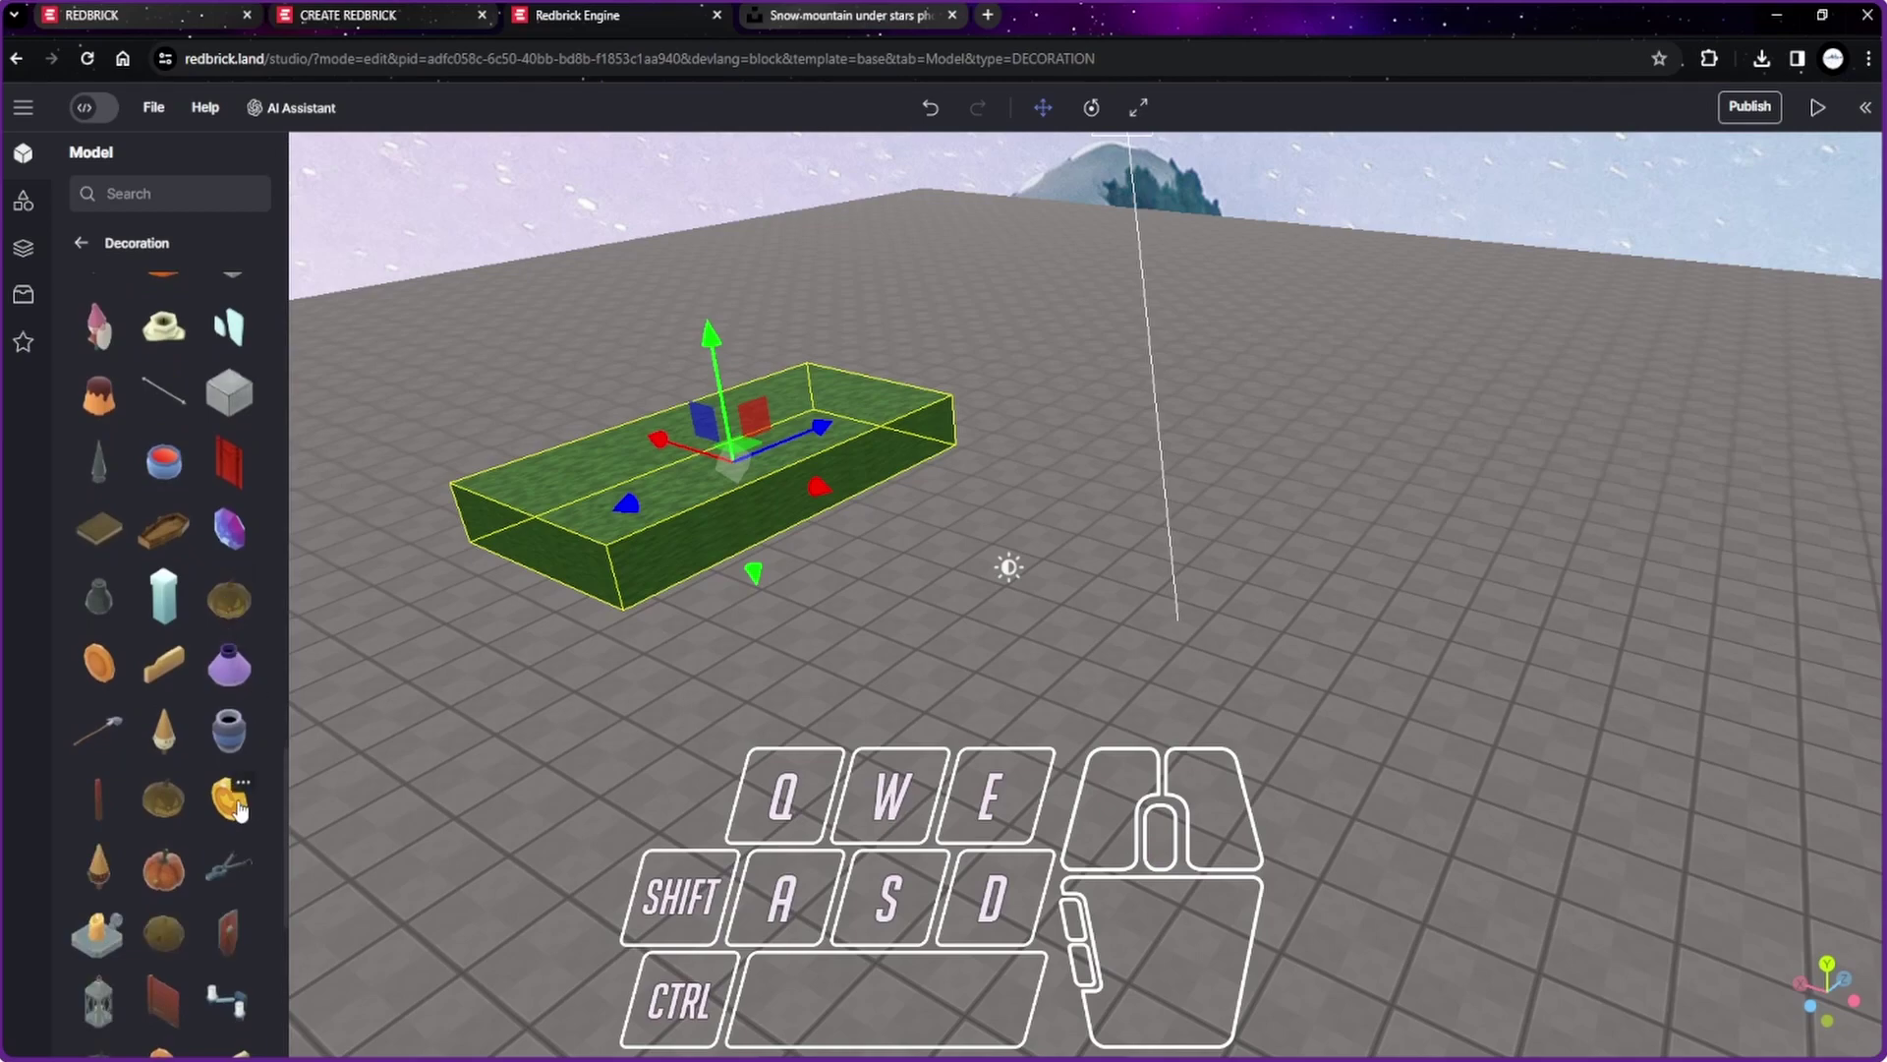
scroll(down, 3)
scroll(down, 3)
scroll(down, 3)
scroll(down, 3)
click(88, 259)
Step: Add the fries model from the Foods collection to the scene beside the platform
scroll(down, 3)
click(262, 854)
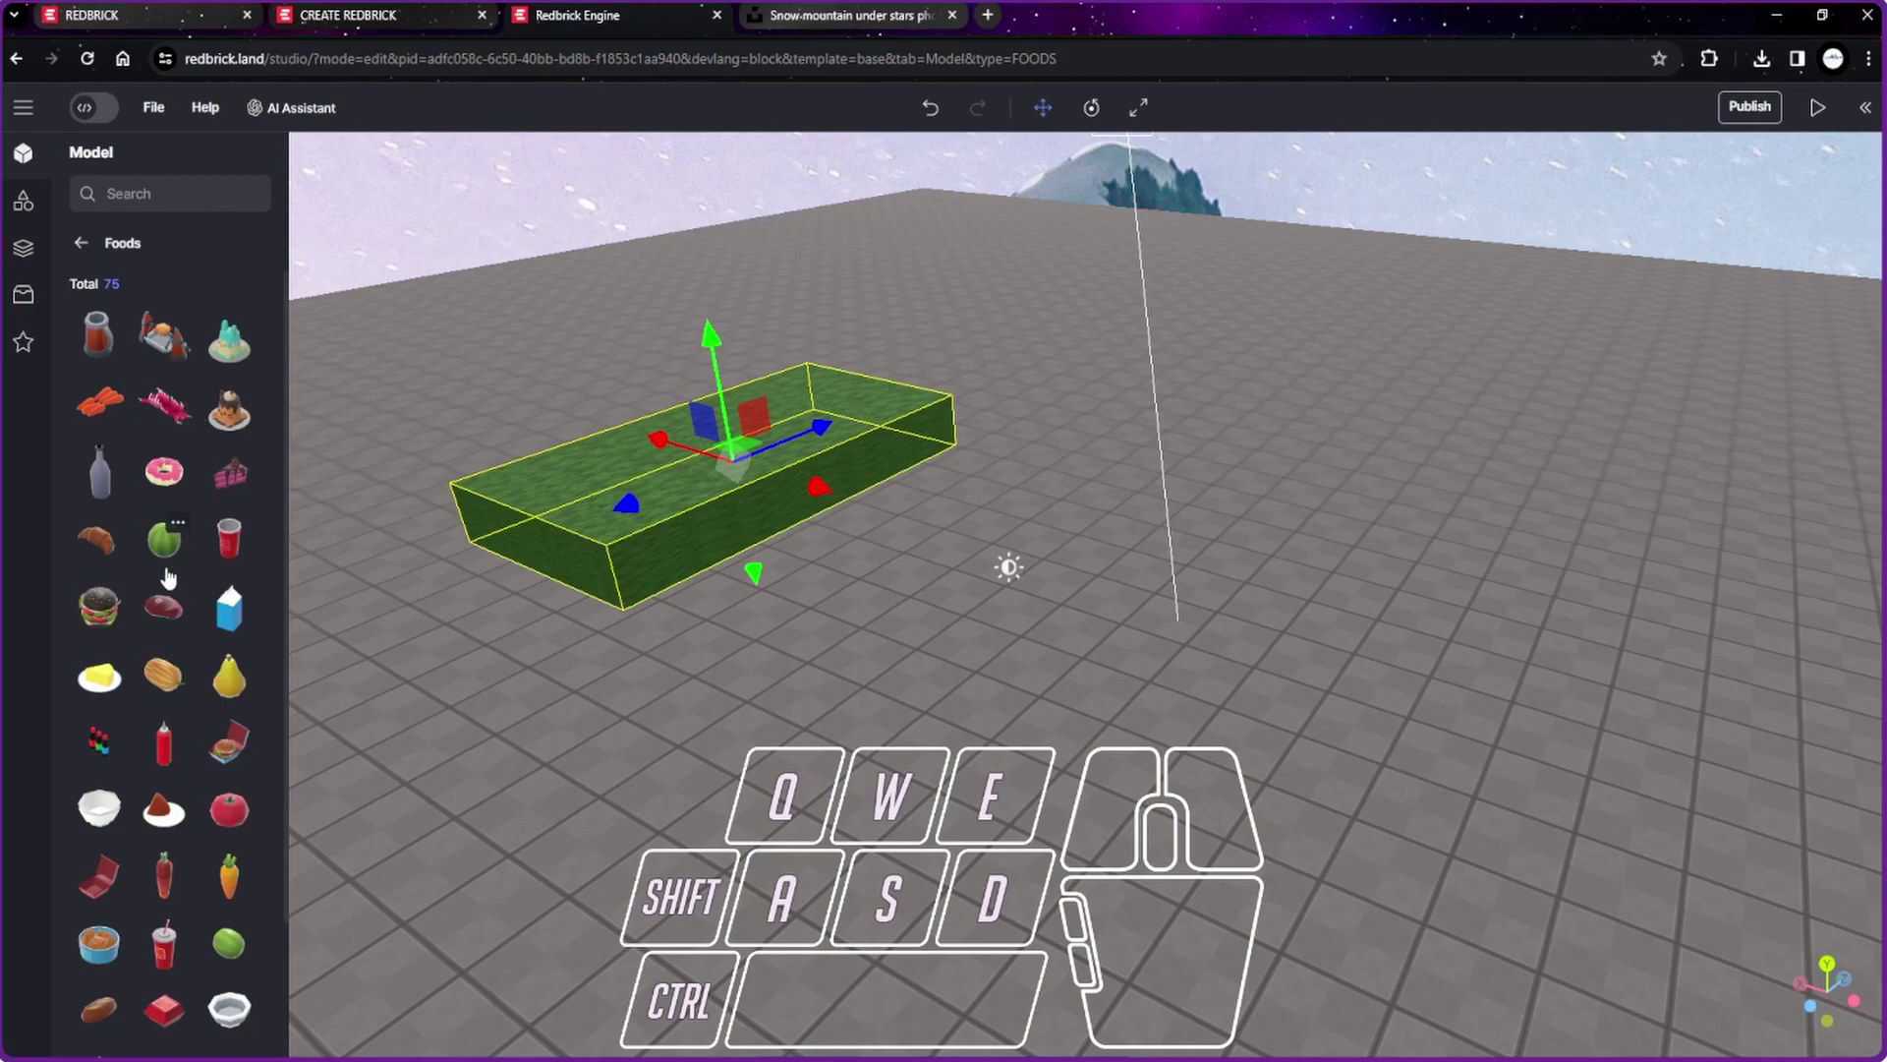
scroll(down, 3)
scroll(down, 3)
scroll(down, 3)
click(162, 609)
scroll(up, 3)
middle_click(1228, 835)
middle_click(1228, 836)
Step: Orbit to a view looking down on the platform and the new fries model
scroll(down, 3)
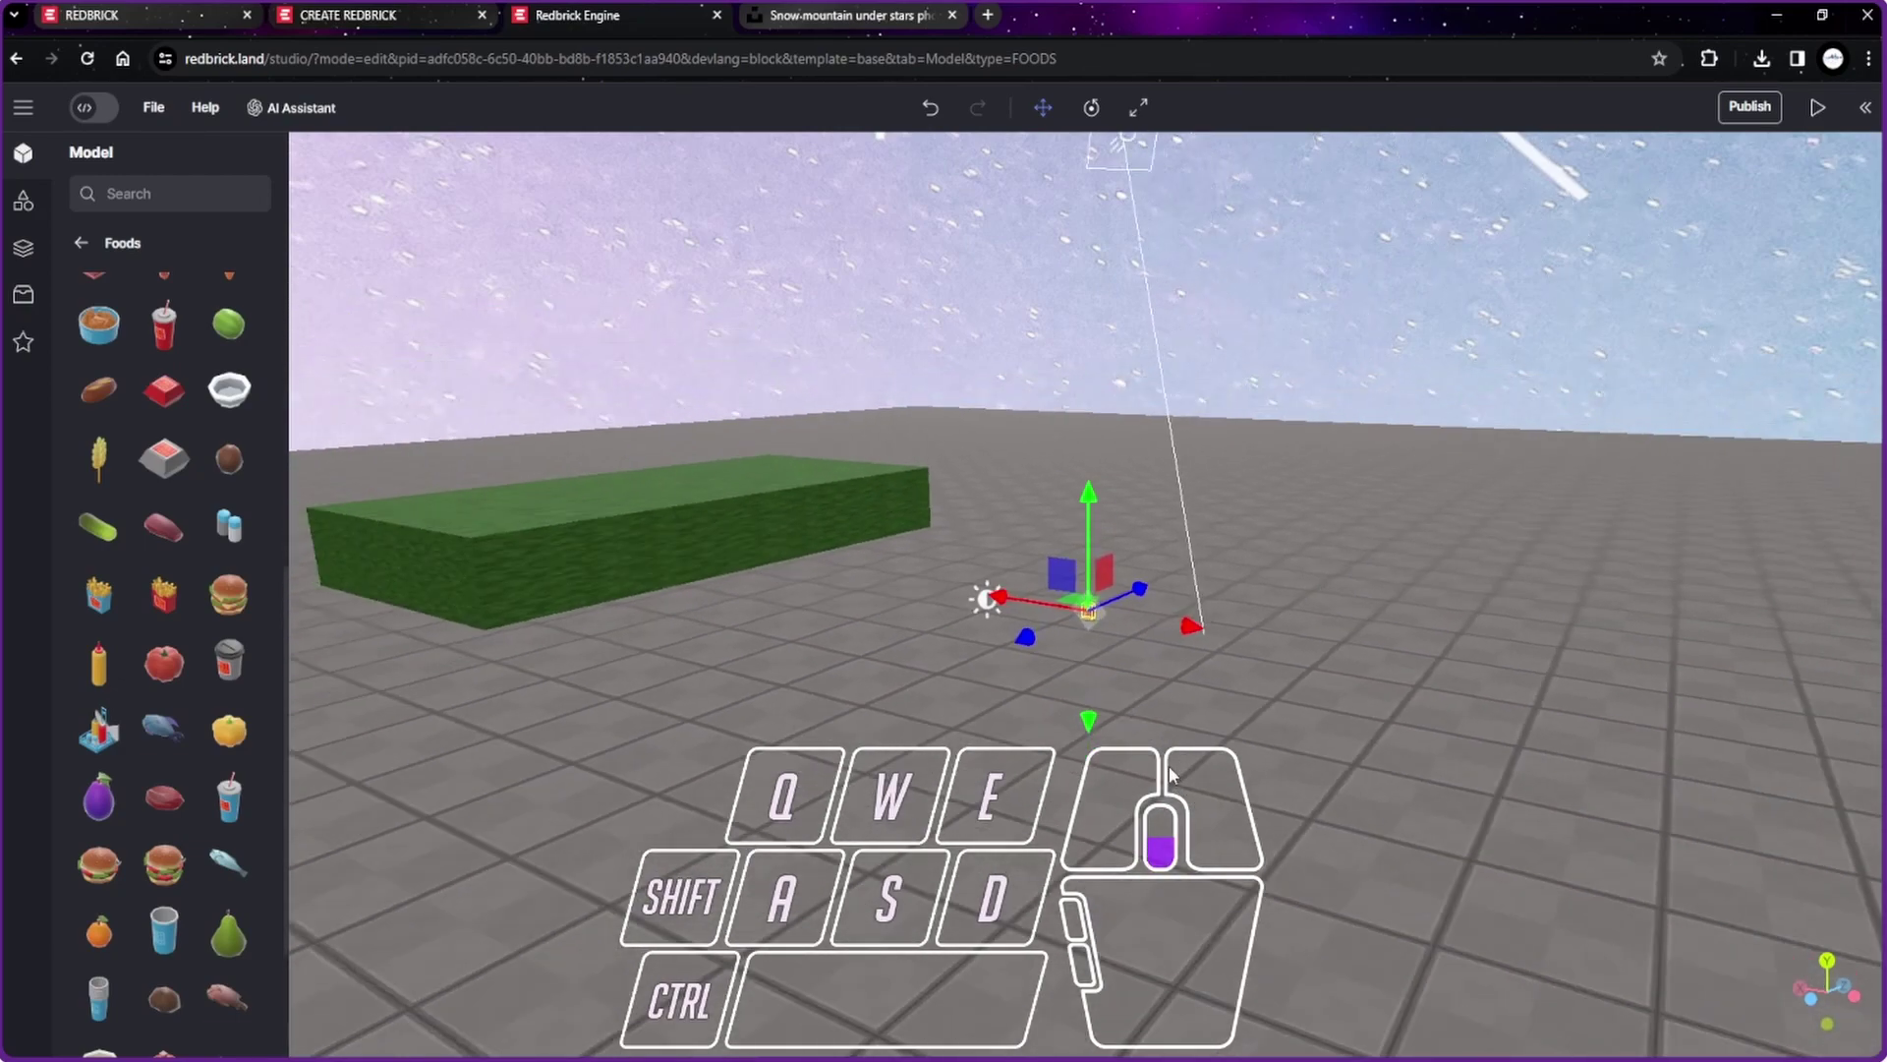
drag(1183, 734, 1202, 767)
scroll(up, 3)
scroll(down, 3)
drag(1200, 762, 1267, 445)
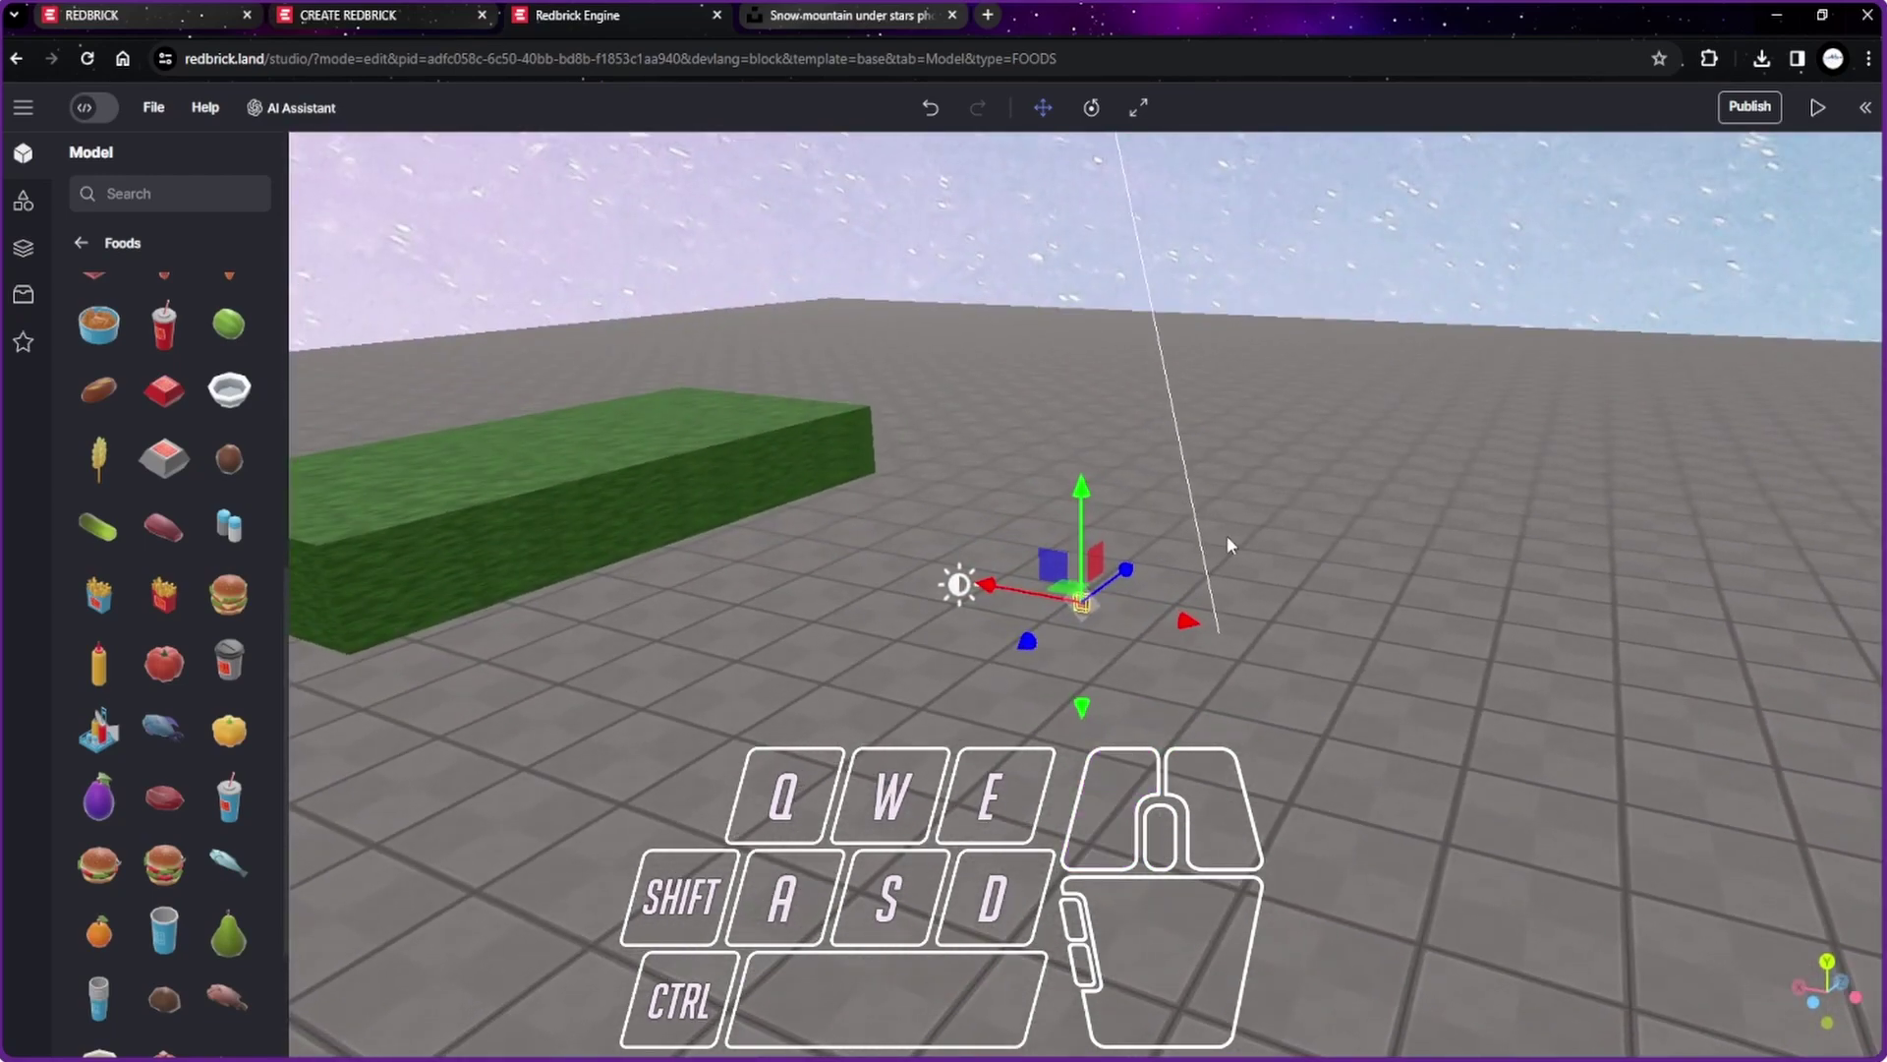
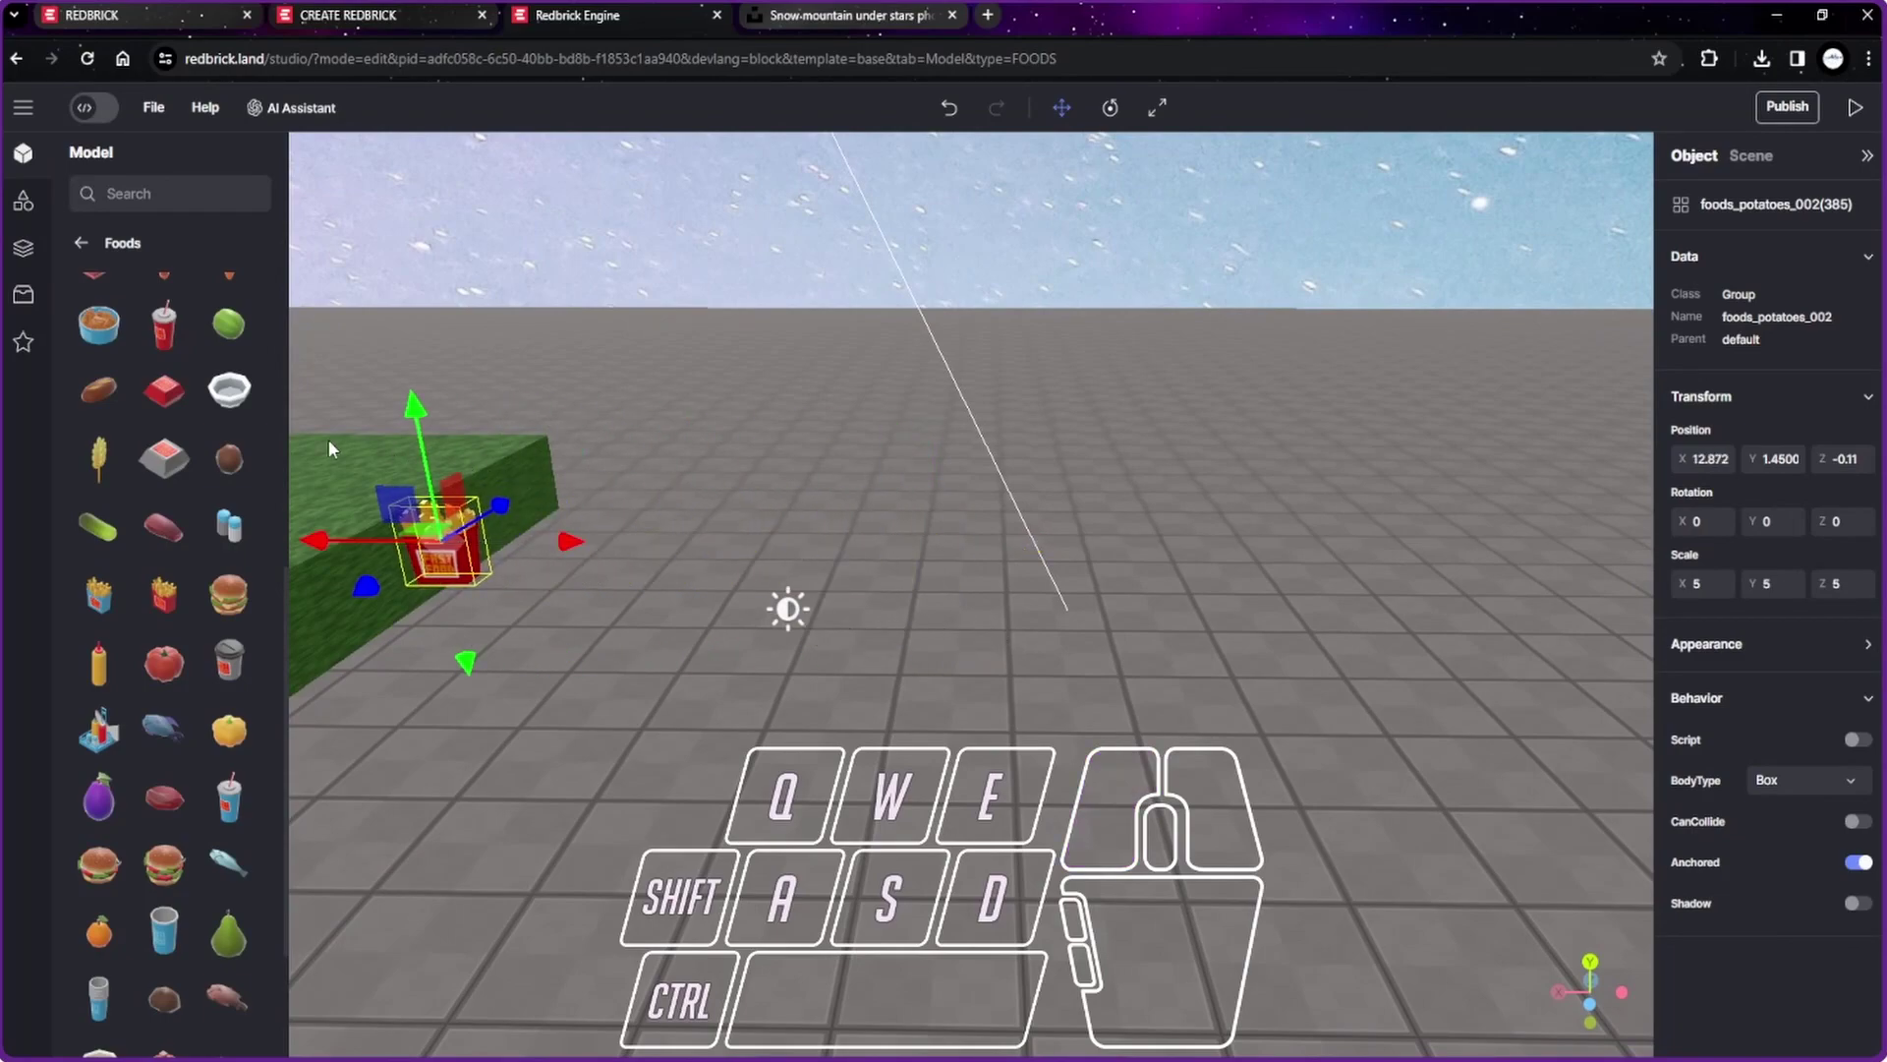
drag(784, 701, 607, 523)
drag(1019, 683, 981, 690)
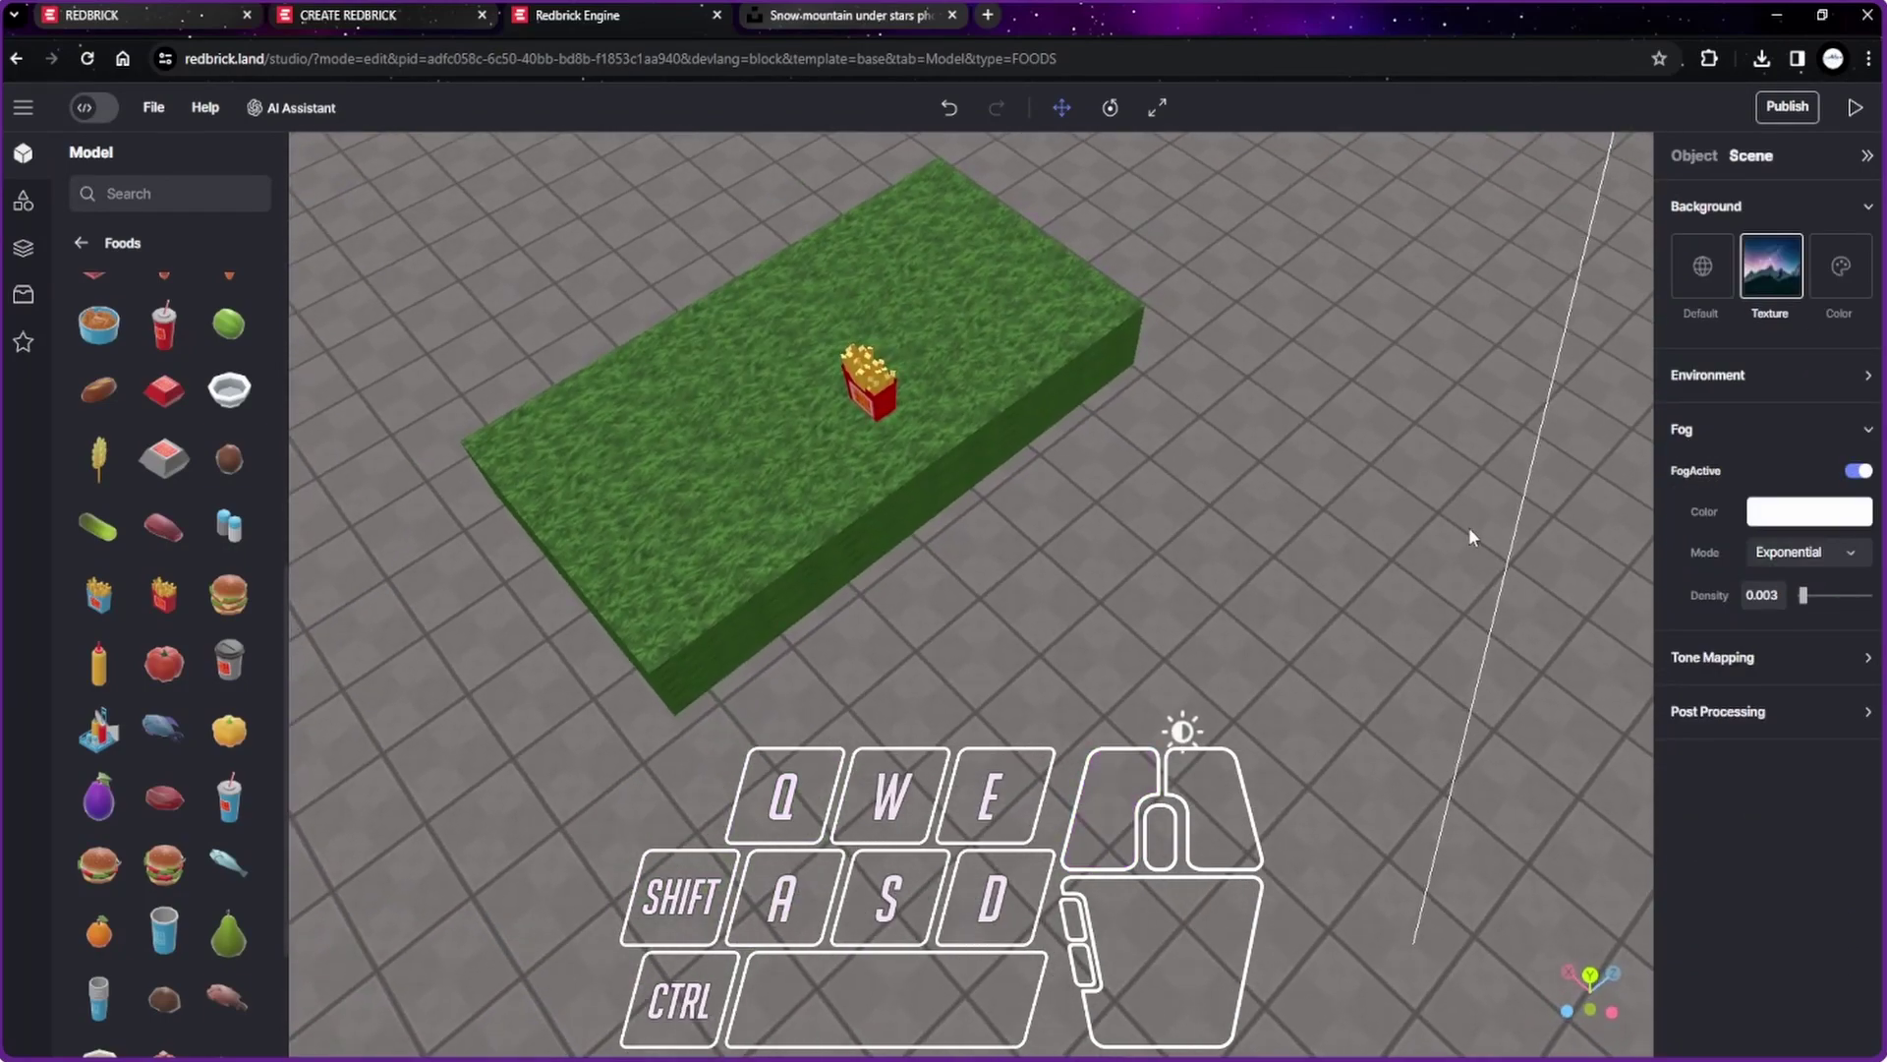
Step: Drag the fries with the move gizmo onto the grass platform's top surface
drag(1874, 699, 1808, 706)
scroll(up, 3)
drag(954, 658, 1042, 587)
scroll(up, 3)
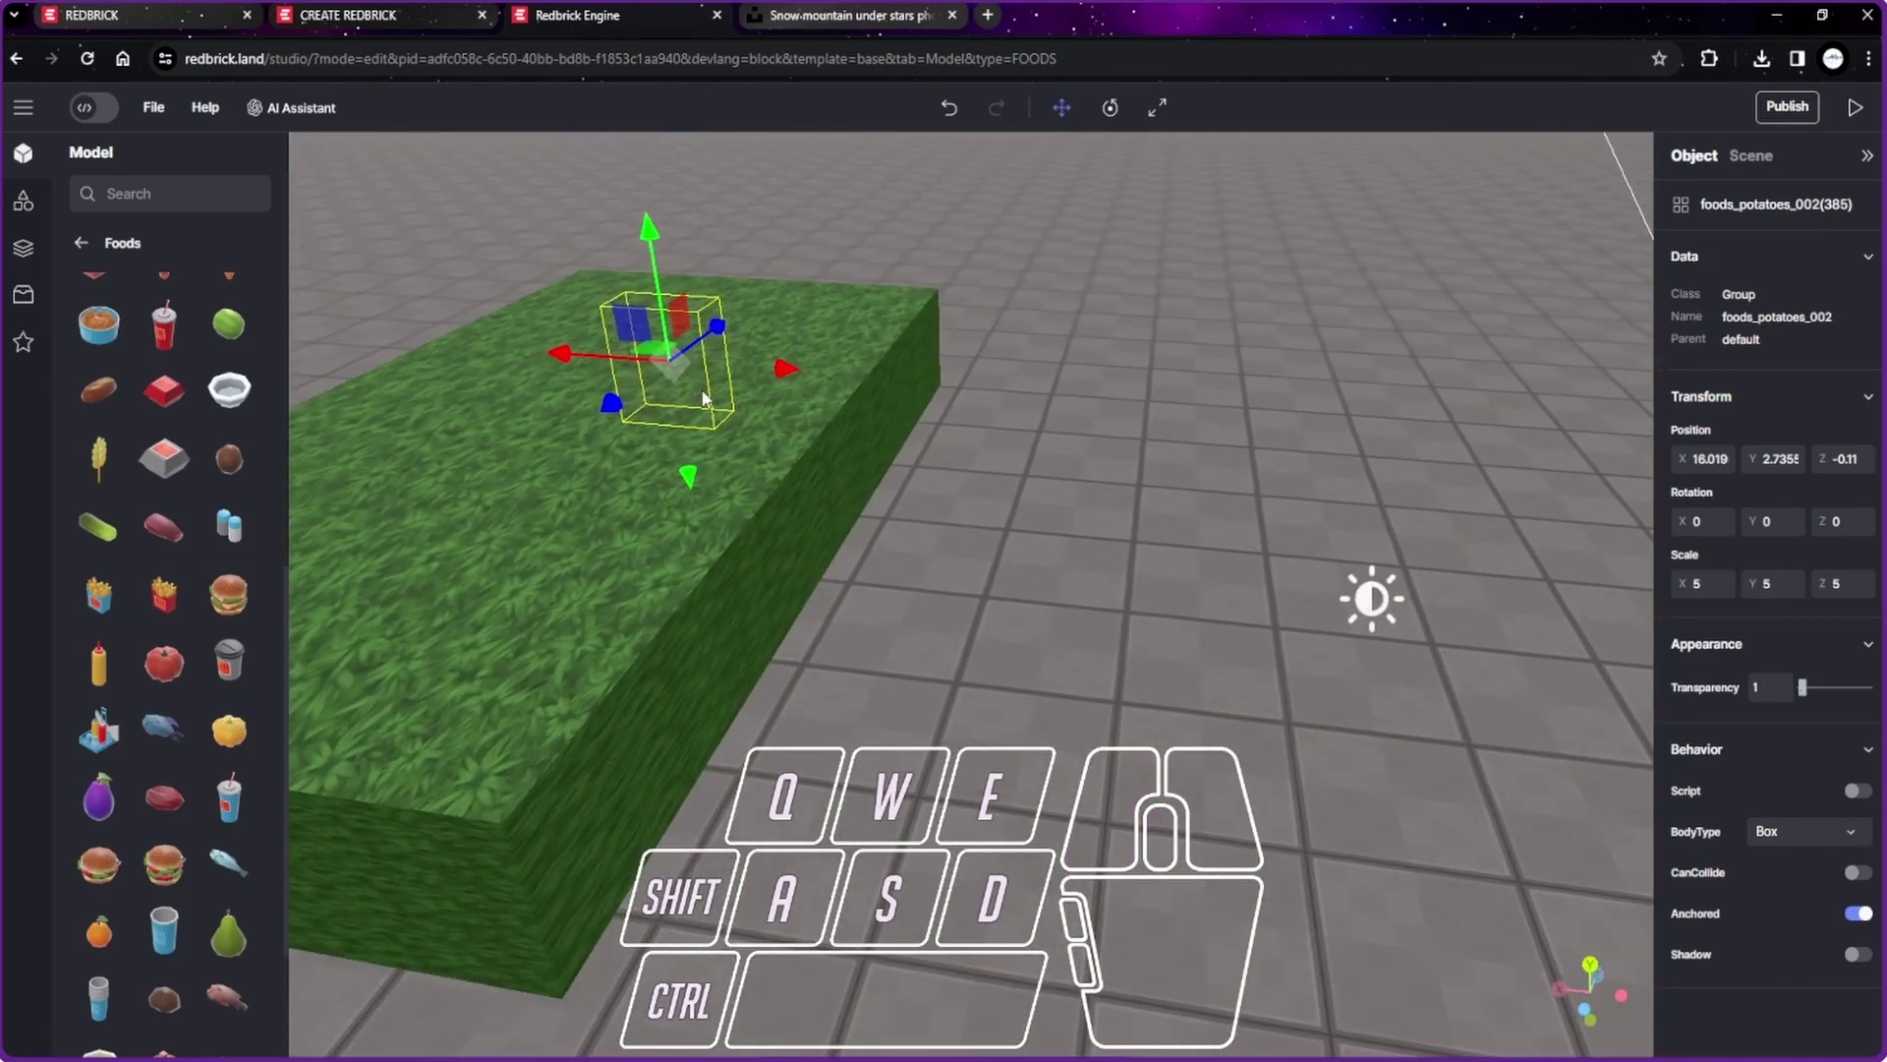
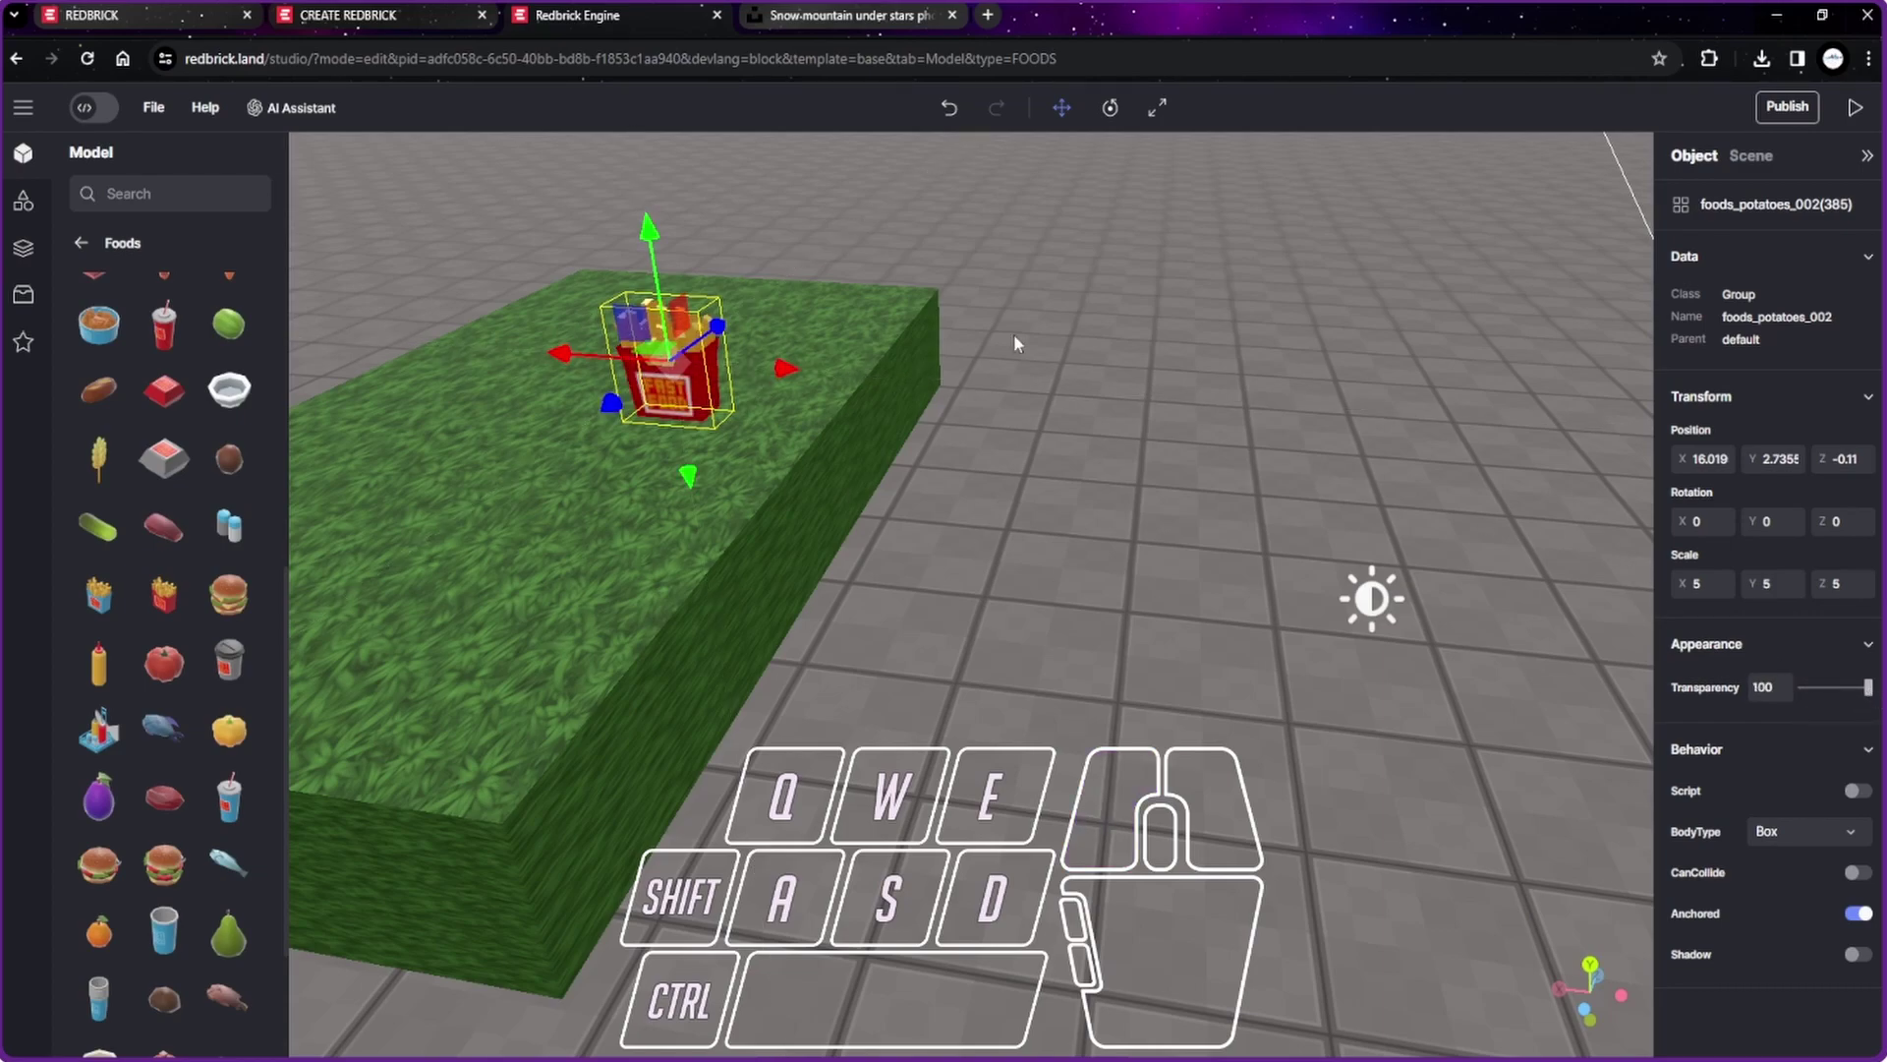
Step: Set the fries' Transparency to 100 and enable Script and CanCollide
click(1162, 715)
click(1146, 698)
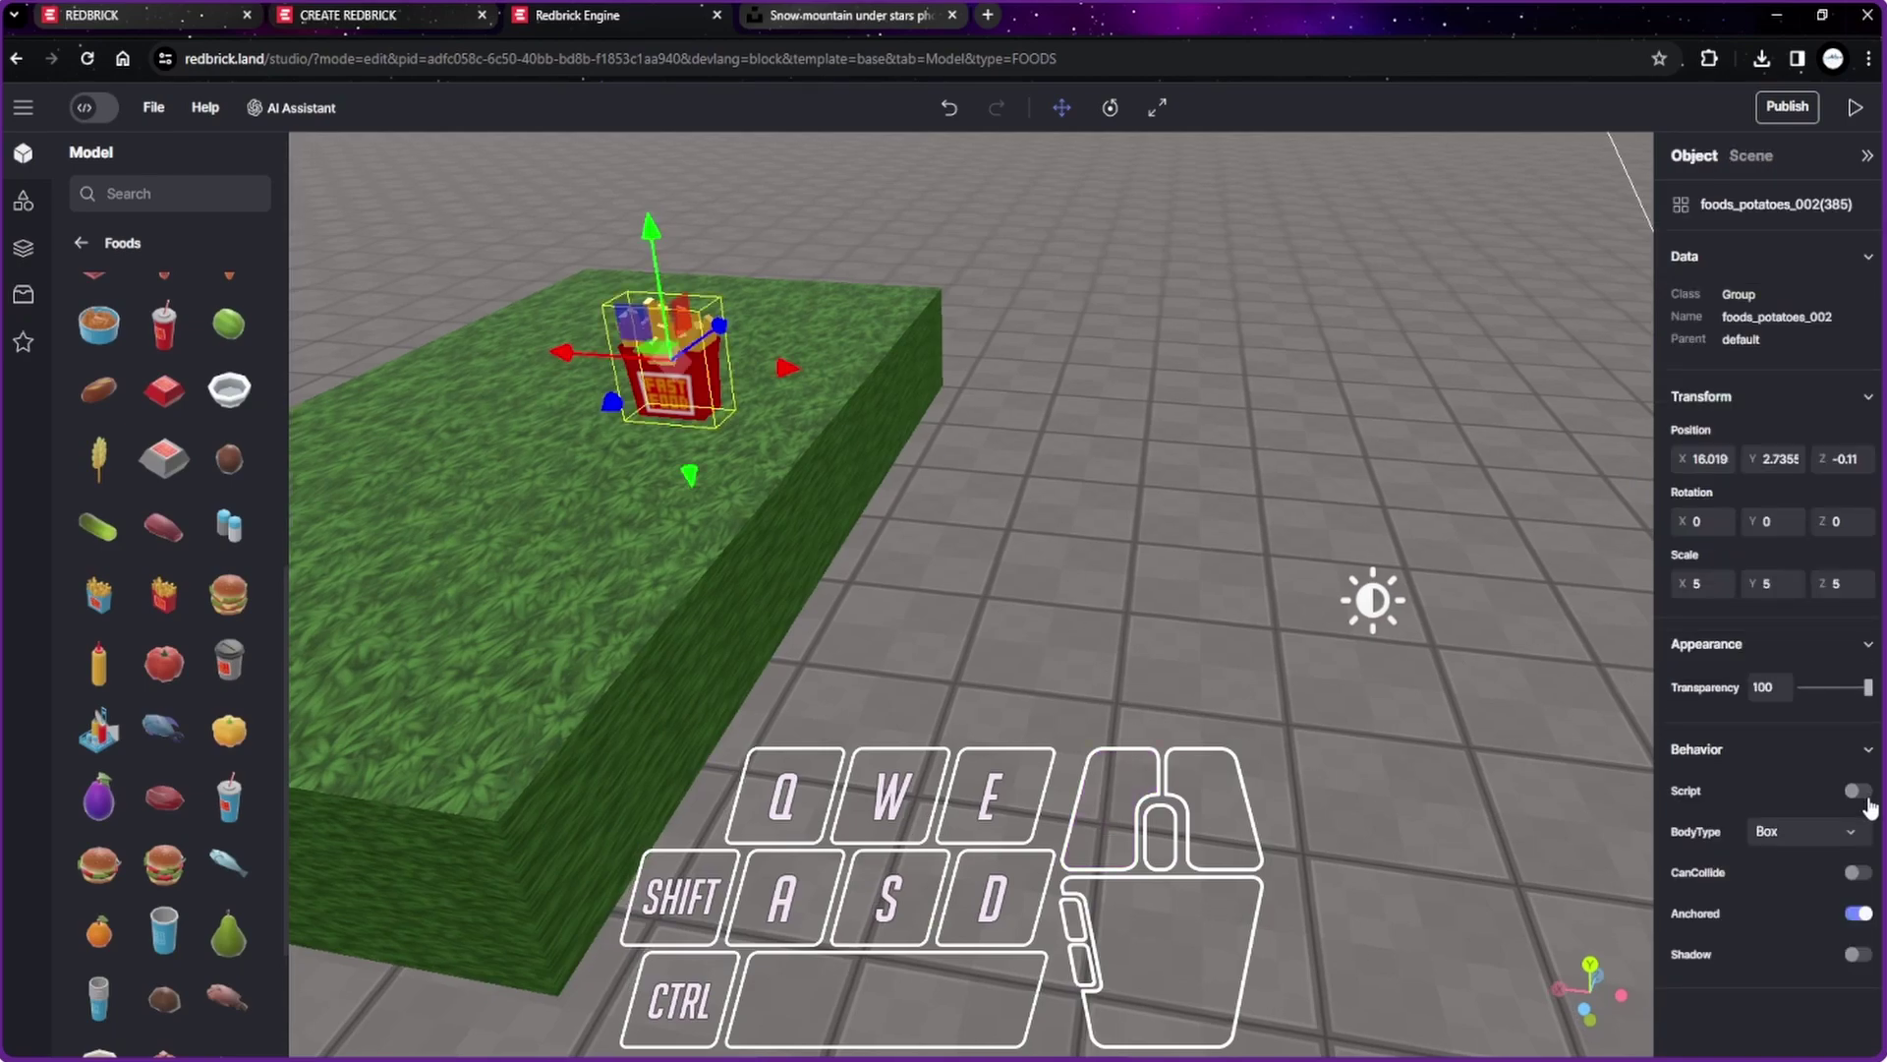
click(1870, 807)
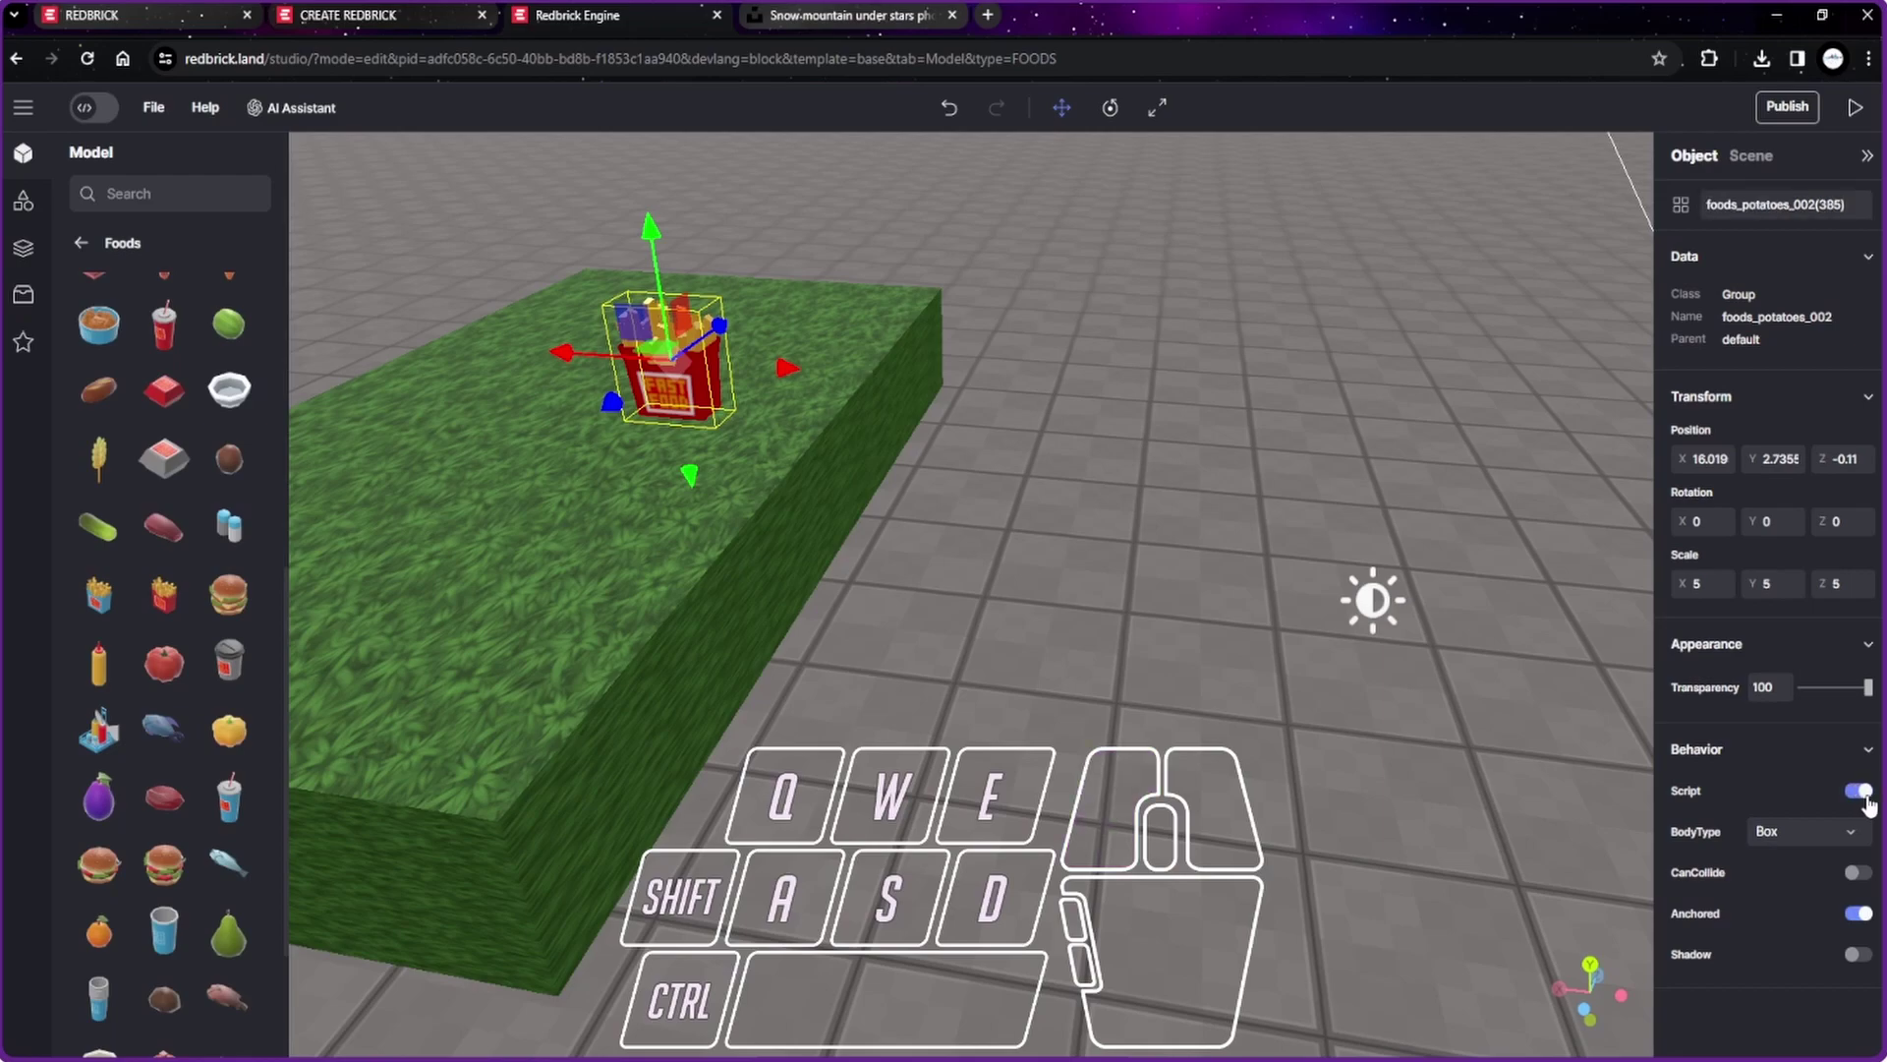
click(1871, 888)
Step: Orbit the view to look down on the platform from above
drag(1527, 882, 1538, 894)
scroll(down, 3)
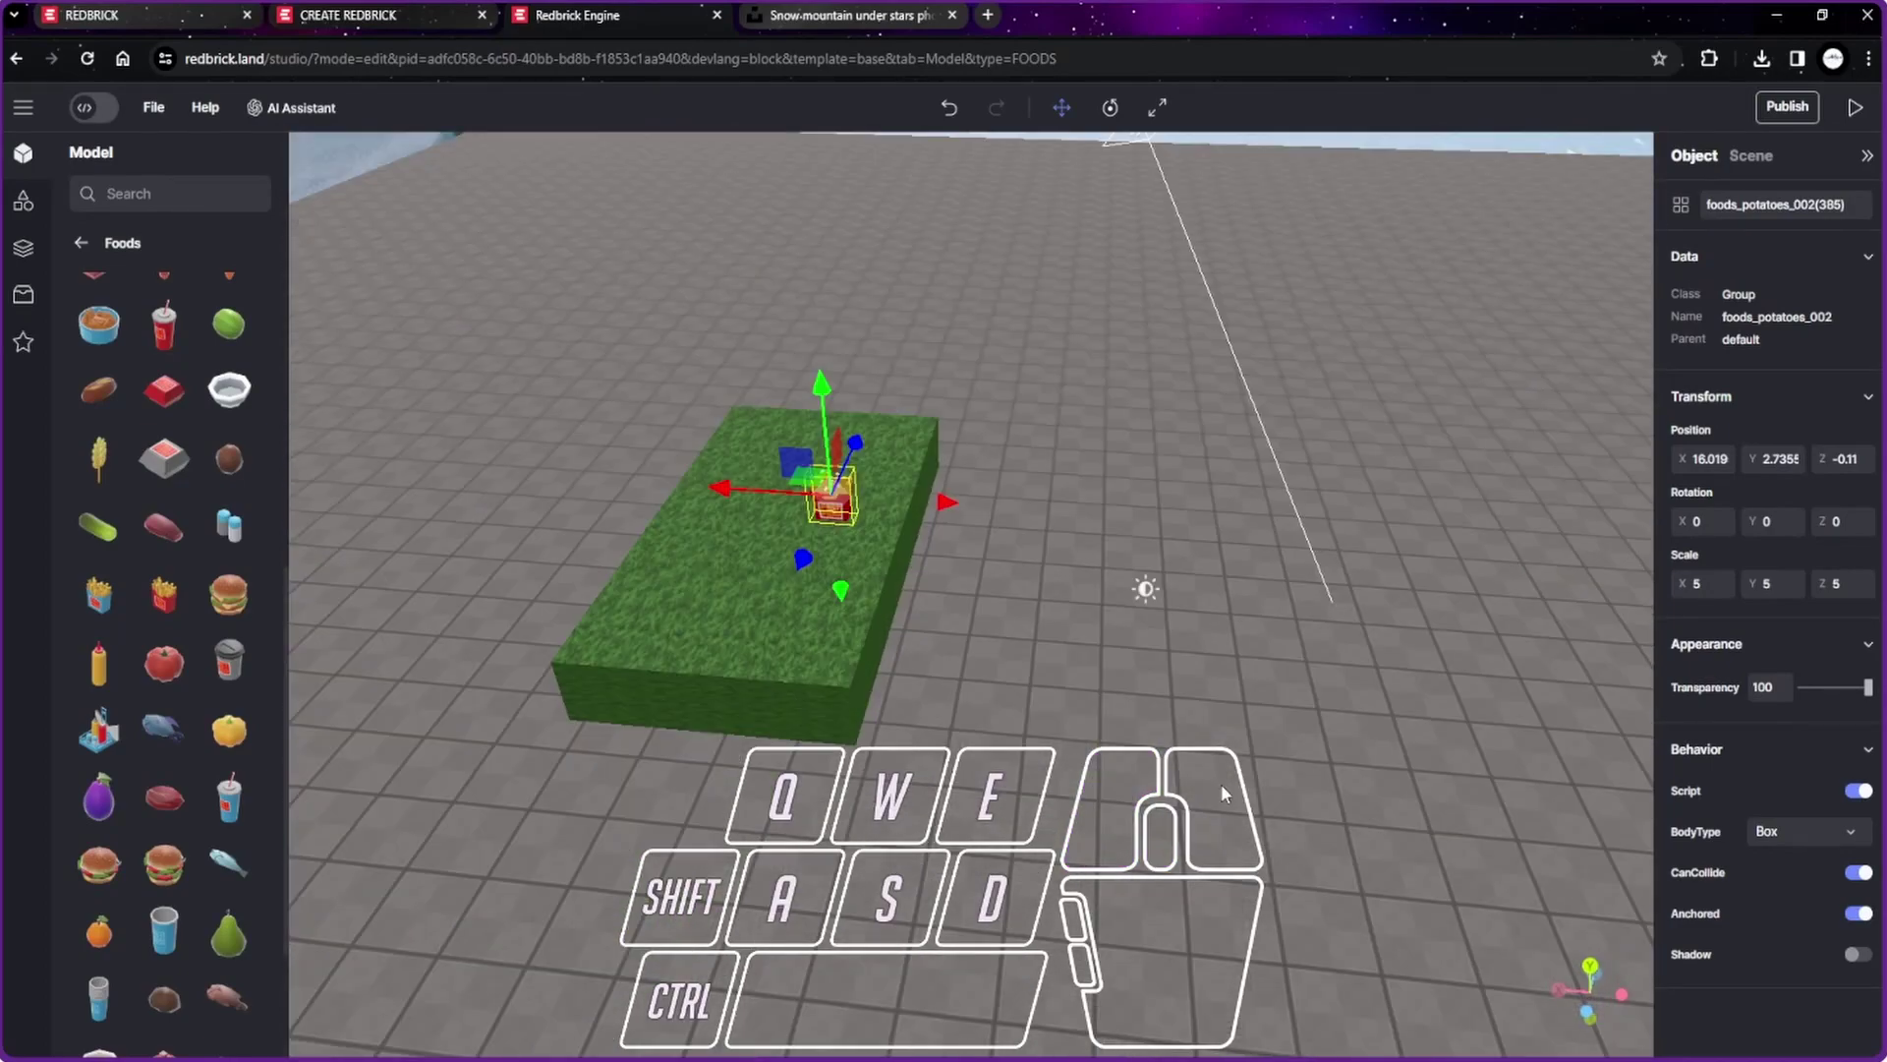
scroll(down, 3)
drag(1207, 658, 1239, 705)
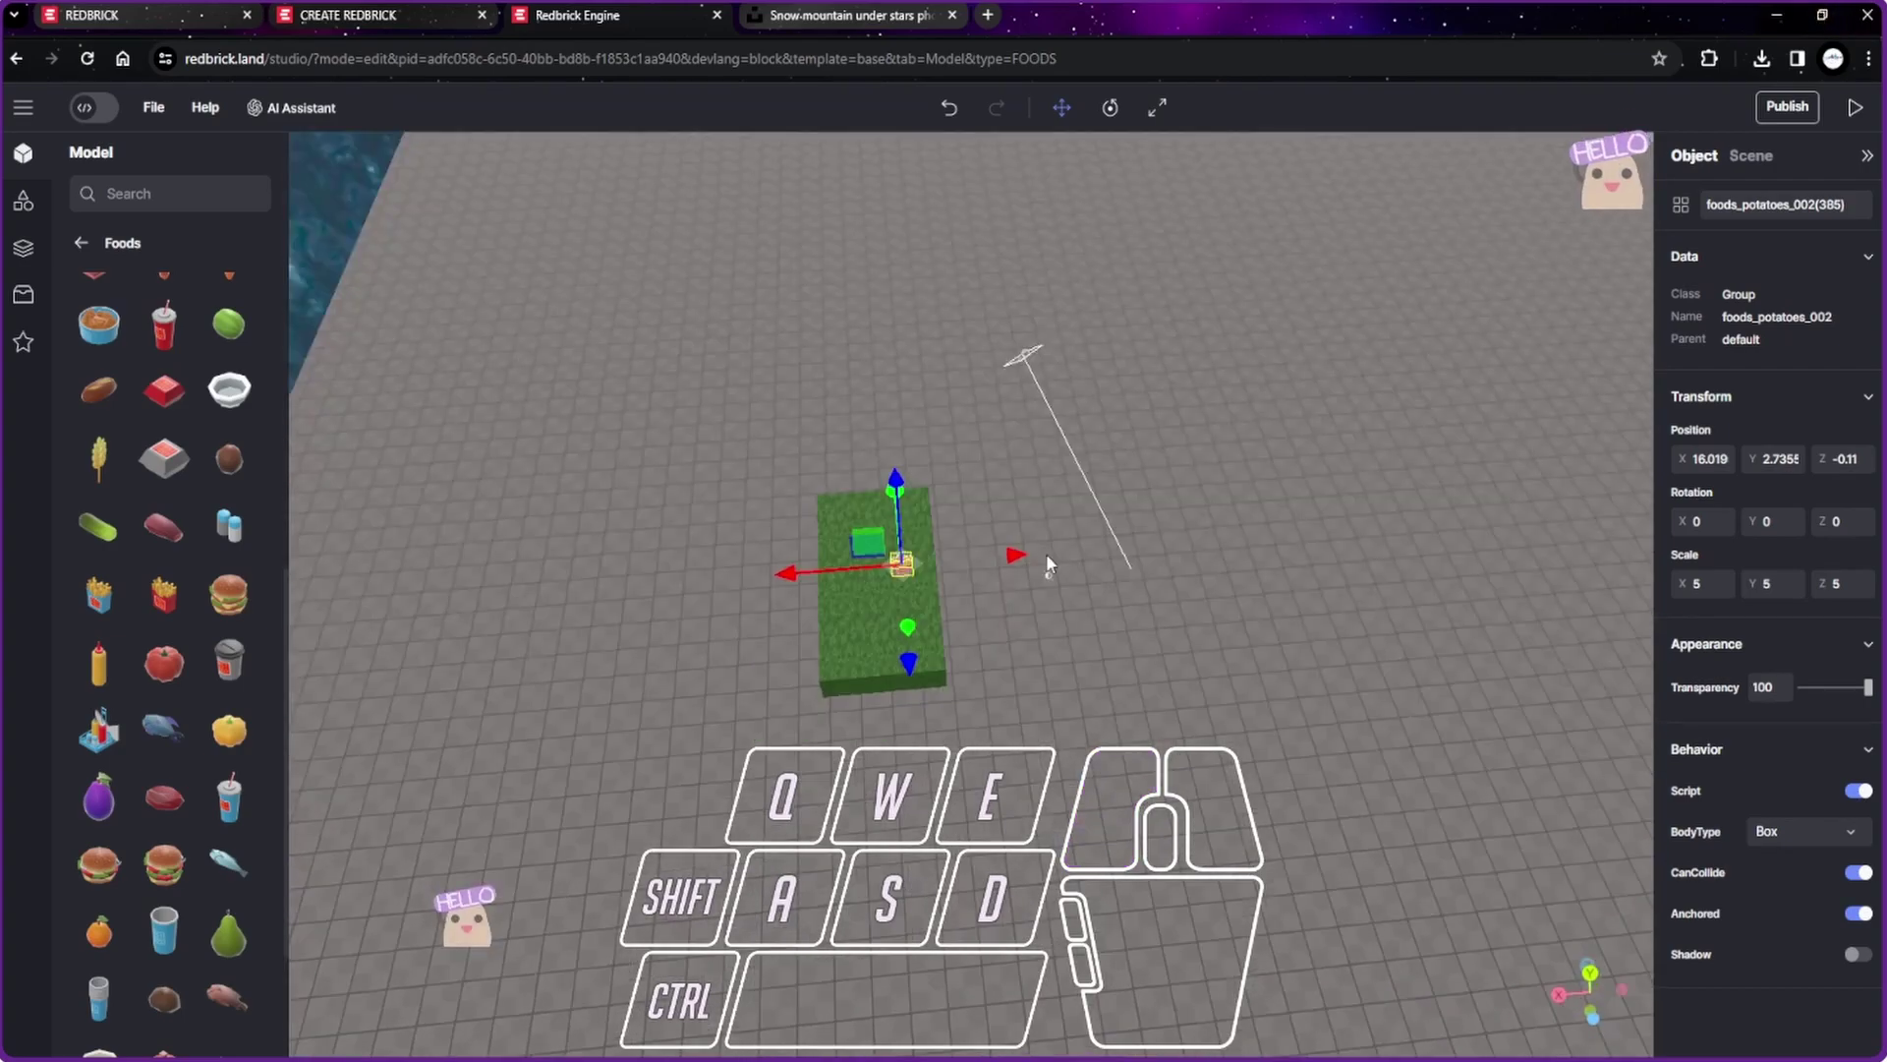
drag(1232, 637, 198, 115)
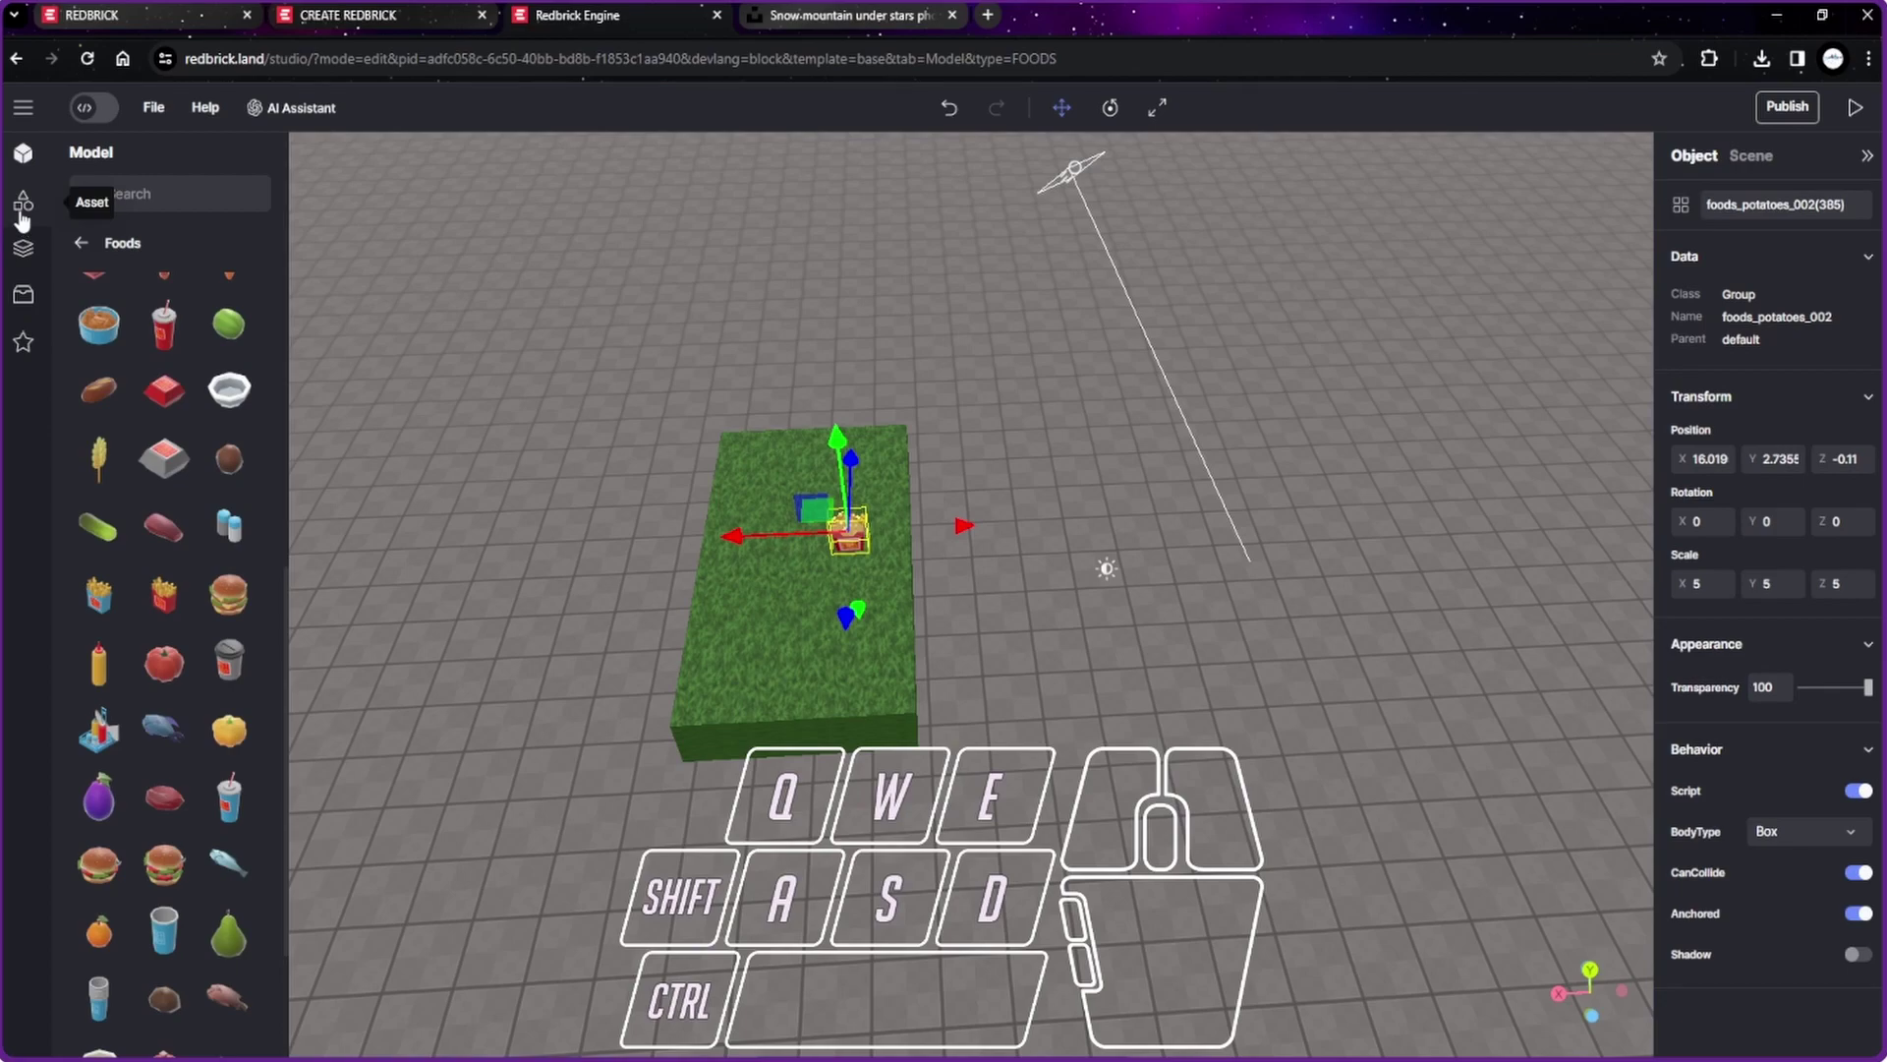
Step: Browse the Spawn assets and add a start location marker to the scene
click(25, 217)
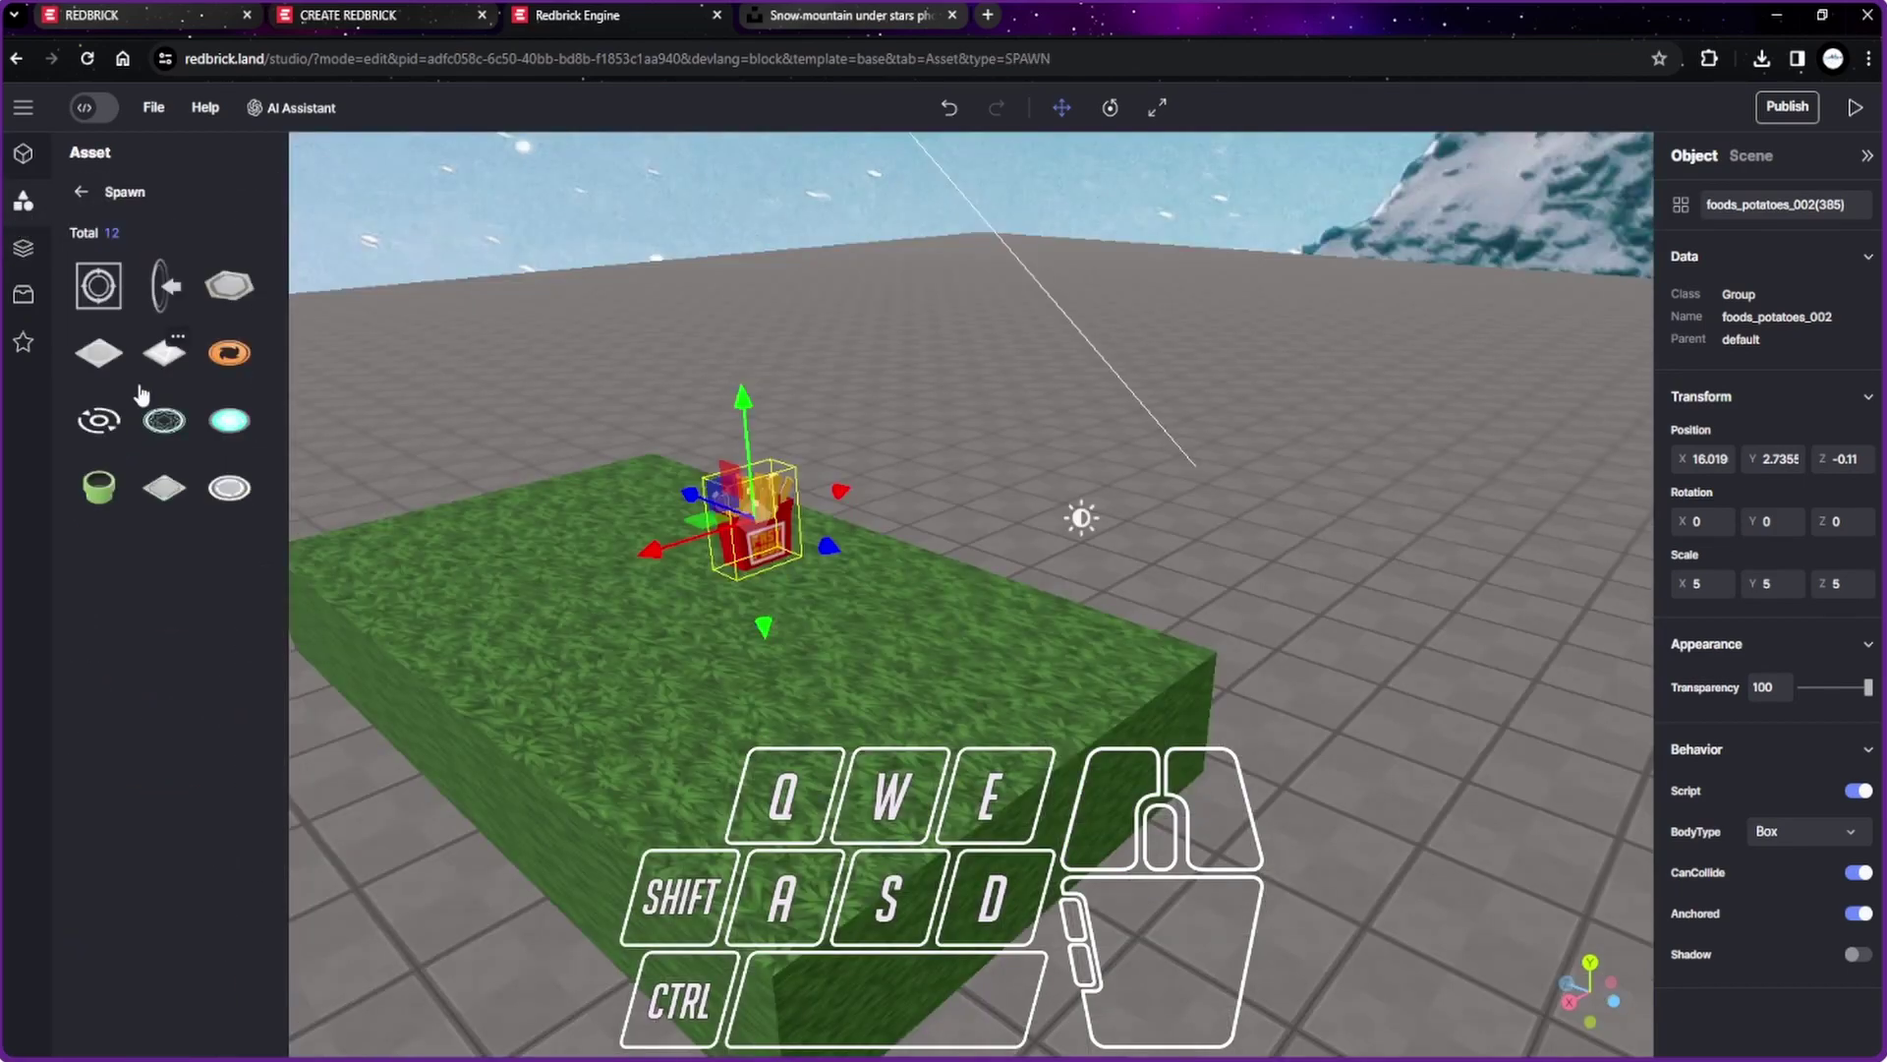
click(182, 280)
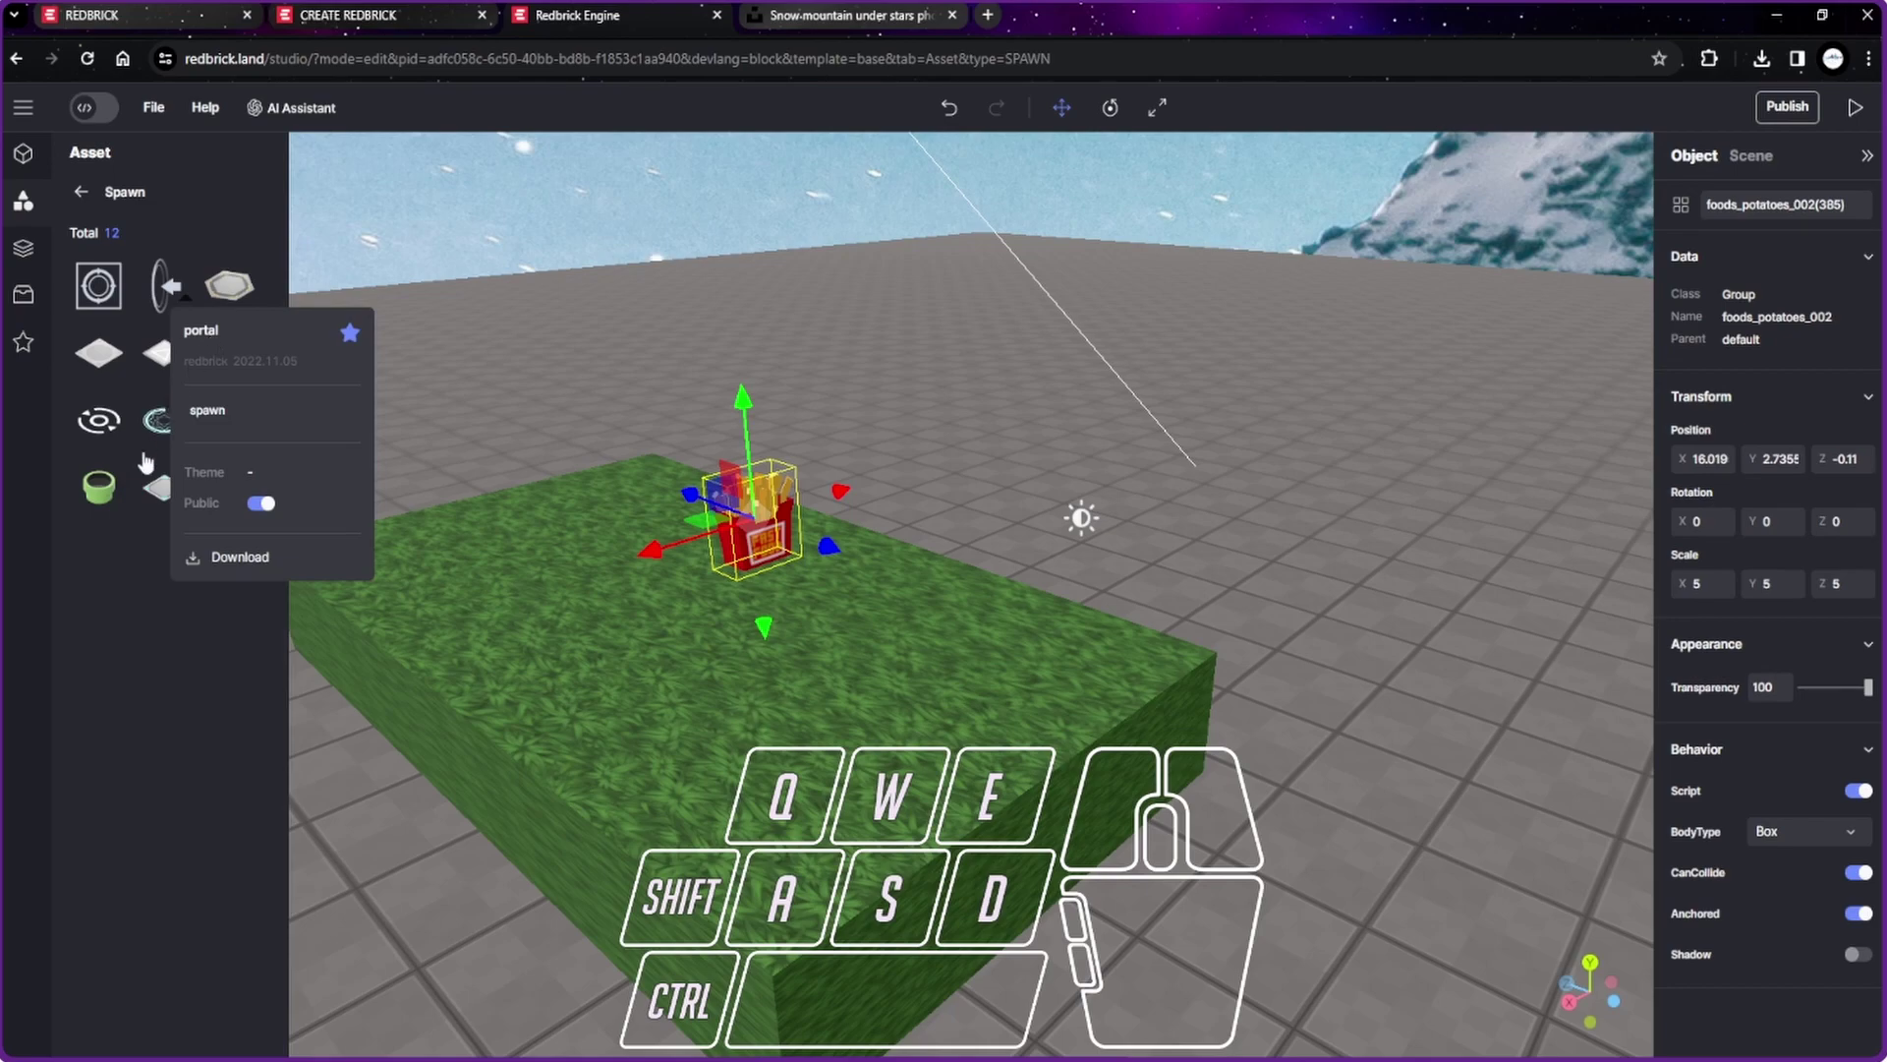
click(144, 662)
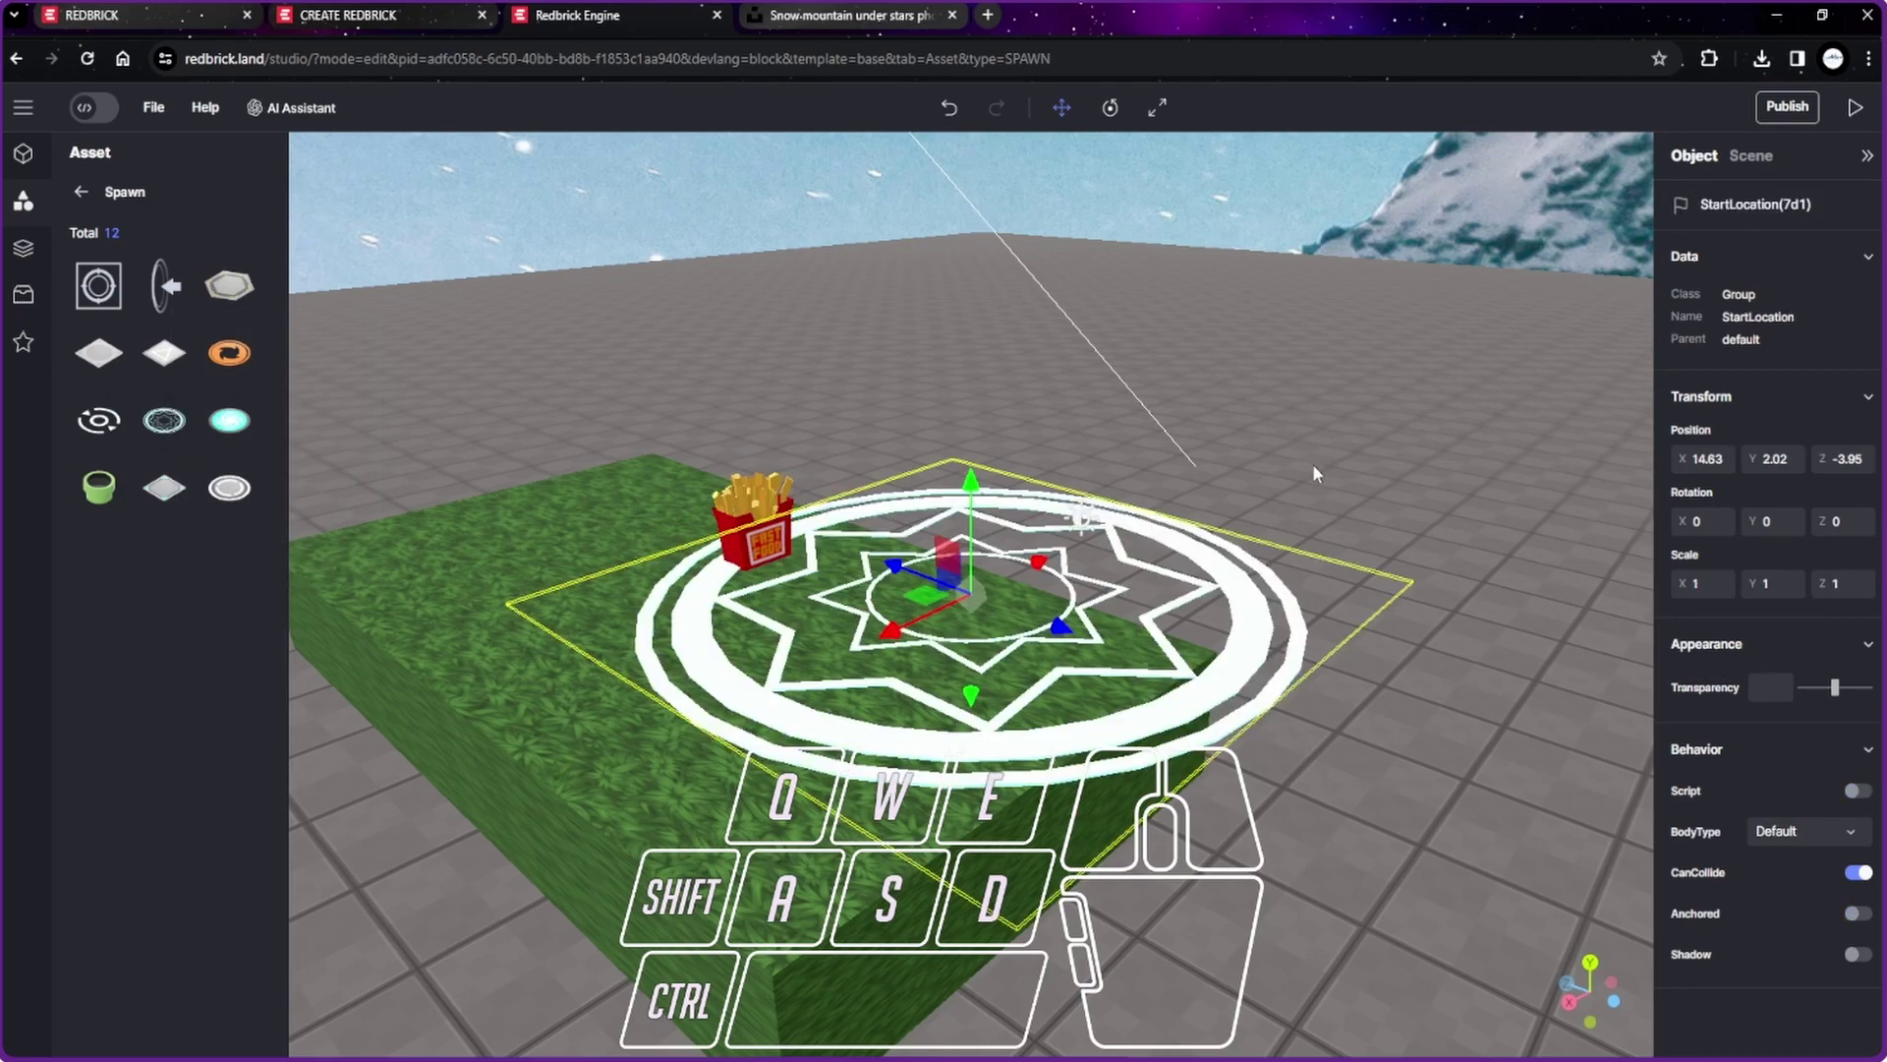
Step: Drag the start location off the grass platform onto the open floor
drag(1612, 720, 1272, 703)
drag(1359, 792, 1038, 551)
drag(696, 391, 1459, 600)
drag(1569, 748, 1332, 652)
drag(1170, 424, 1443, 675)
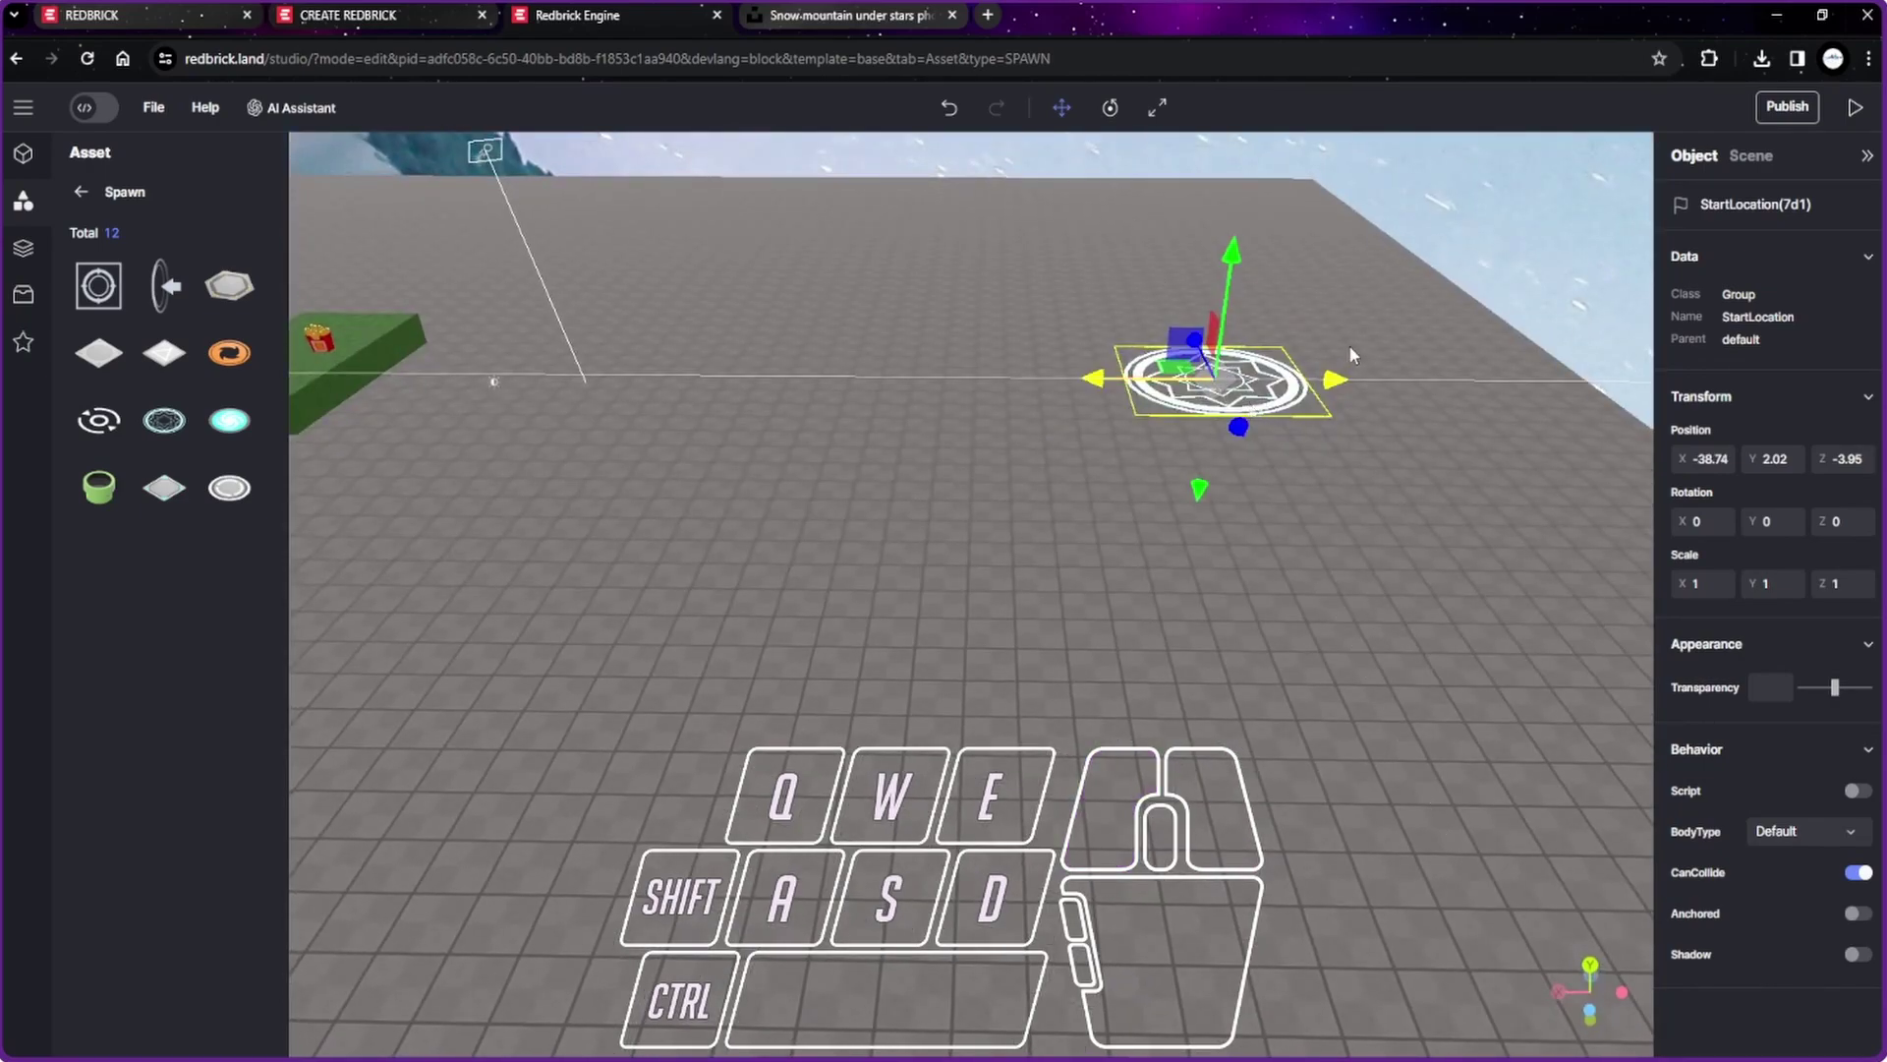
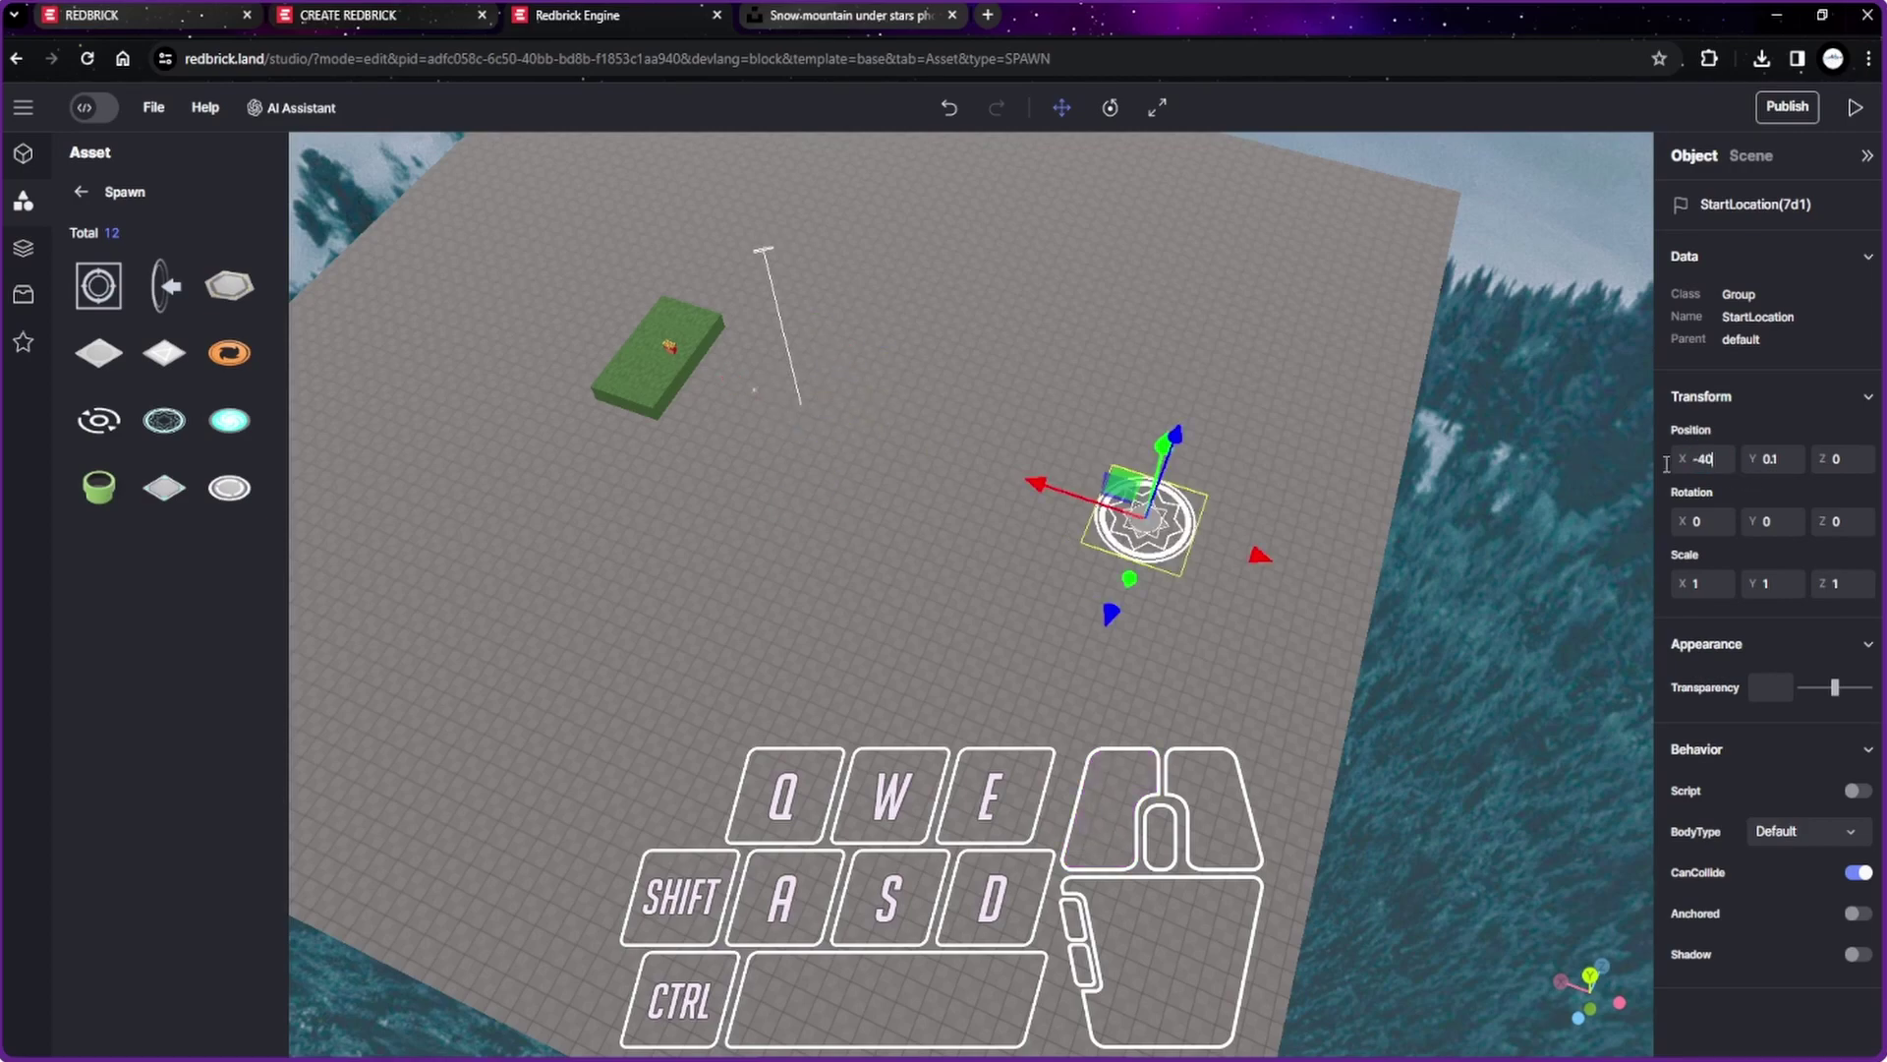
click(1862, 124)
drag(741, 823, 1103, 919)
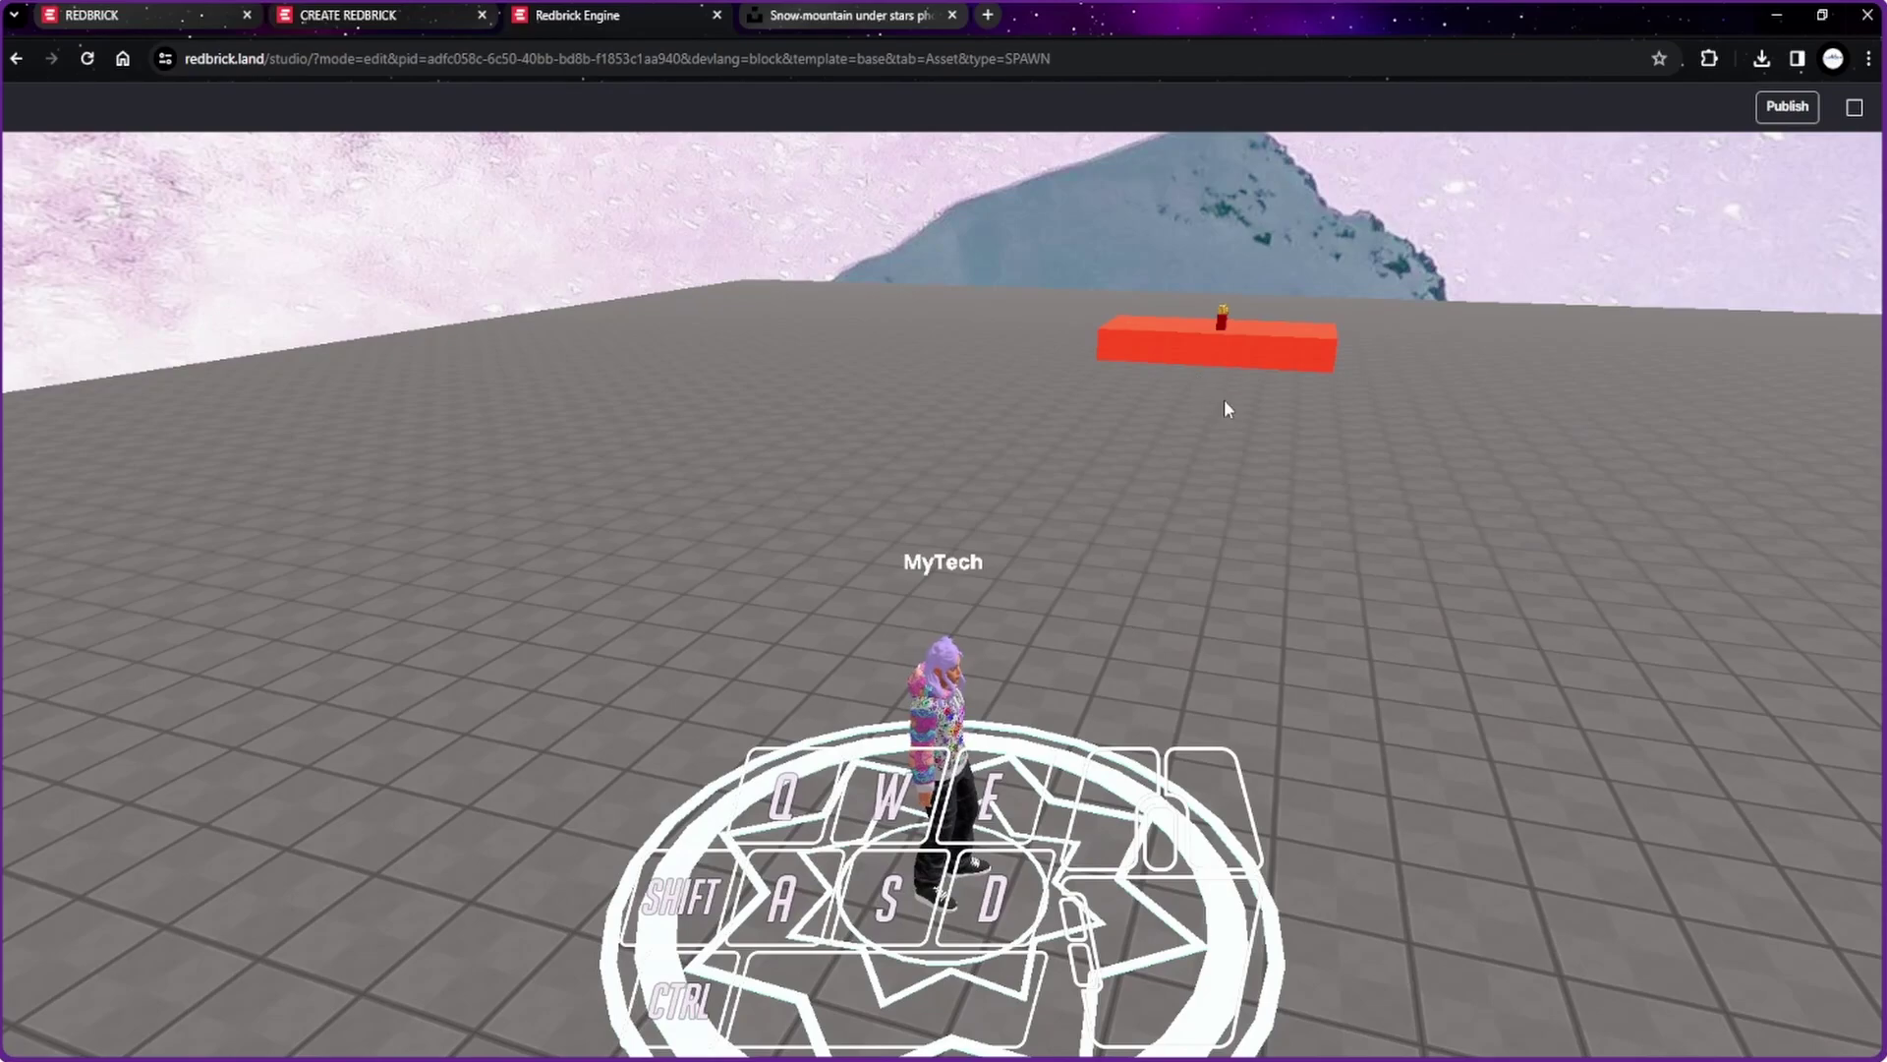
drag(1289, 630, 1051, 311)
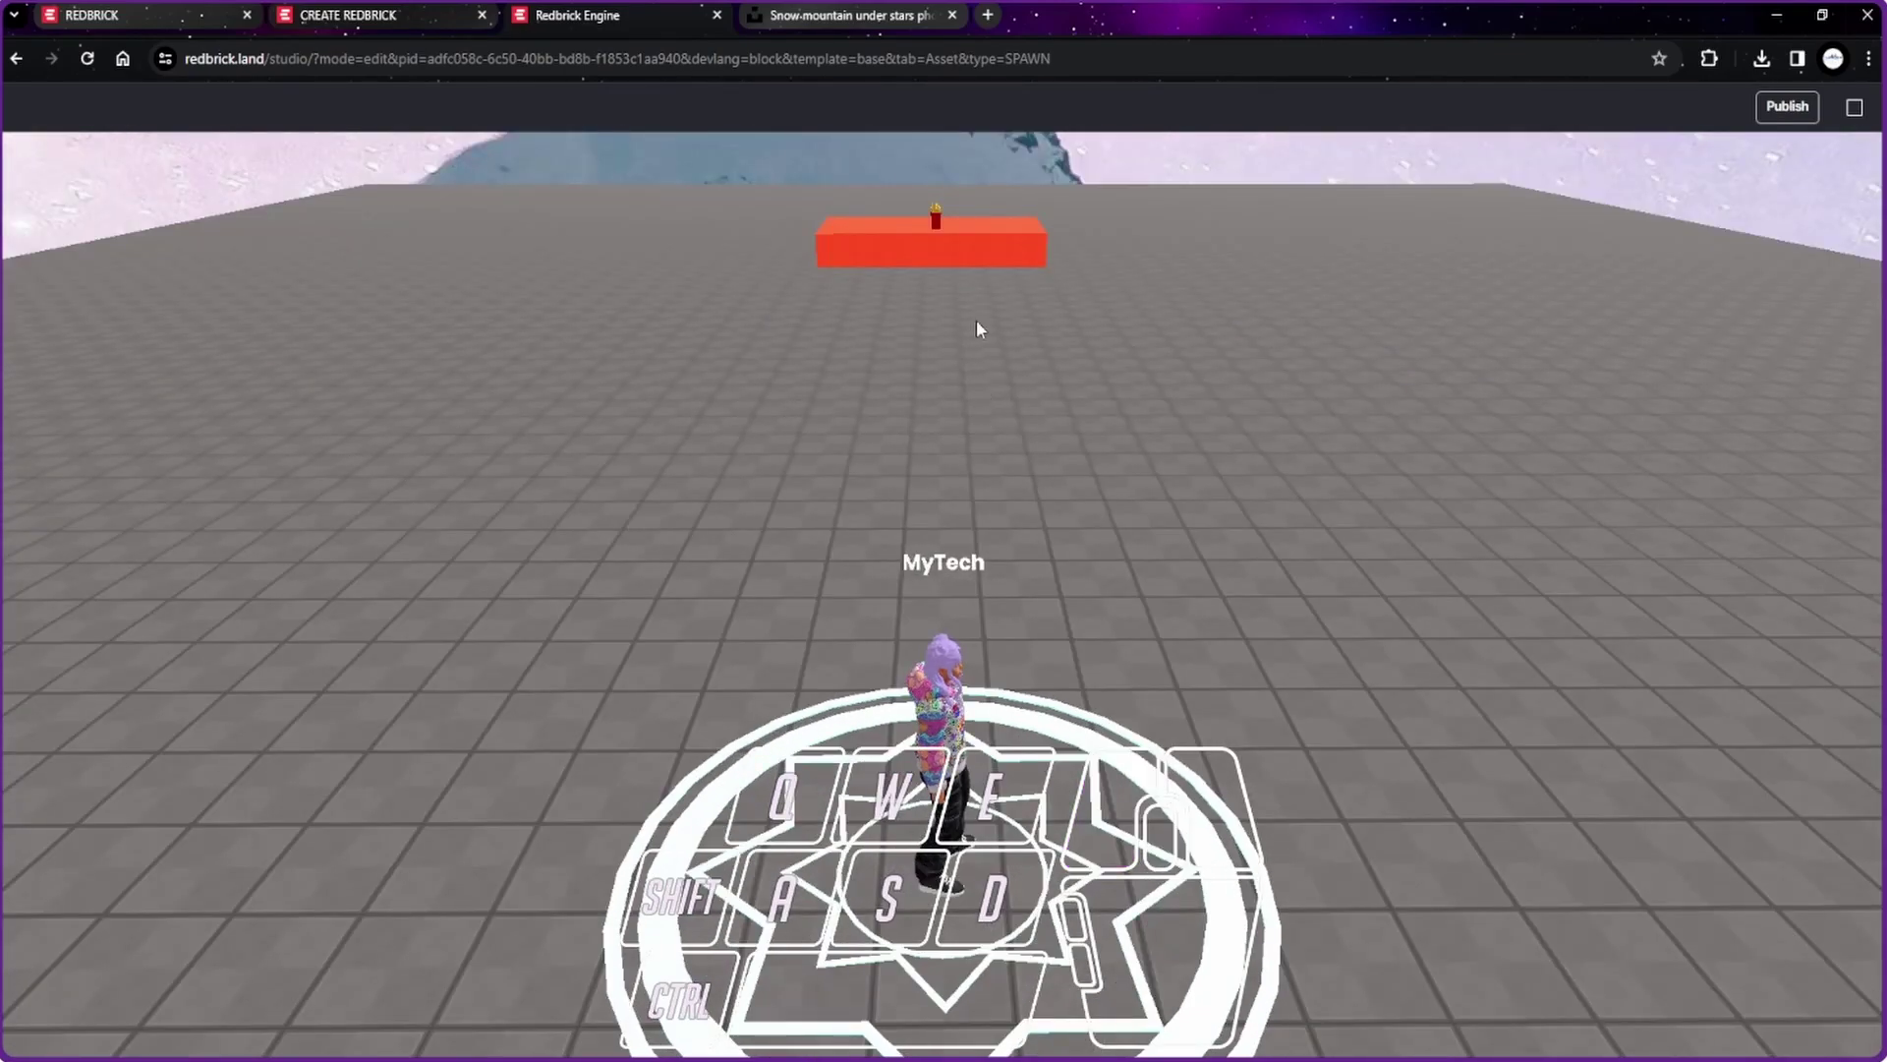
drag(1258, 497, 1401, 487)
drag(1237, 606, 1157, 608)
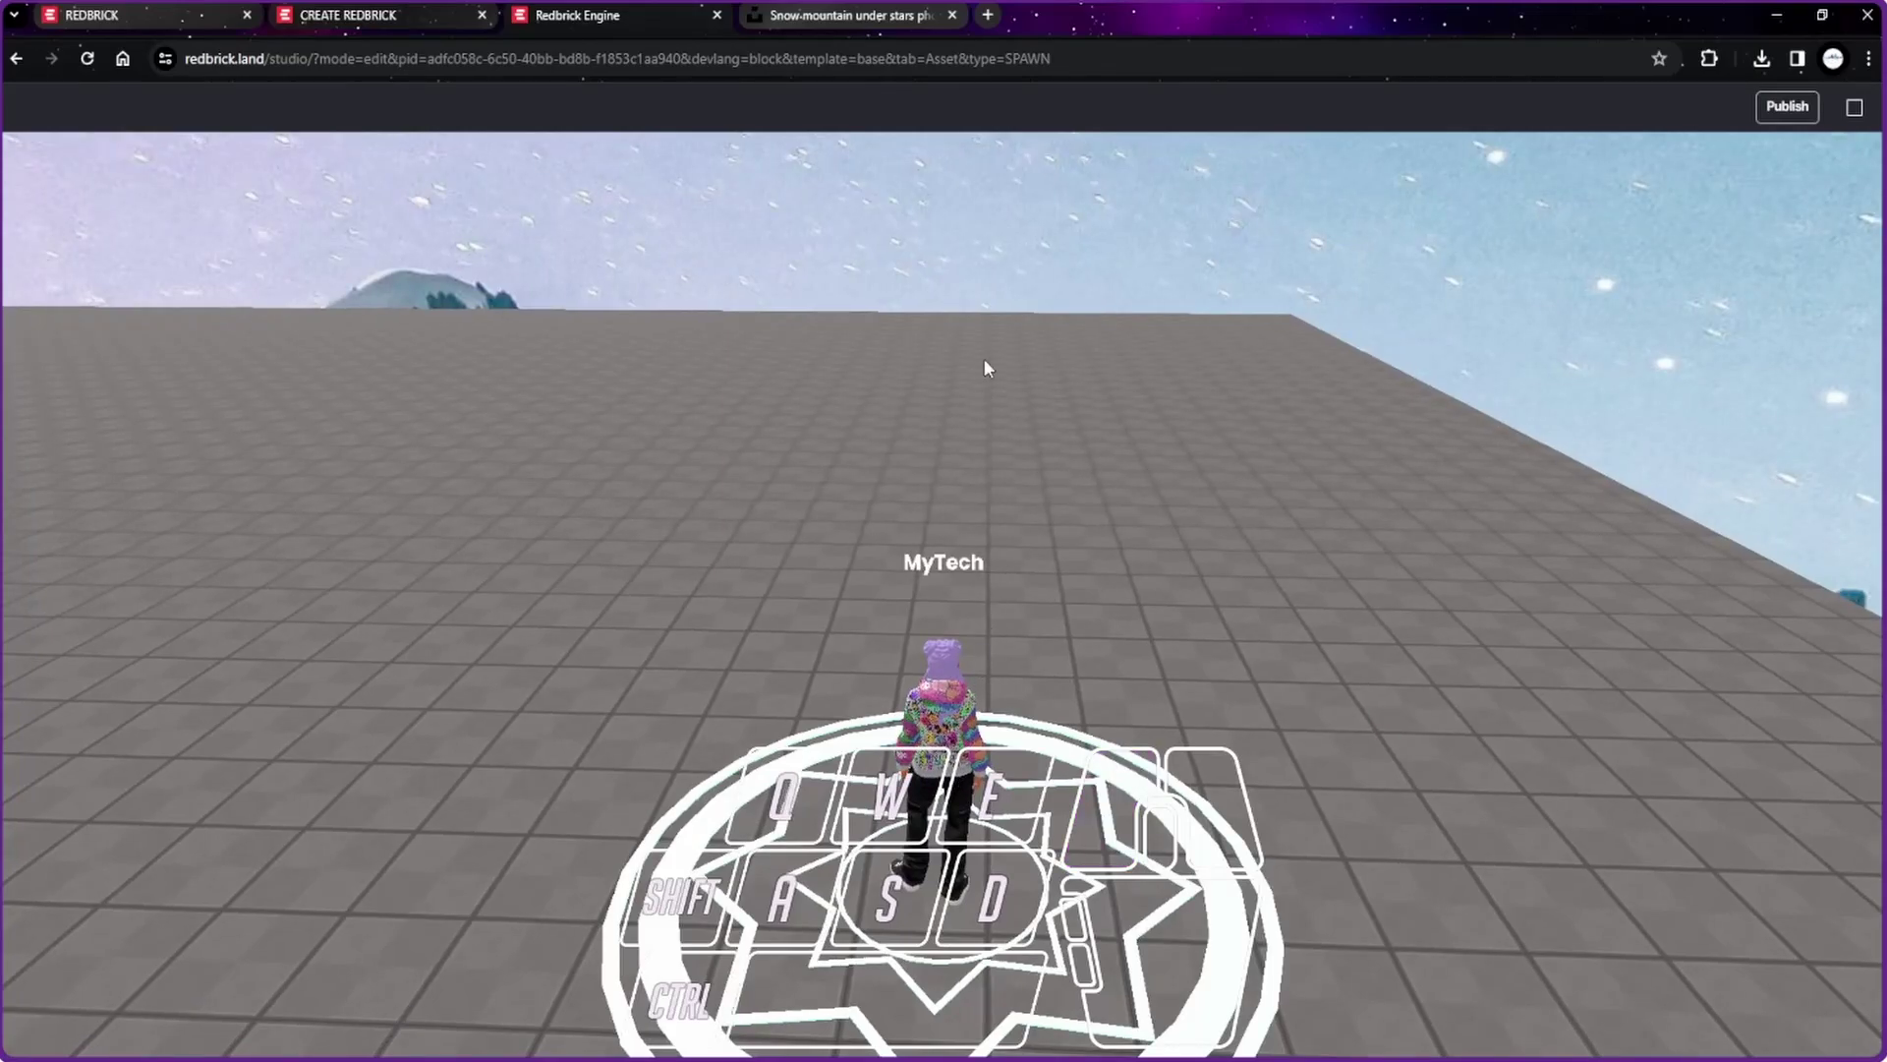
drag(980, 629, 1397, 603)
key(w)
key(w)
key(space)
drag(1094, 671, 959, 823)
key(a)
drag(970, 823, 1865, 128)
key(a)
key(w)
key(d)
key(a)
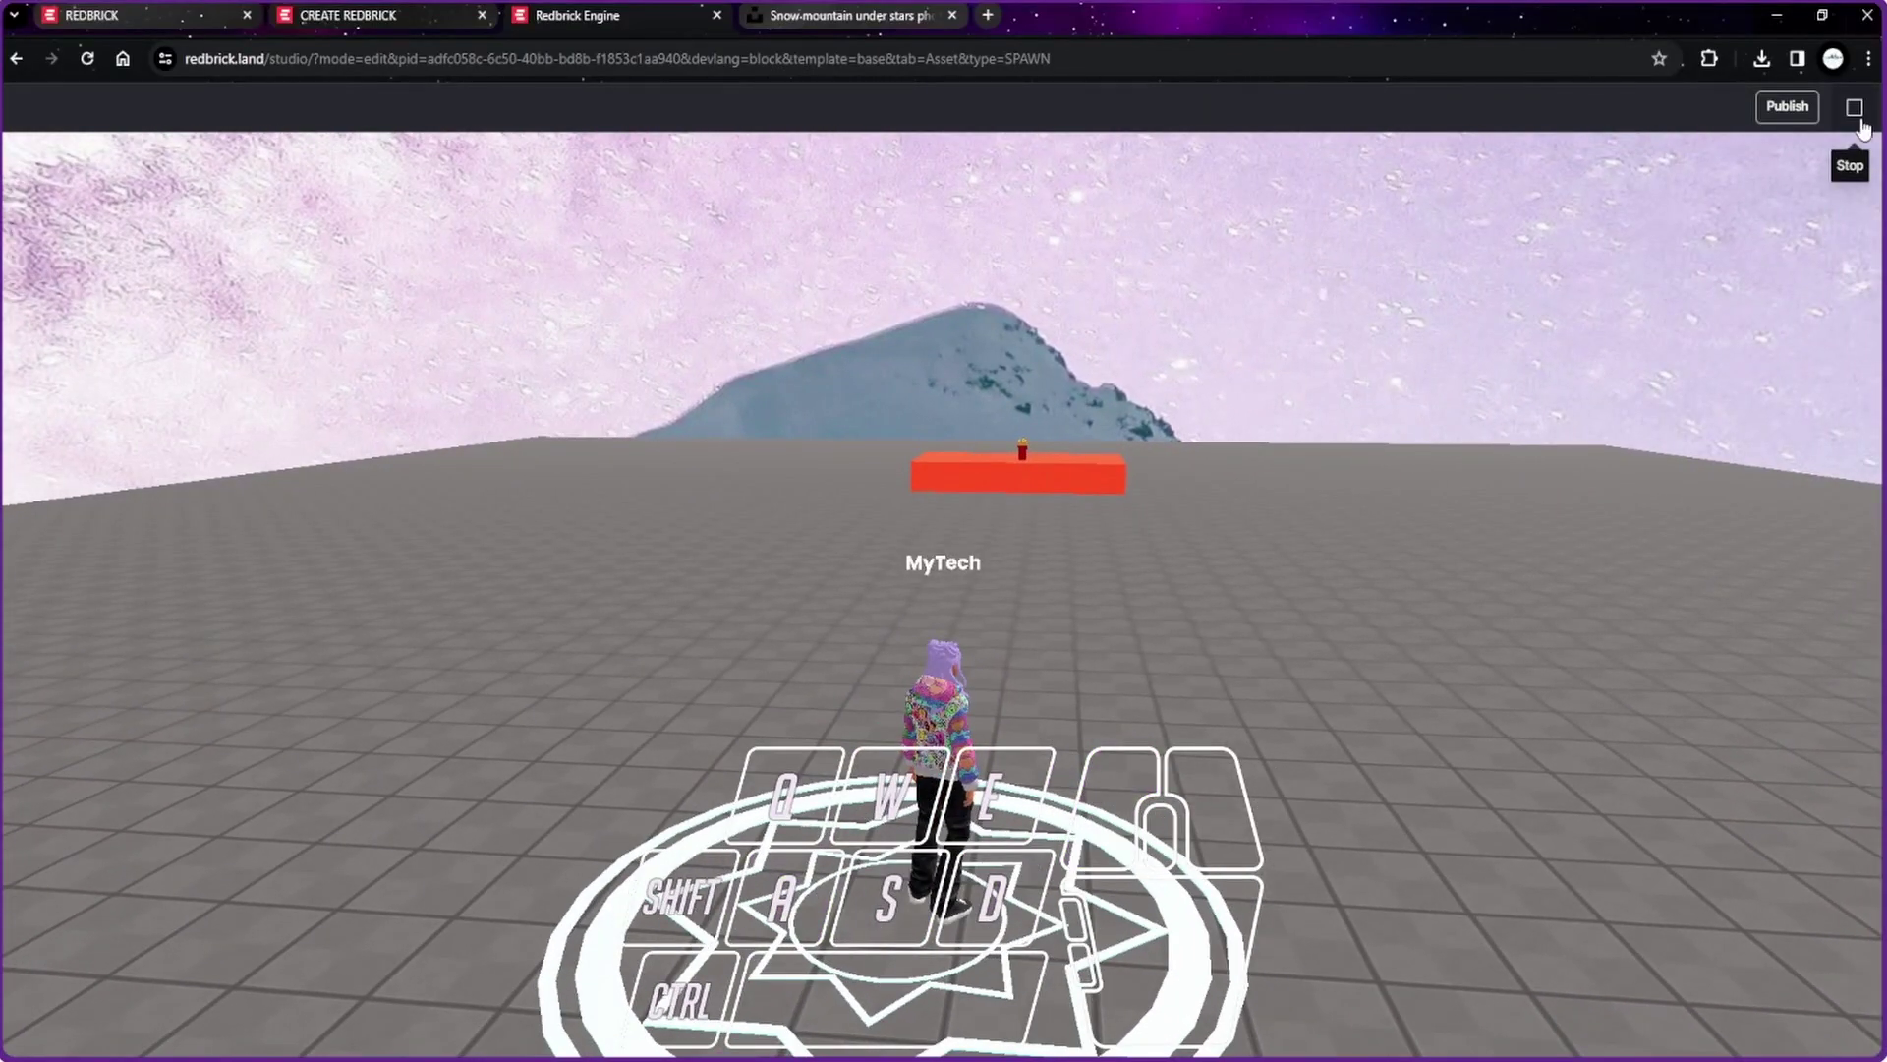
Step: Rotate the start location 90 degrees about Y so it faces the platform
click(1866, 129)
click(1113, 123)
scroll(up, 3)
click(1260, 308)
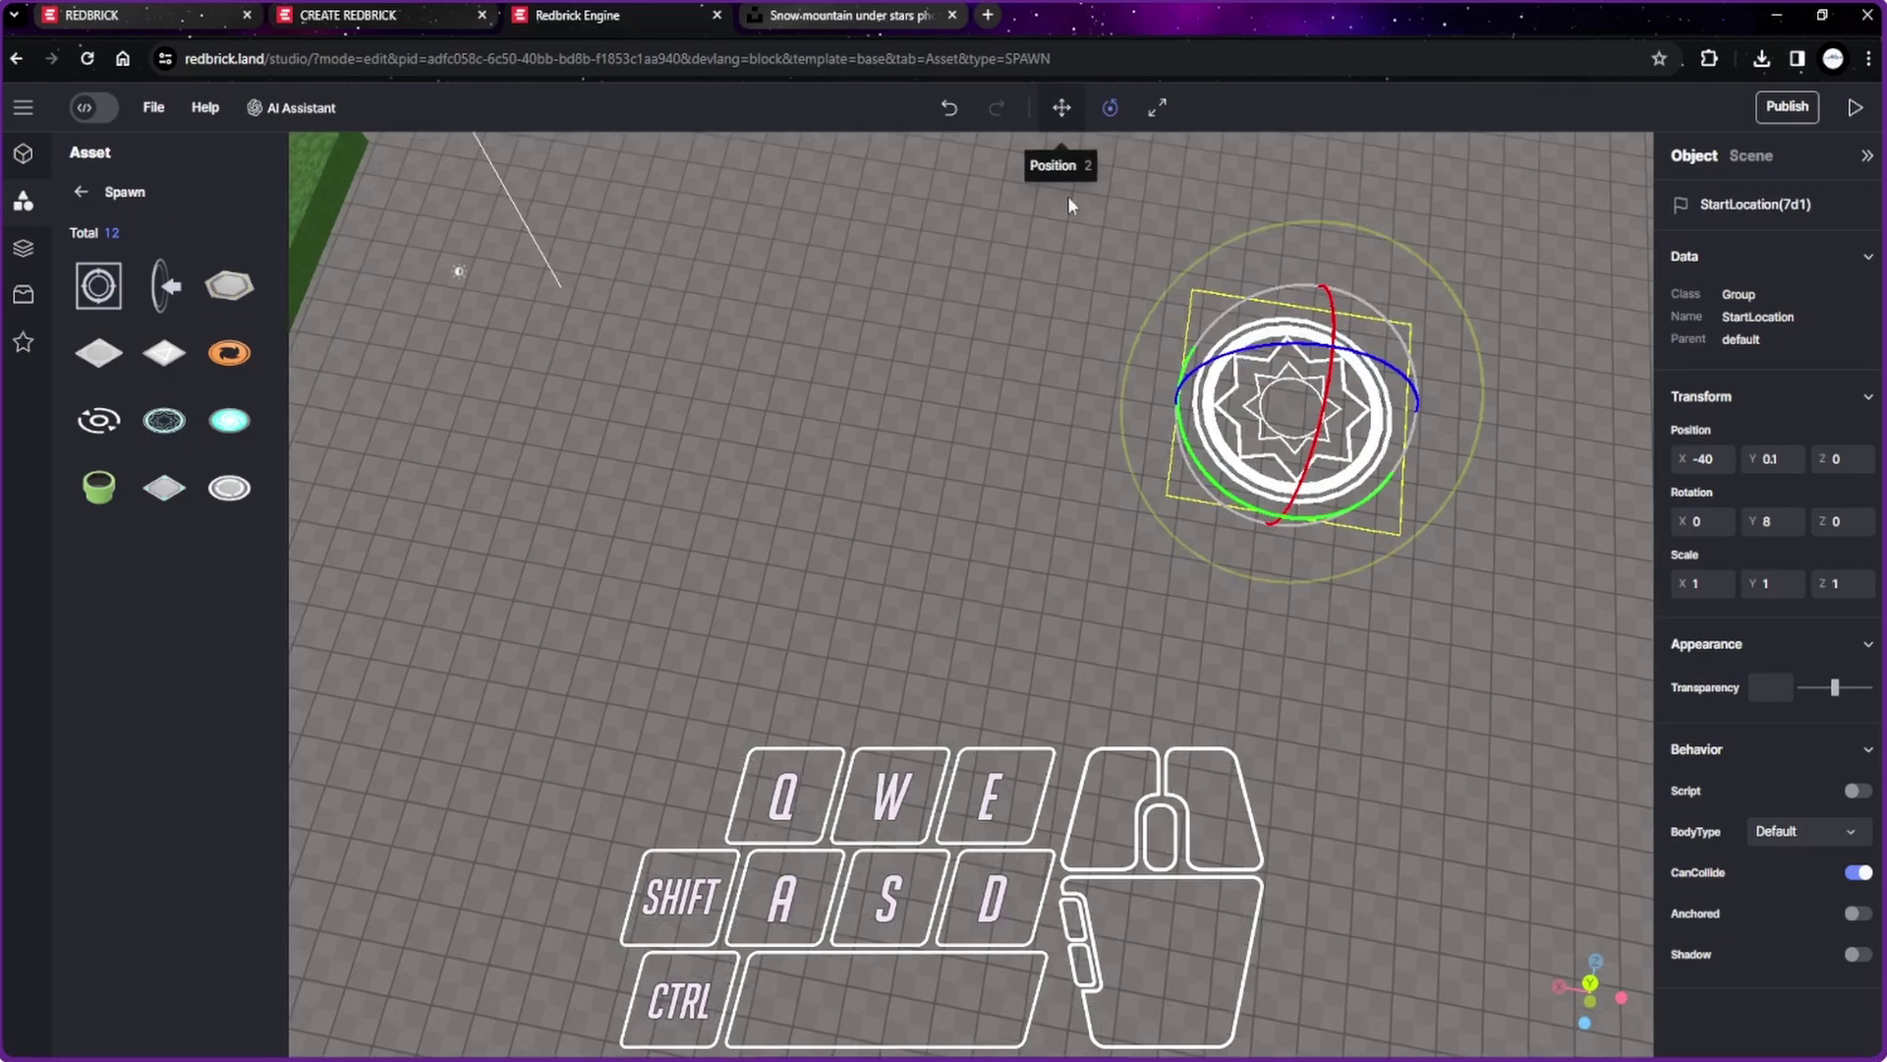
scroll(down, 3)
drag(1294, 865, 1253, 508)
click(1222, 497)
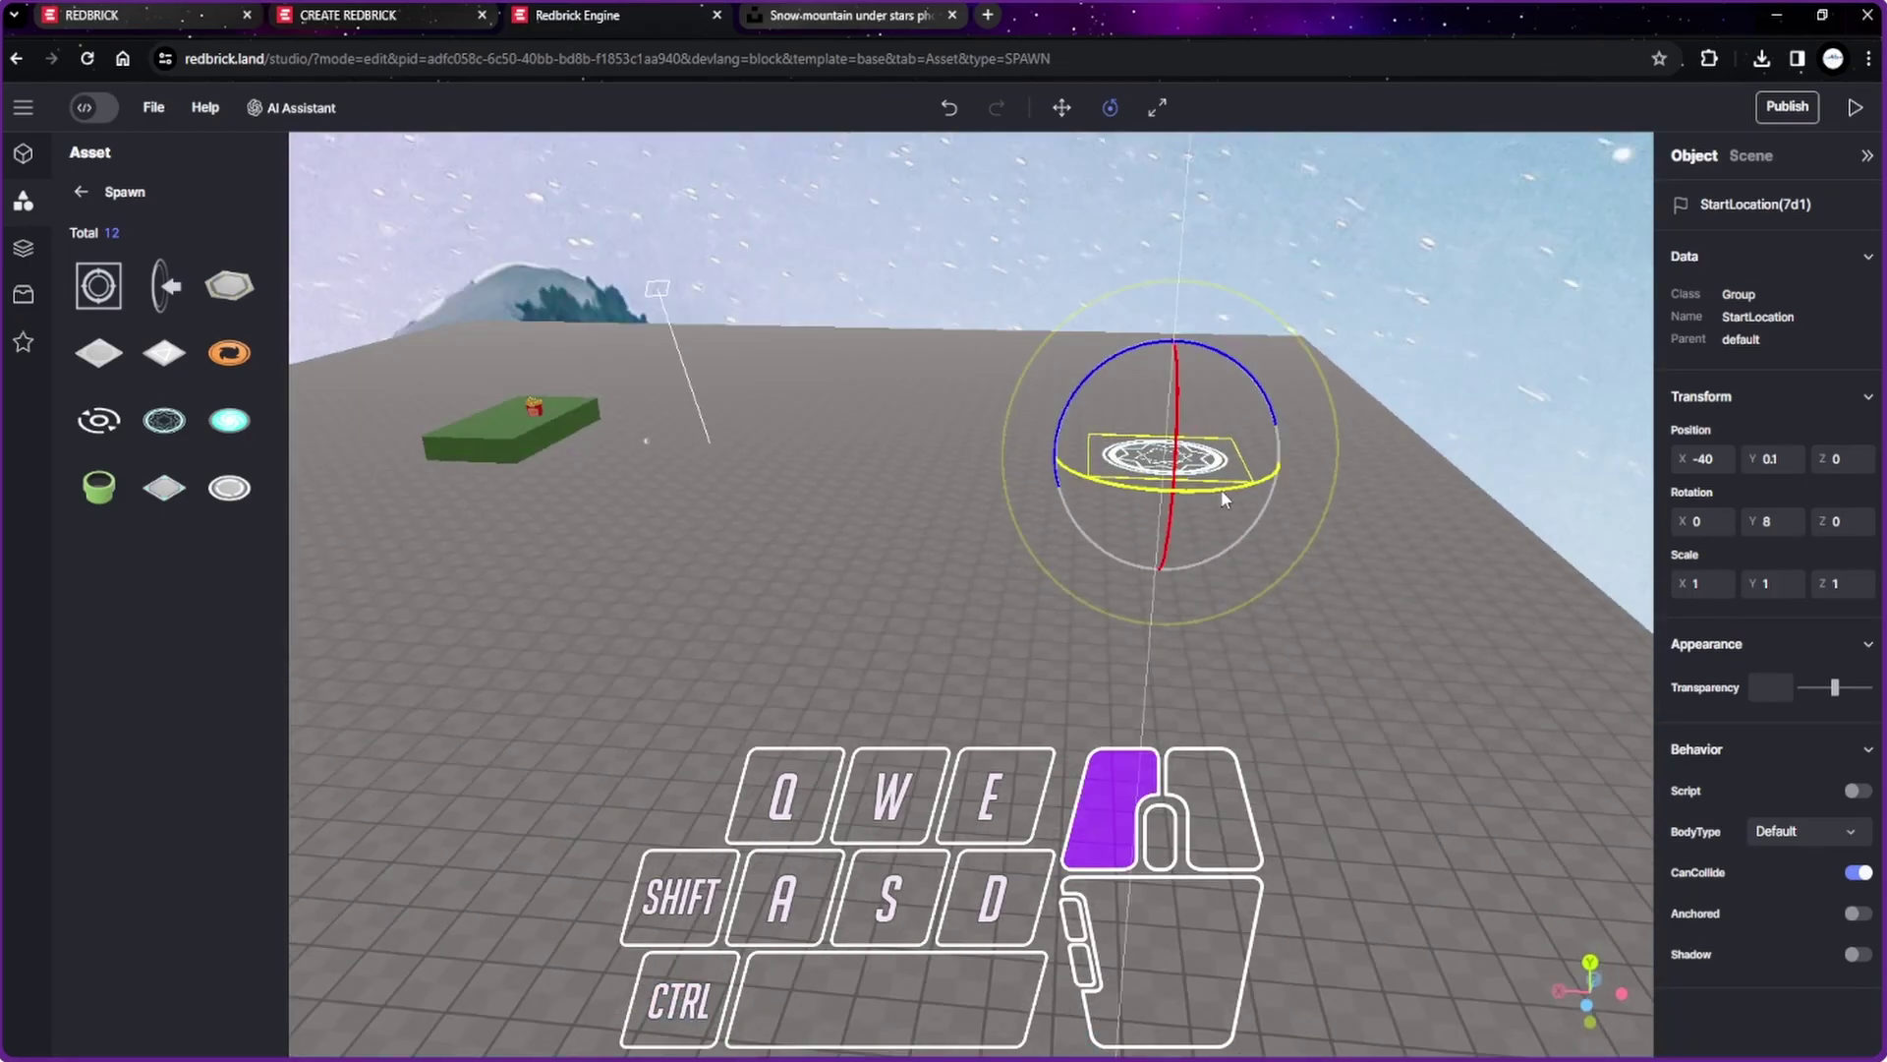
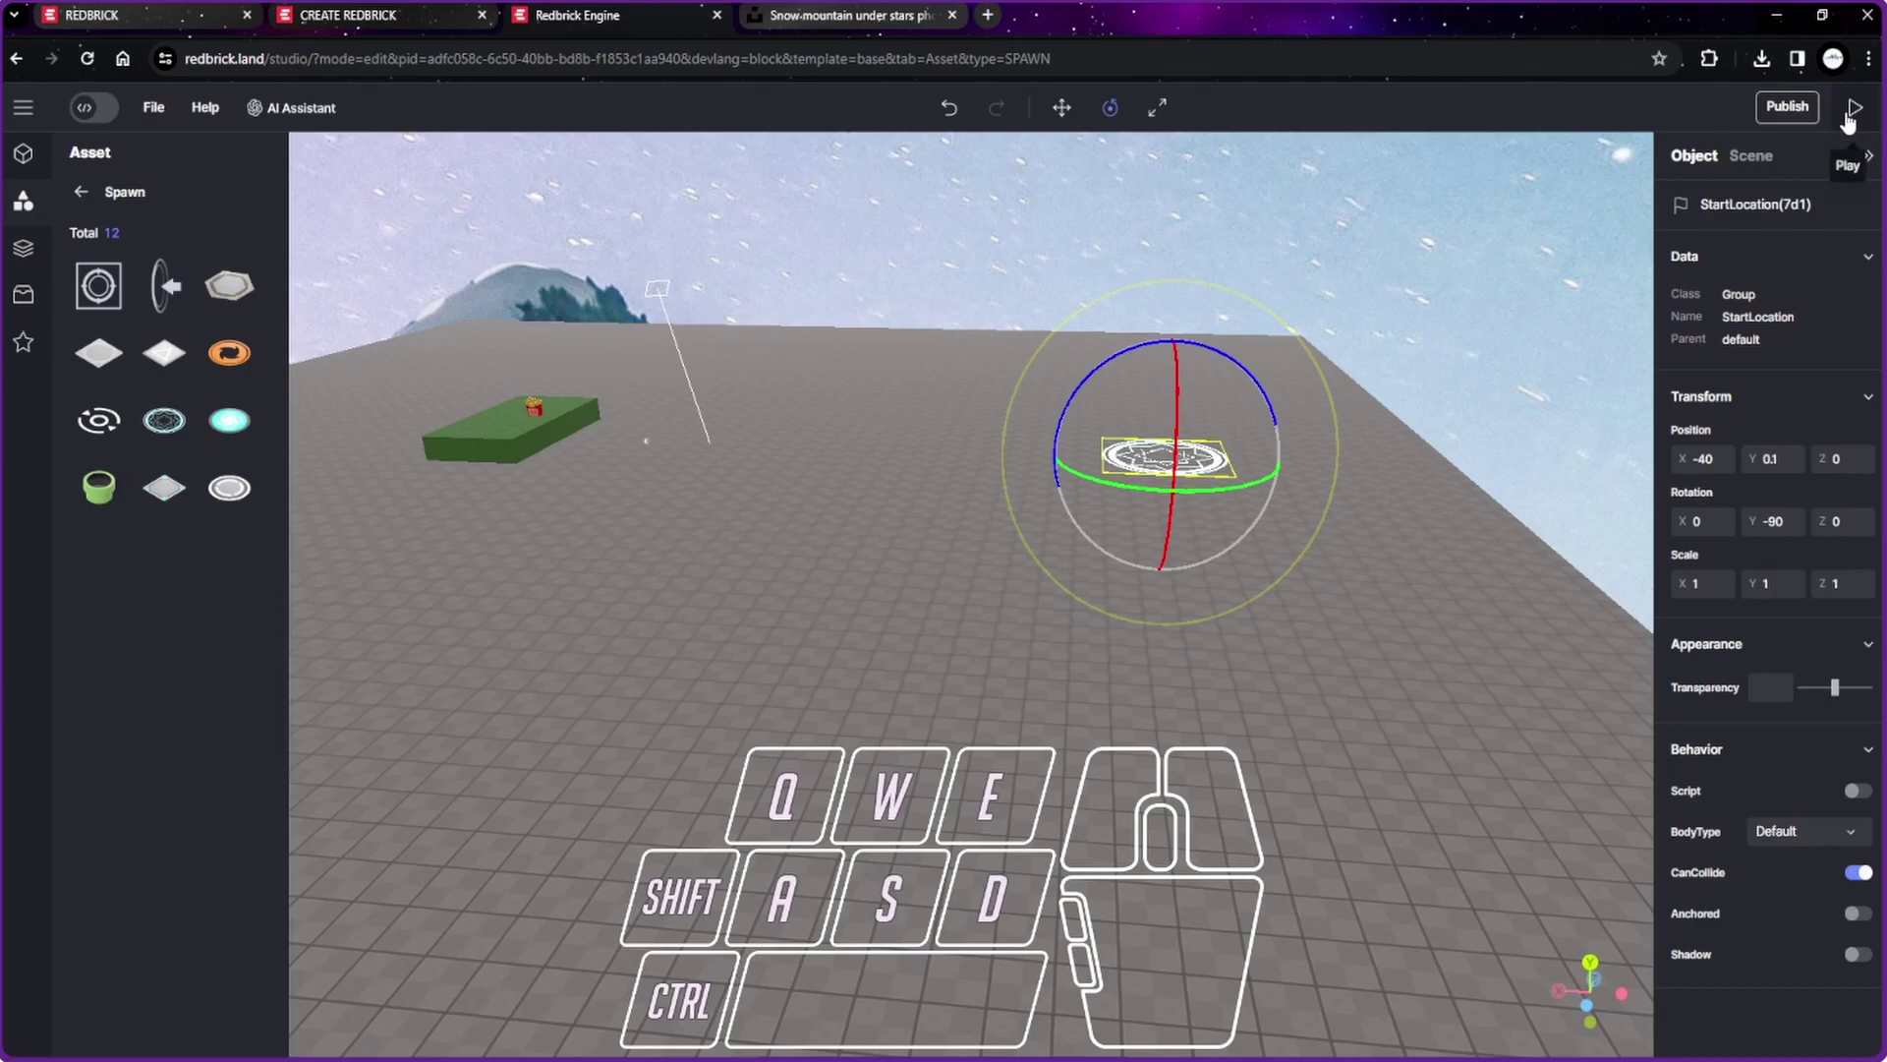
drag(920, 711, 1126, 714)
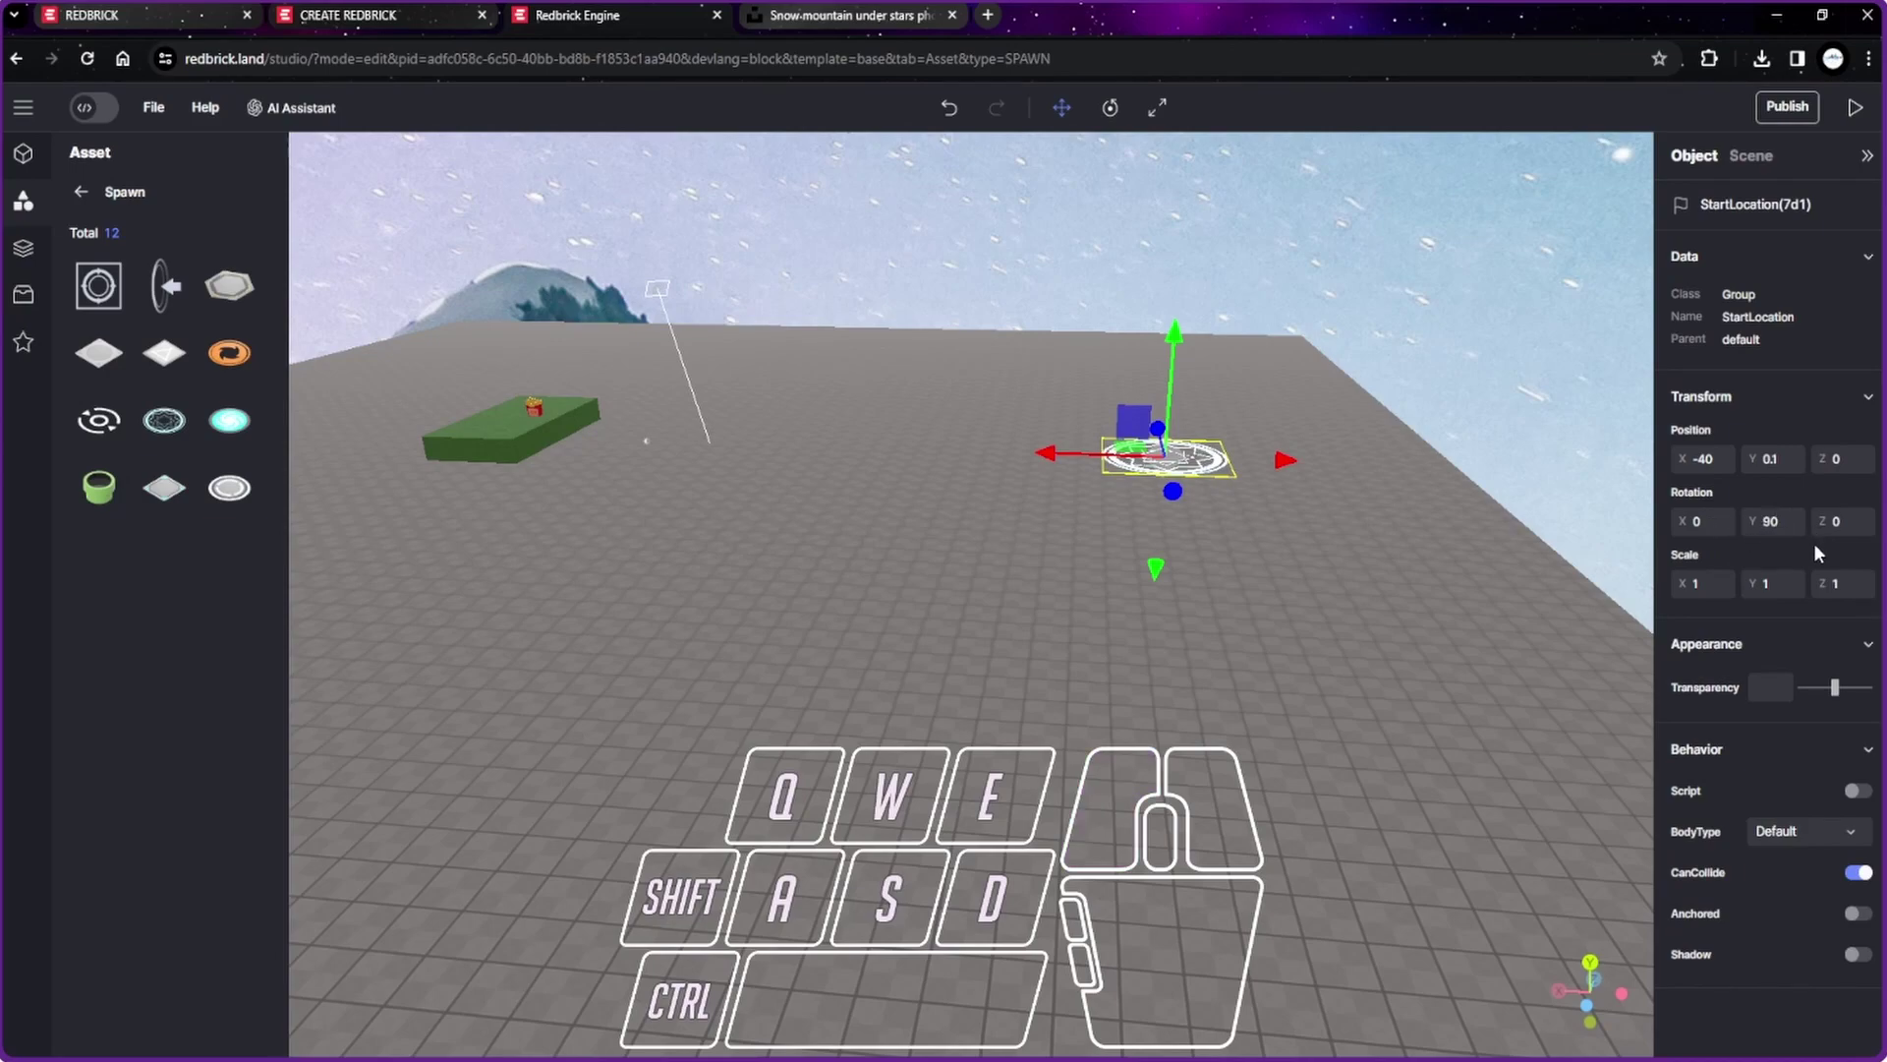
Step: Test play to confirm the avatar spawns facing the platform, then stop
click(1493, 661)
drag(1424, 634, 1439, 648)
key(w)
key(space)
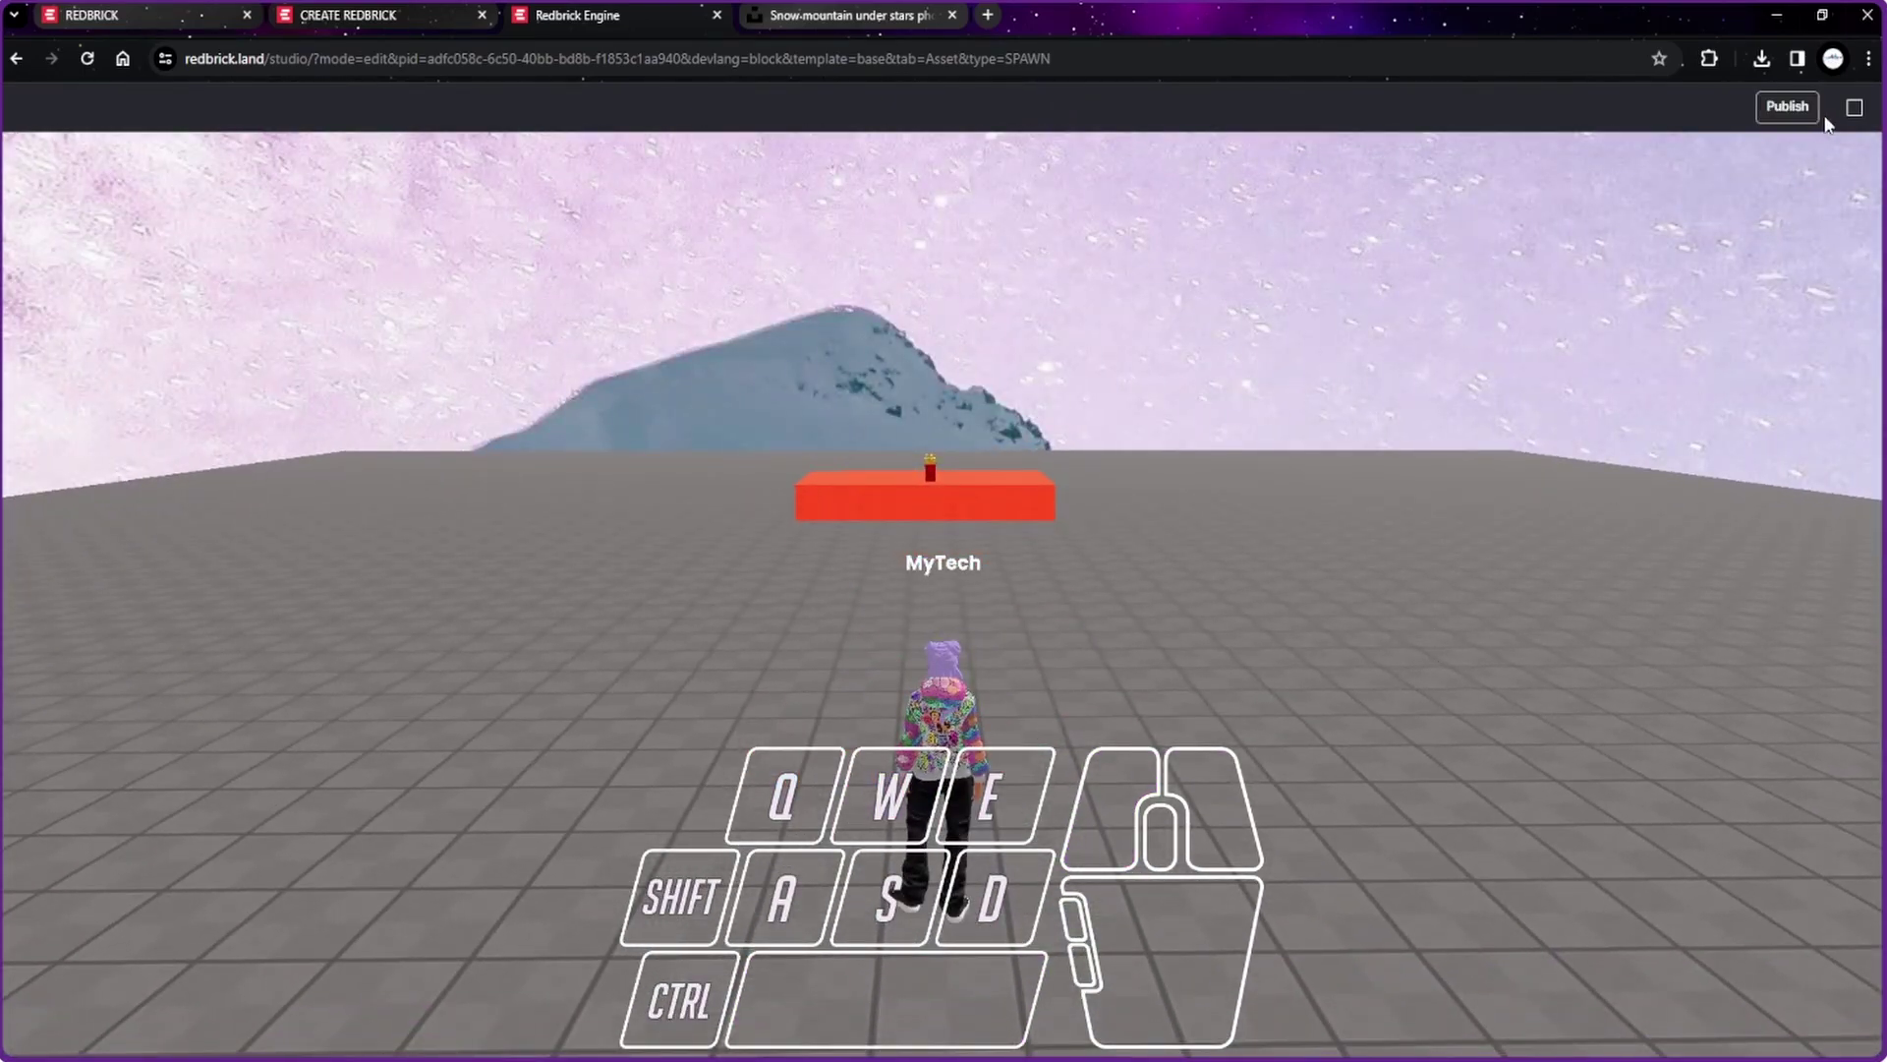
click(1860, 130)
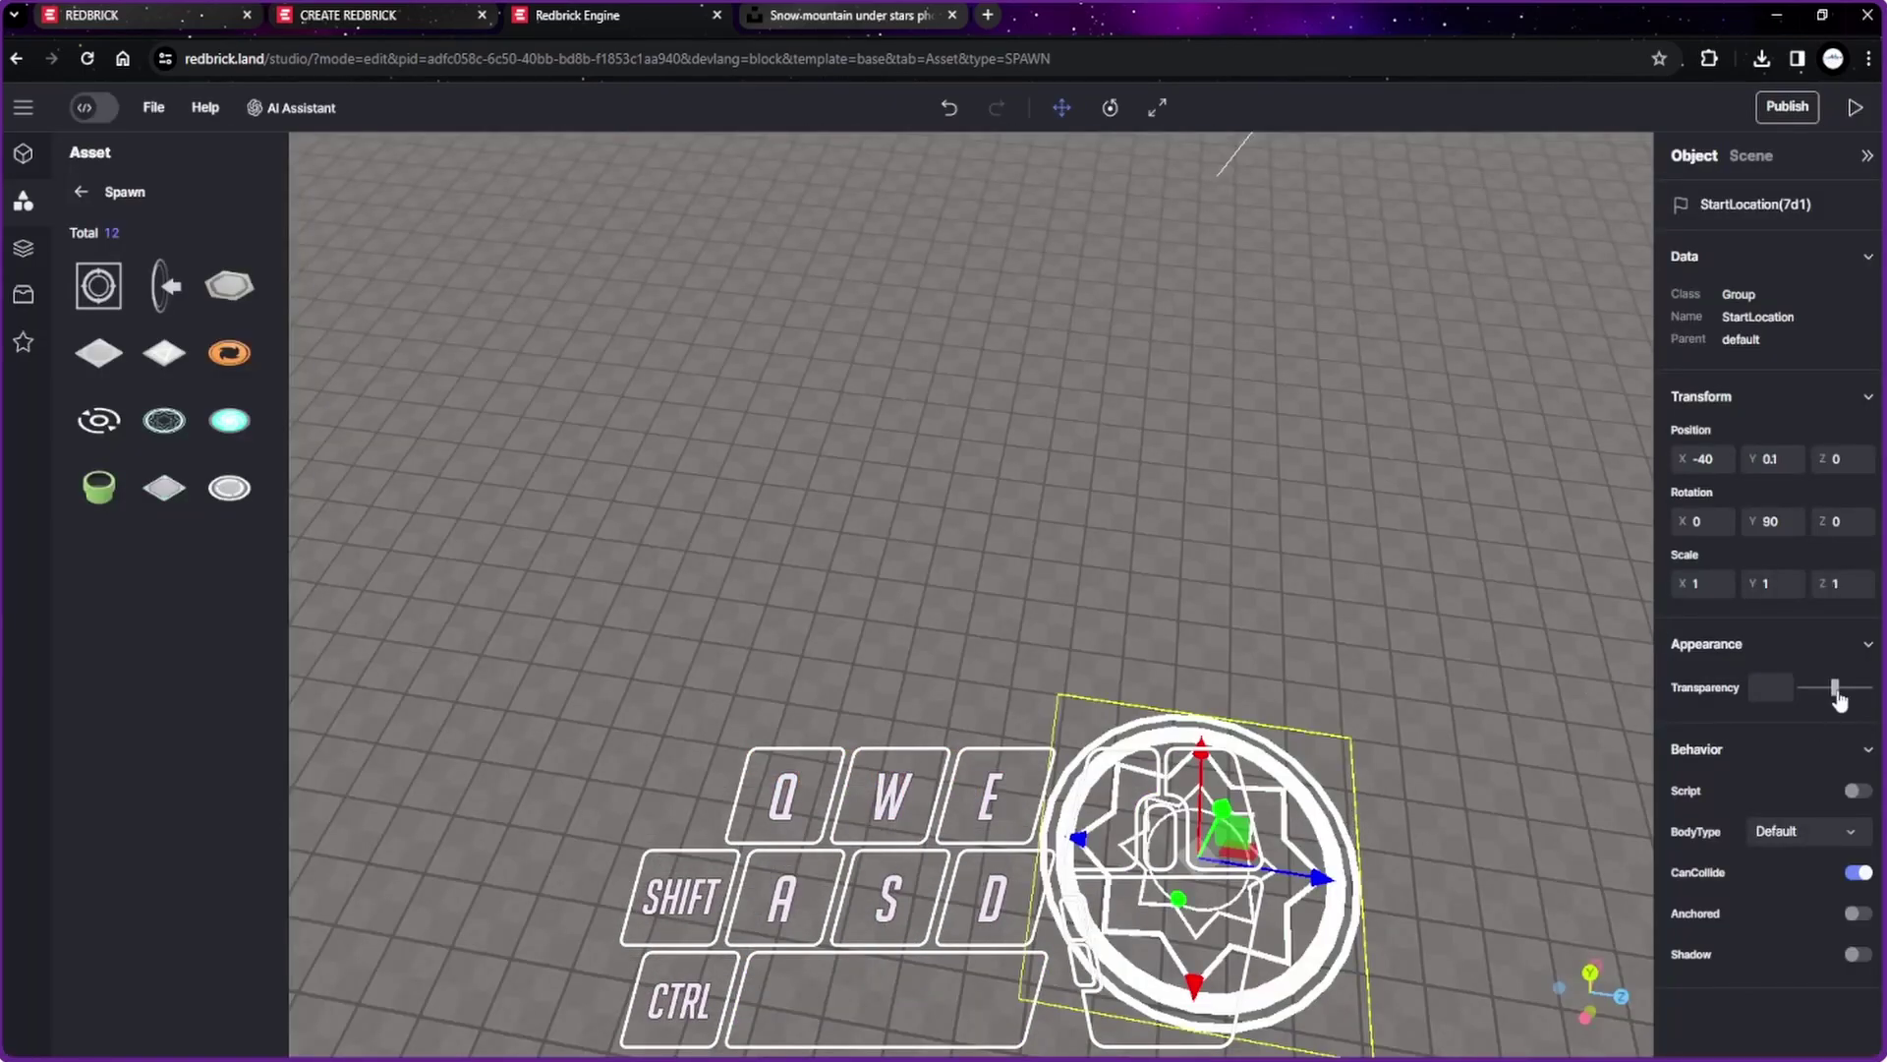
Step: Return the view to the platform and show the scene settings and object list
drag(1839, 701, 1353, 681)
click(1458, 746)
scroll(down, 3)
middle_click(1458, 756)
click(1072, 873)
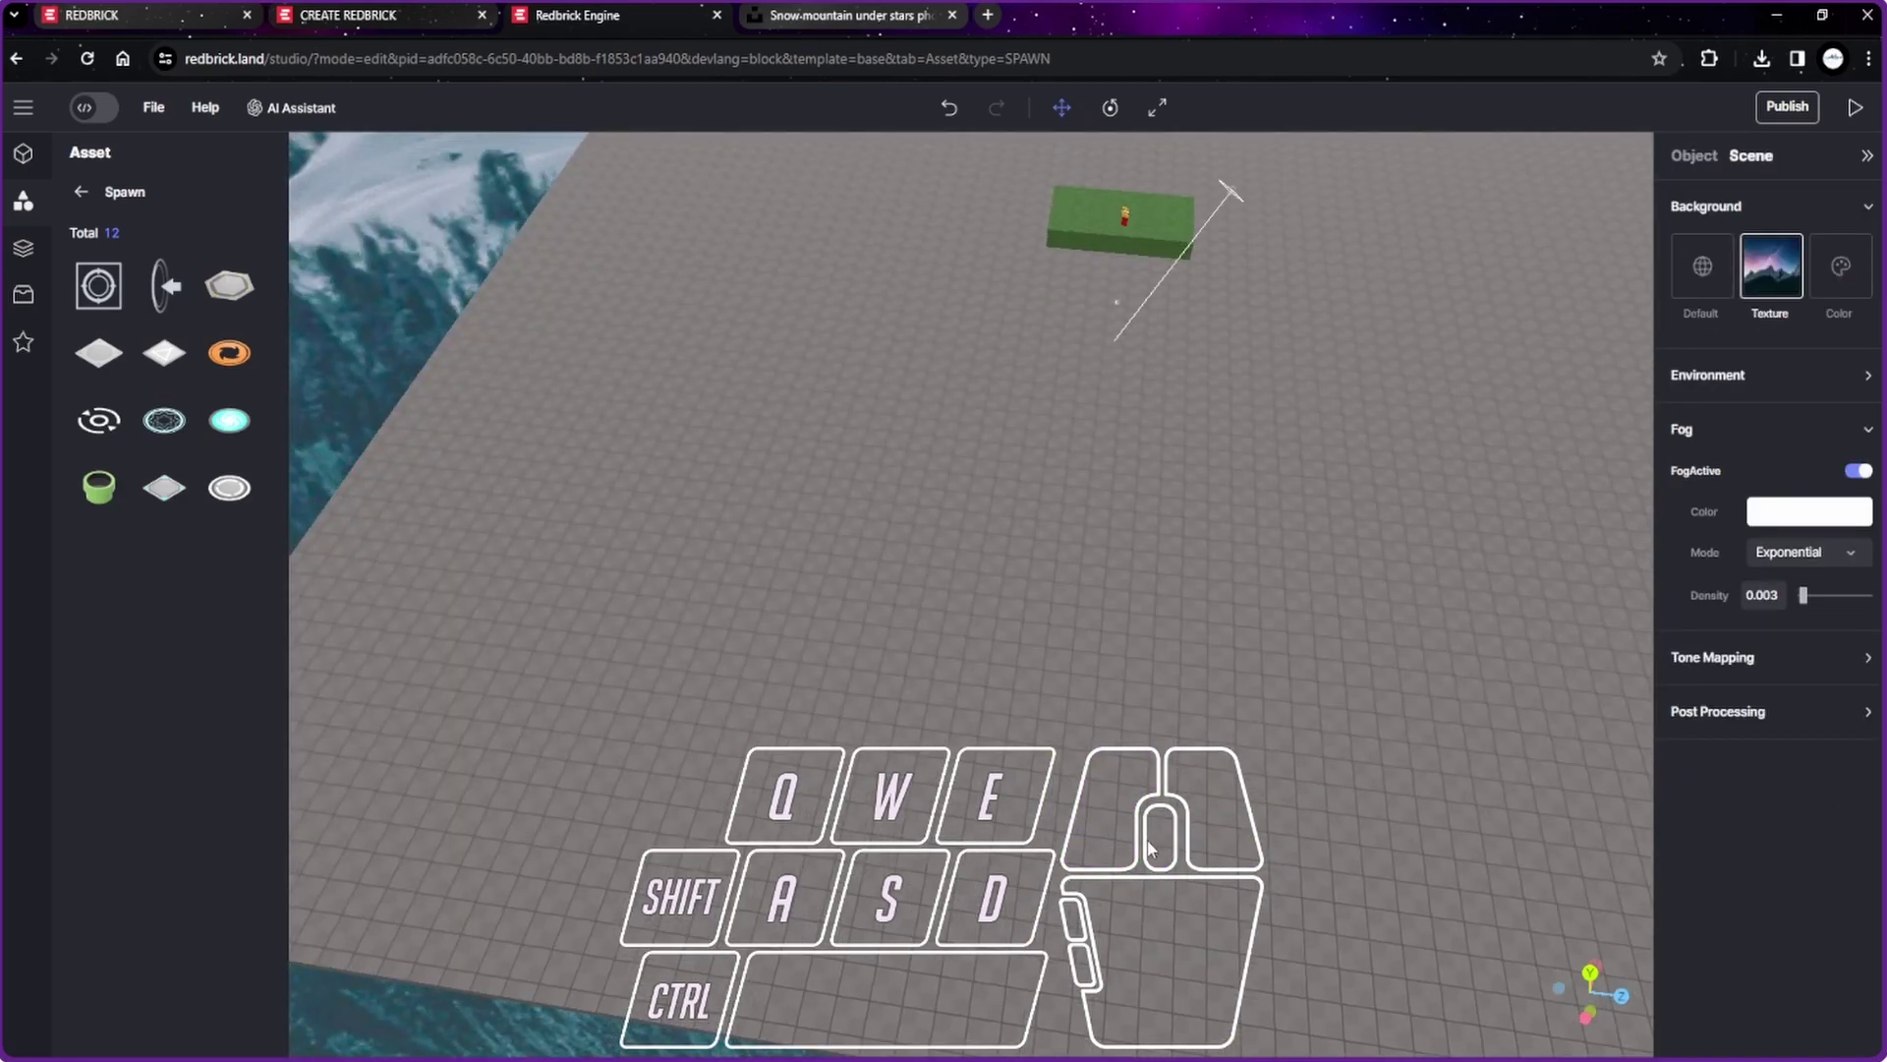
click(25, 270)
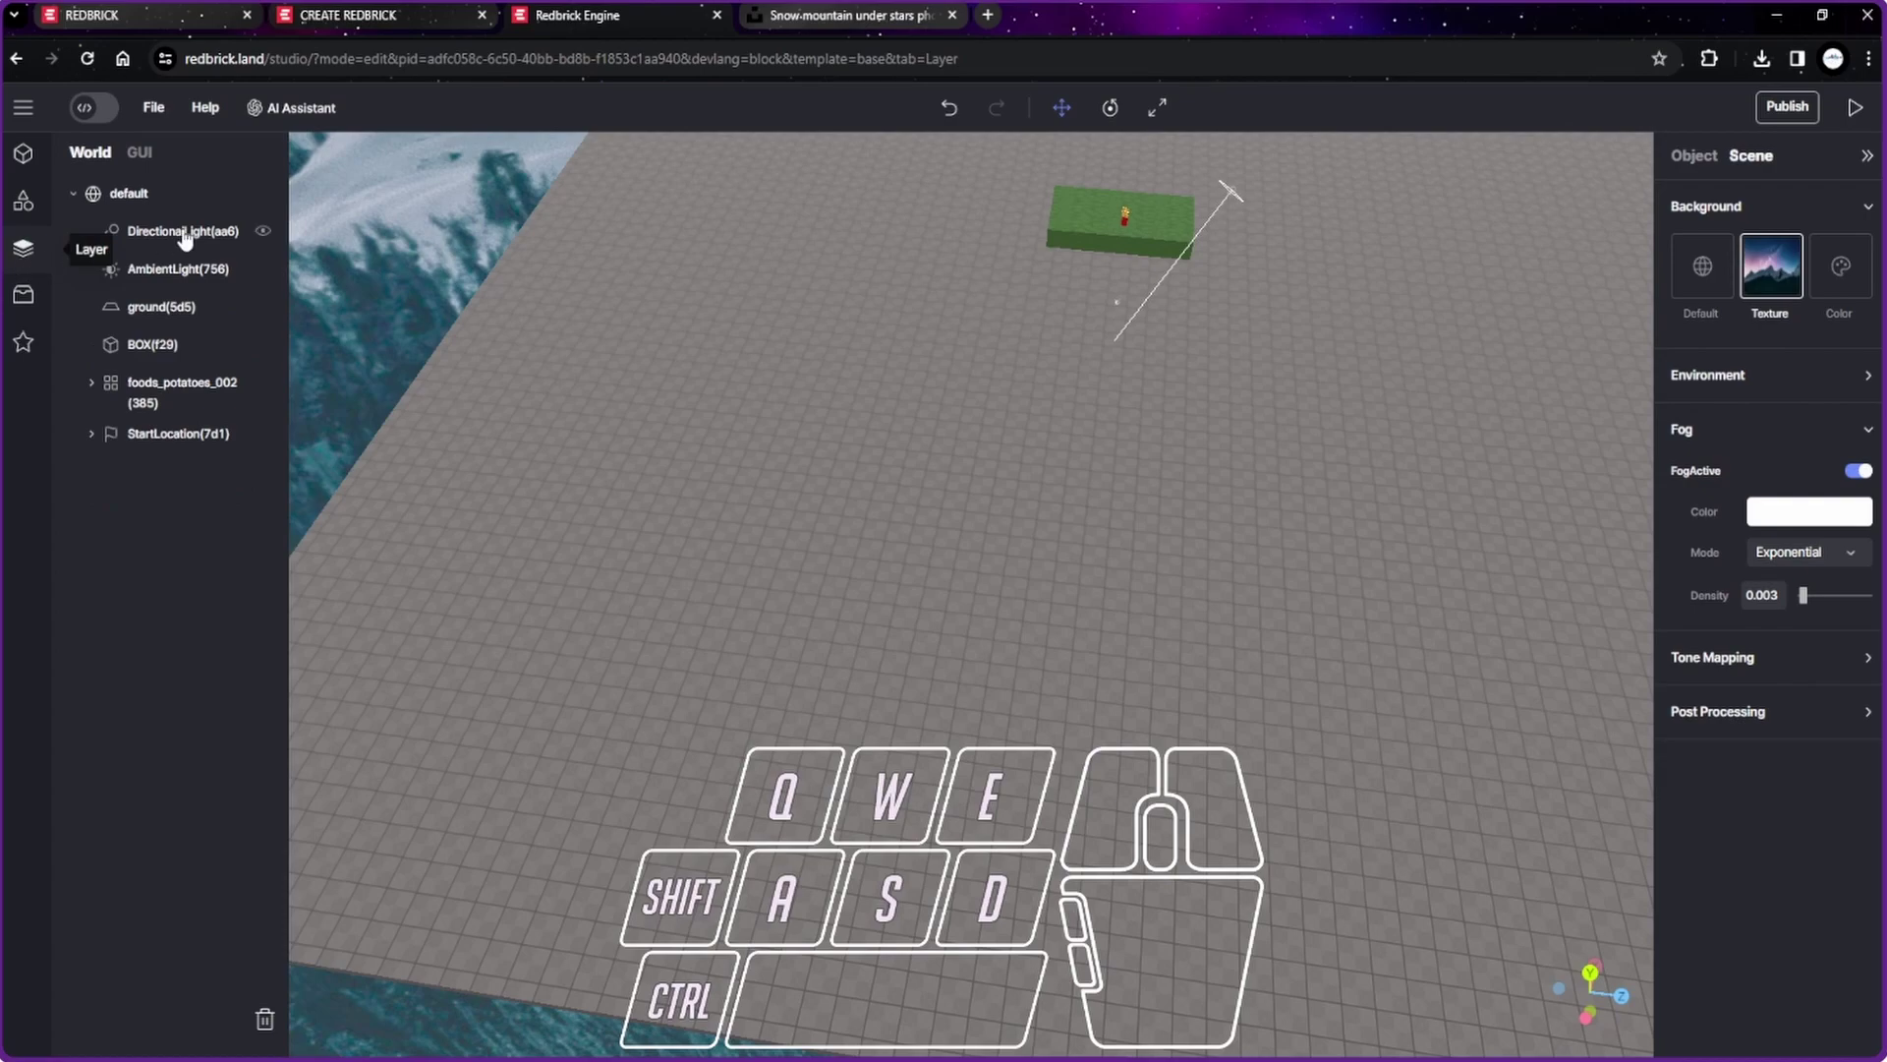
Step: Zoom and orbit the view in on the grass platform holding the fries
click(189, 452)
click(880, 458)
click(1862, 124)
drag(921, 770, 880, 755)
drag(1066, 422, 1271, 471)
drag(685, 320, 712, 308)
scroll(up, 3)
drag(544, 443, 539, 448)
drag(540, 448, 1178, 356)
click(1063, 731)
scroll(up, 3)
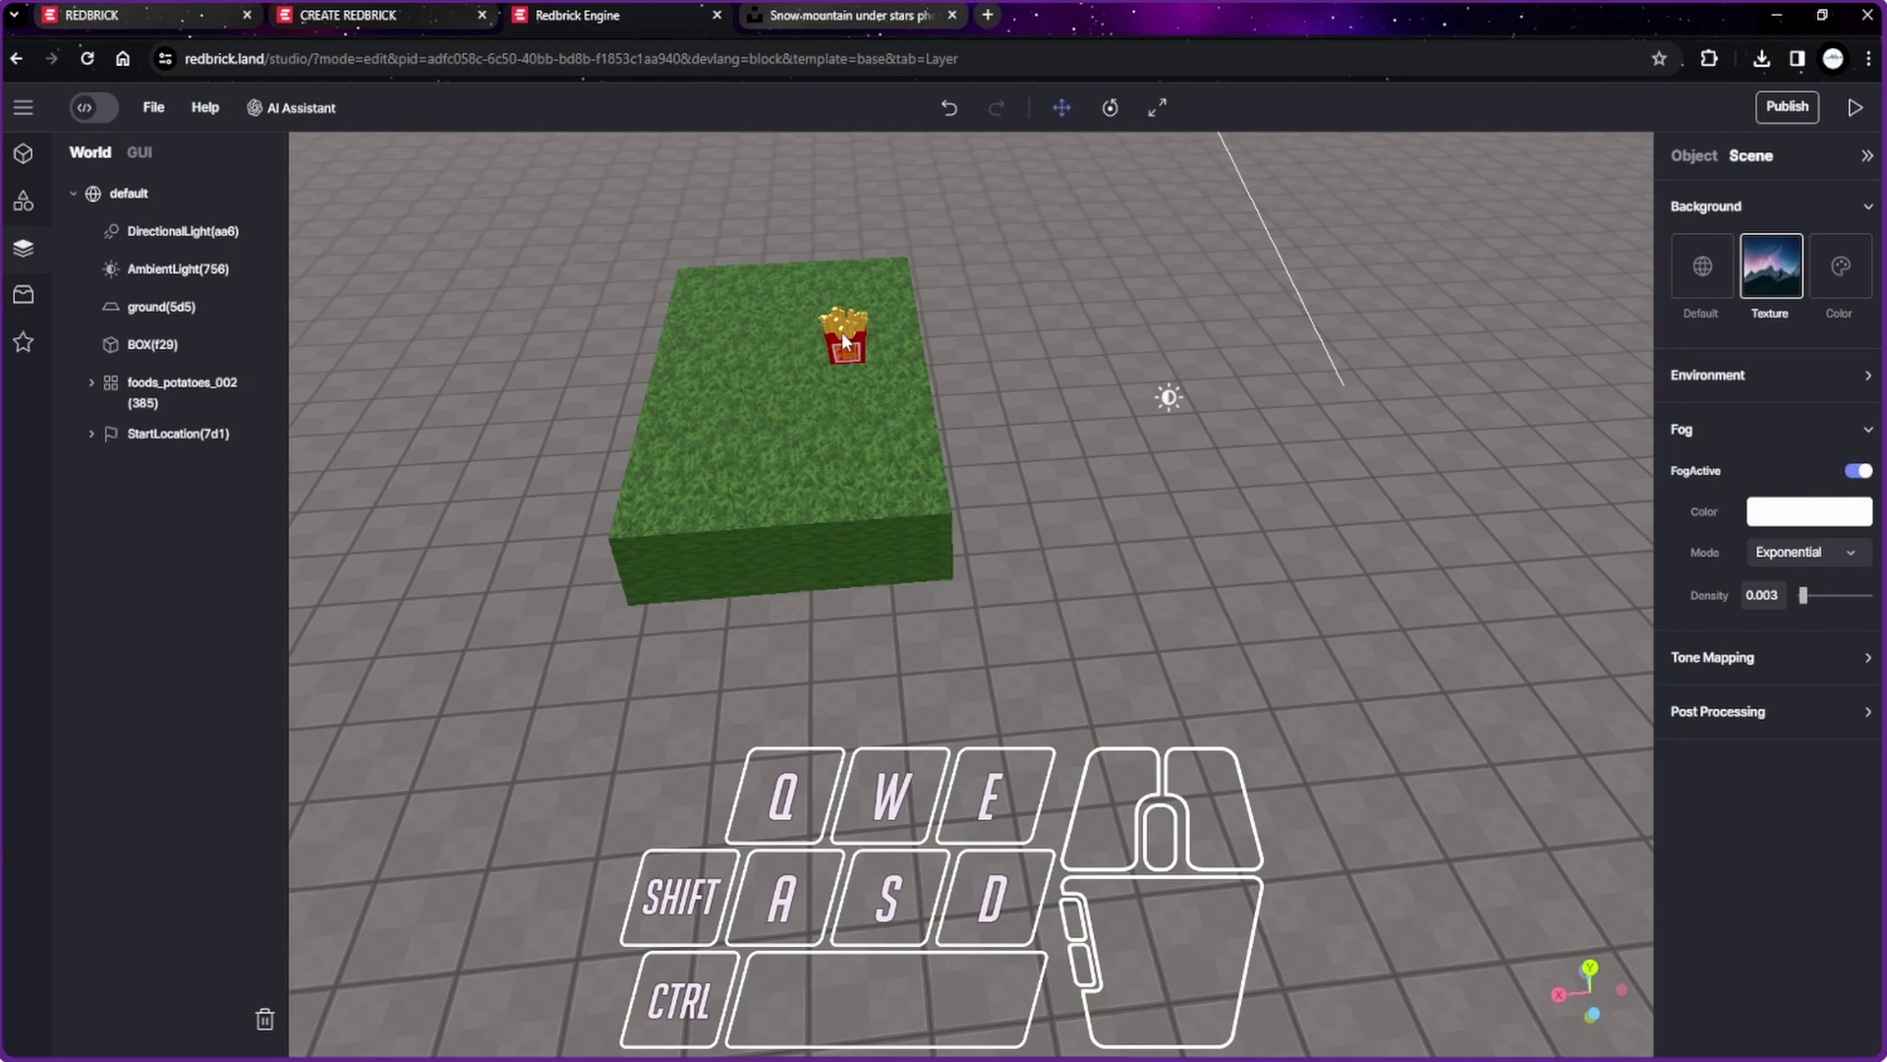
Step: Select the foods_potatoes_002 fries and open its block script editor in code mode
double_click(1177, 480)
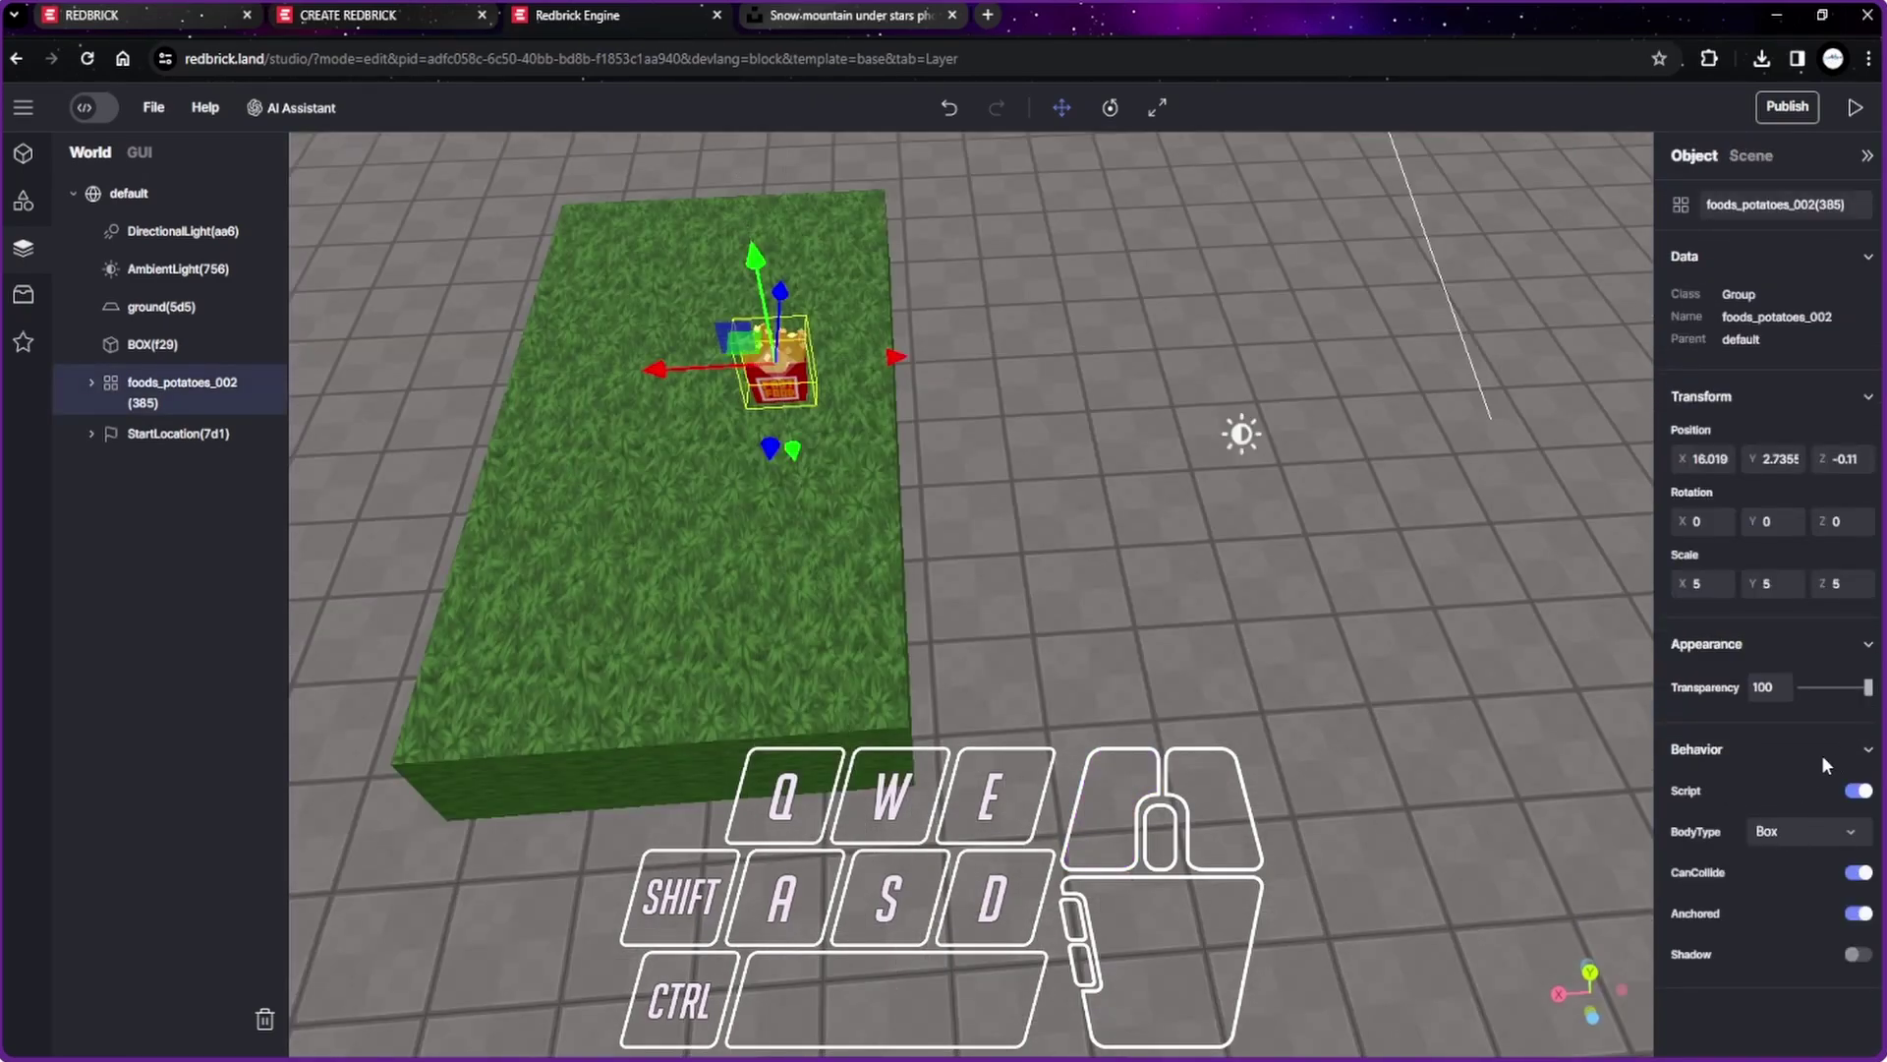
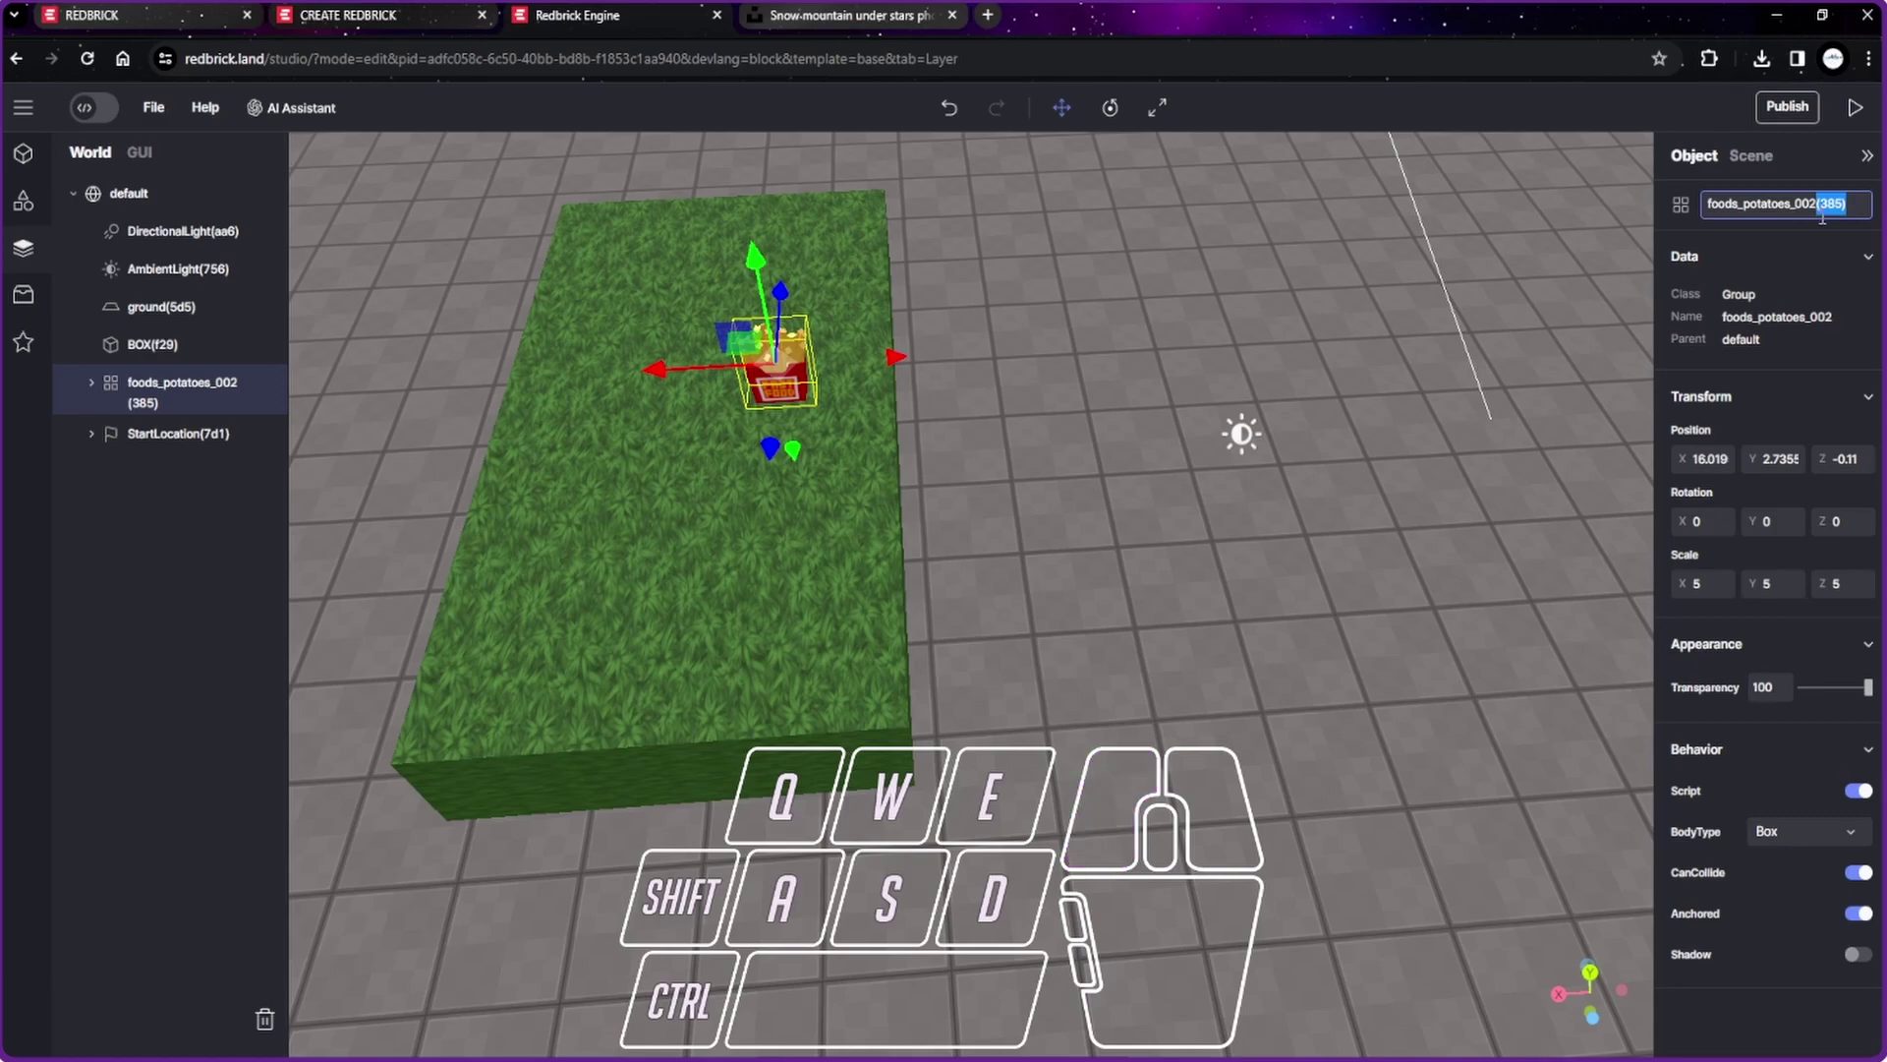
click(1843, 262)
click(115, 126)
click(151, 247)
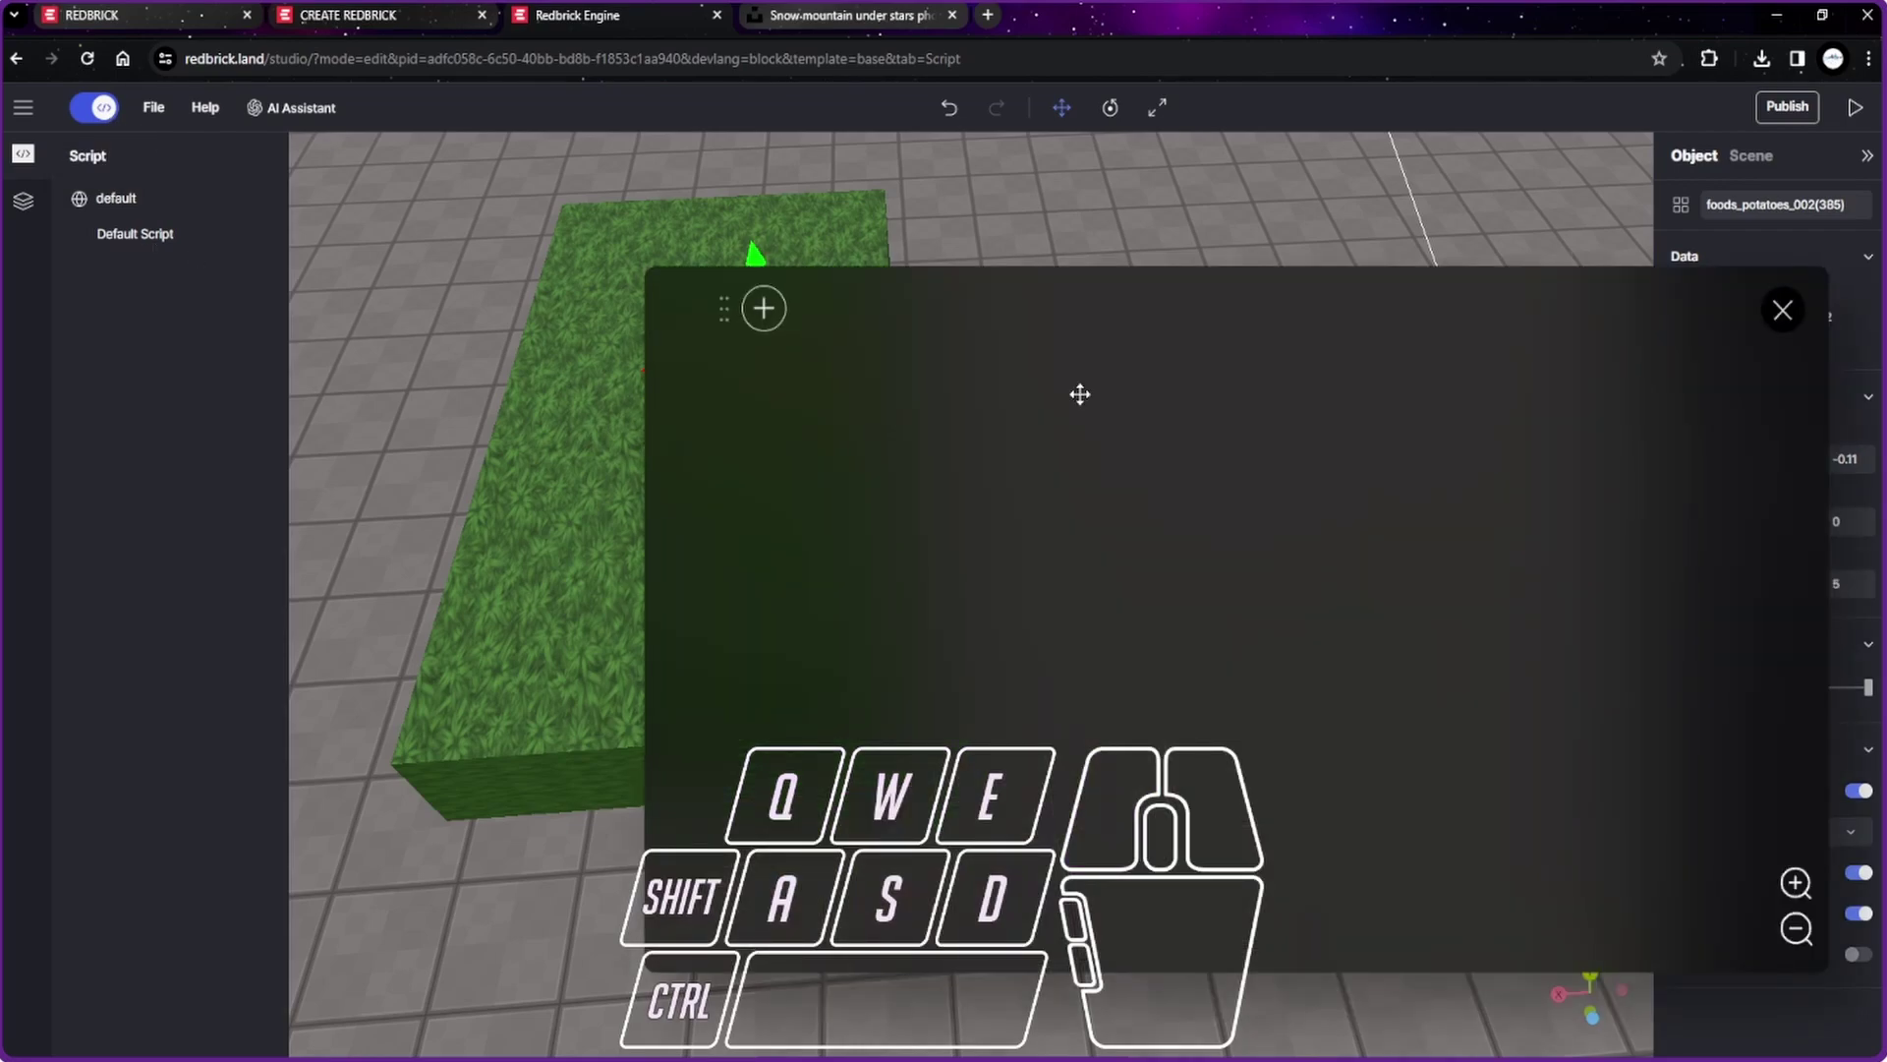
Step: Build the script: when the player collides with the fries, kill the fries
click(767, 327)
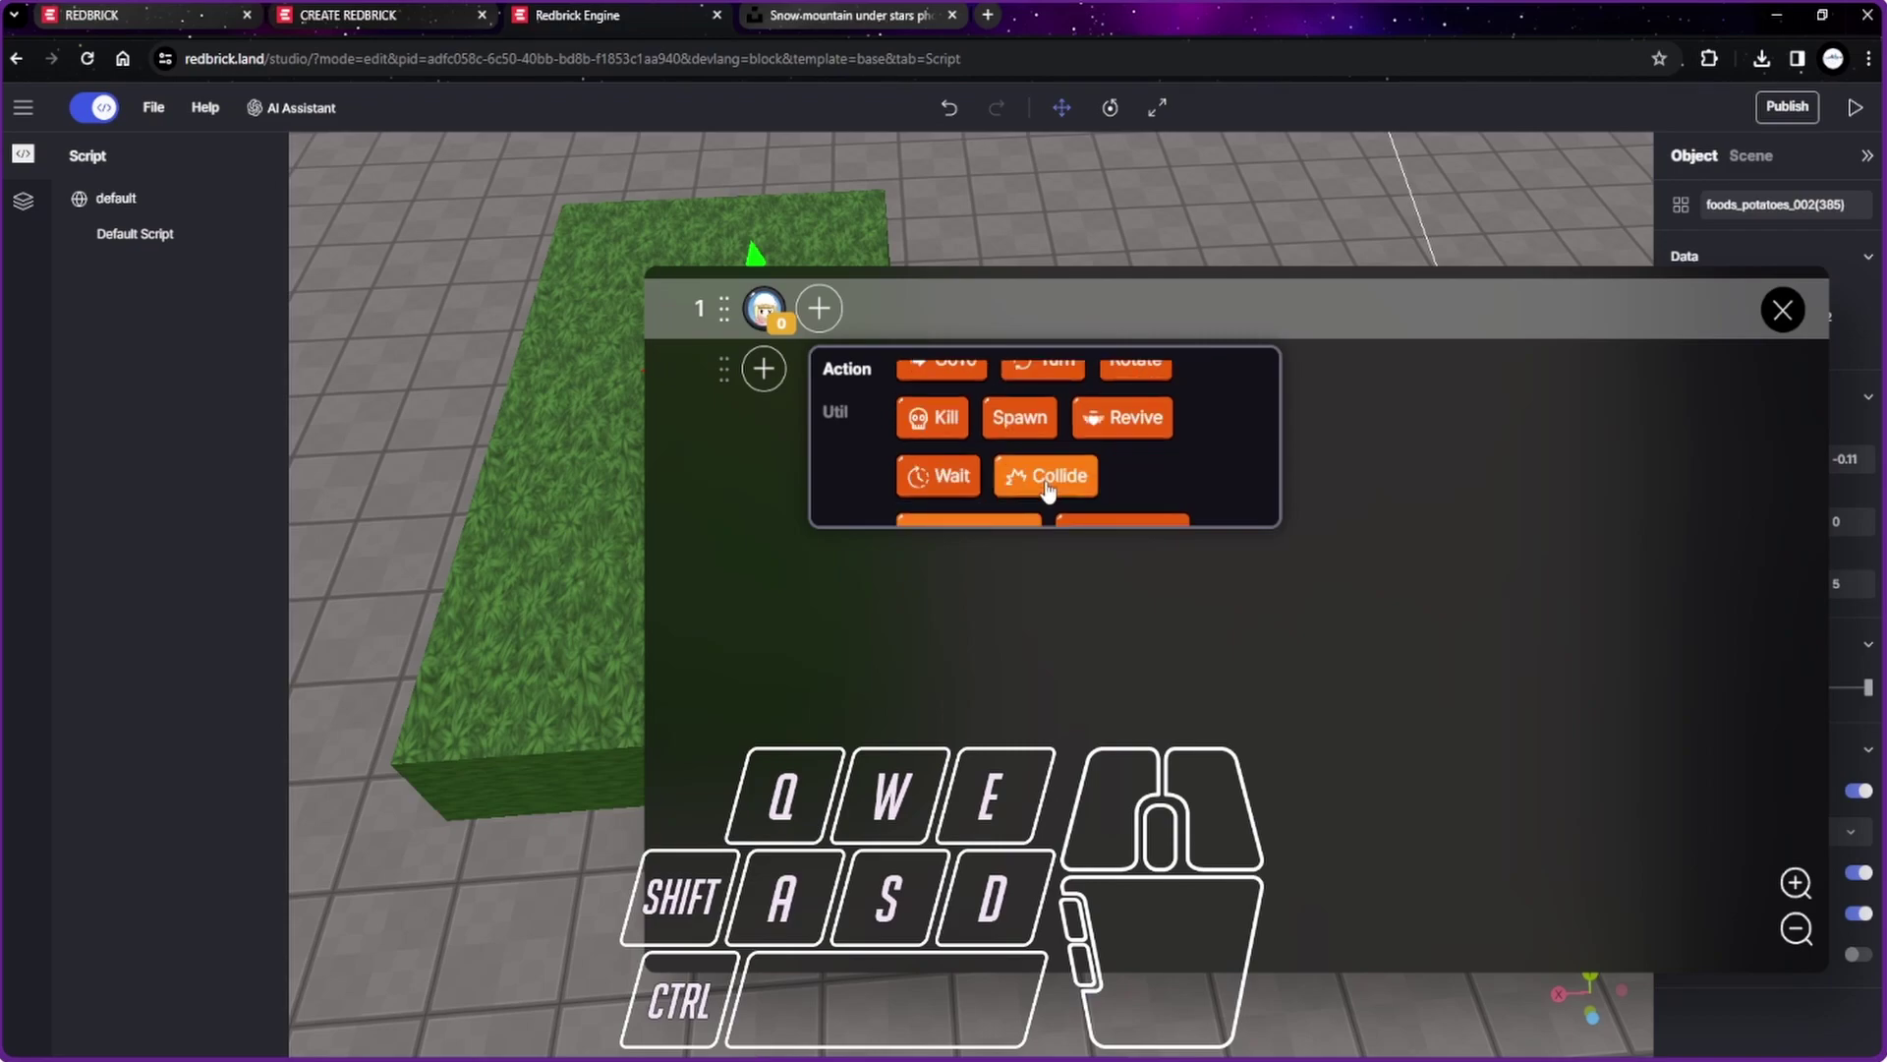
click(1050, 494)
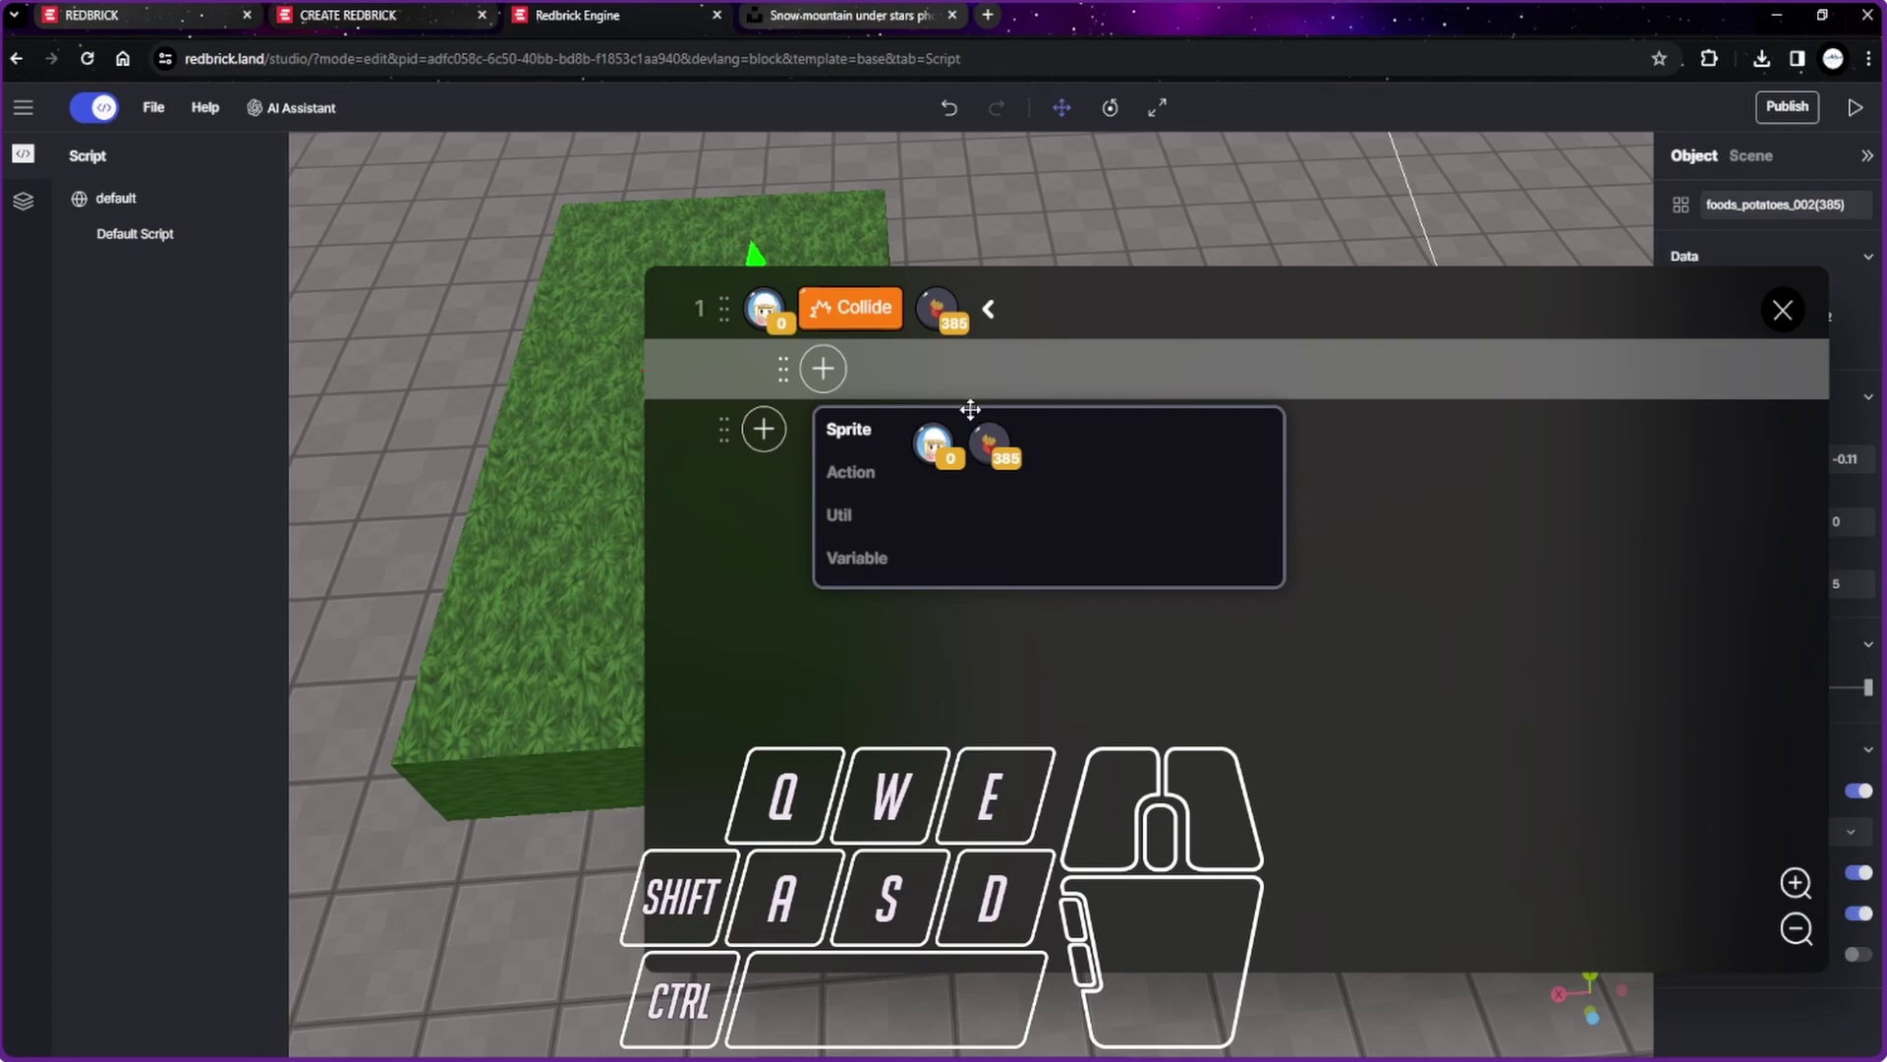
click(986, 457)
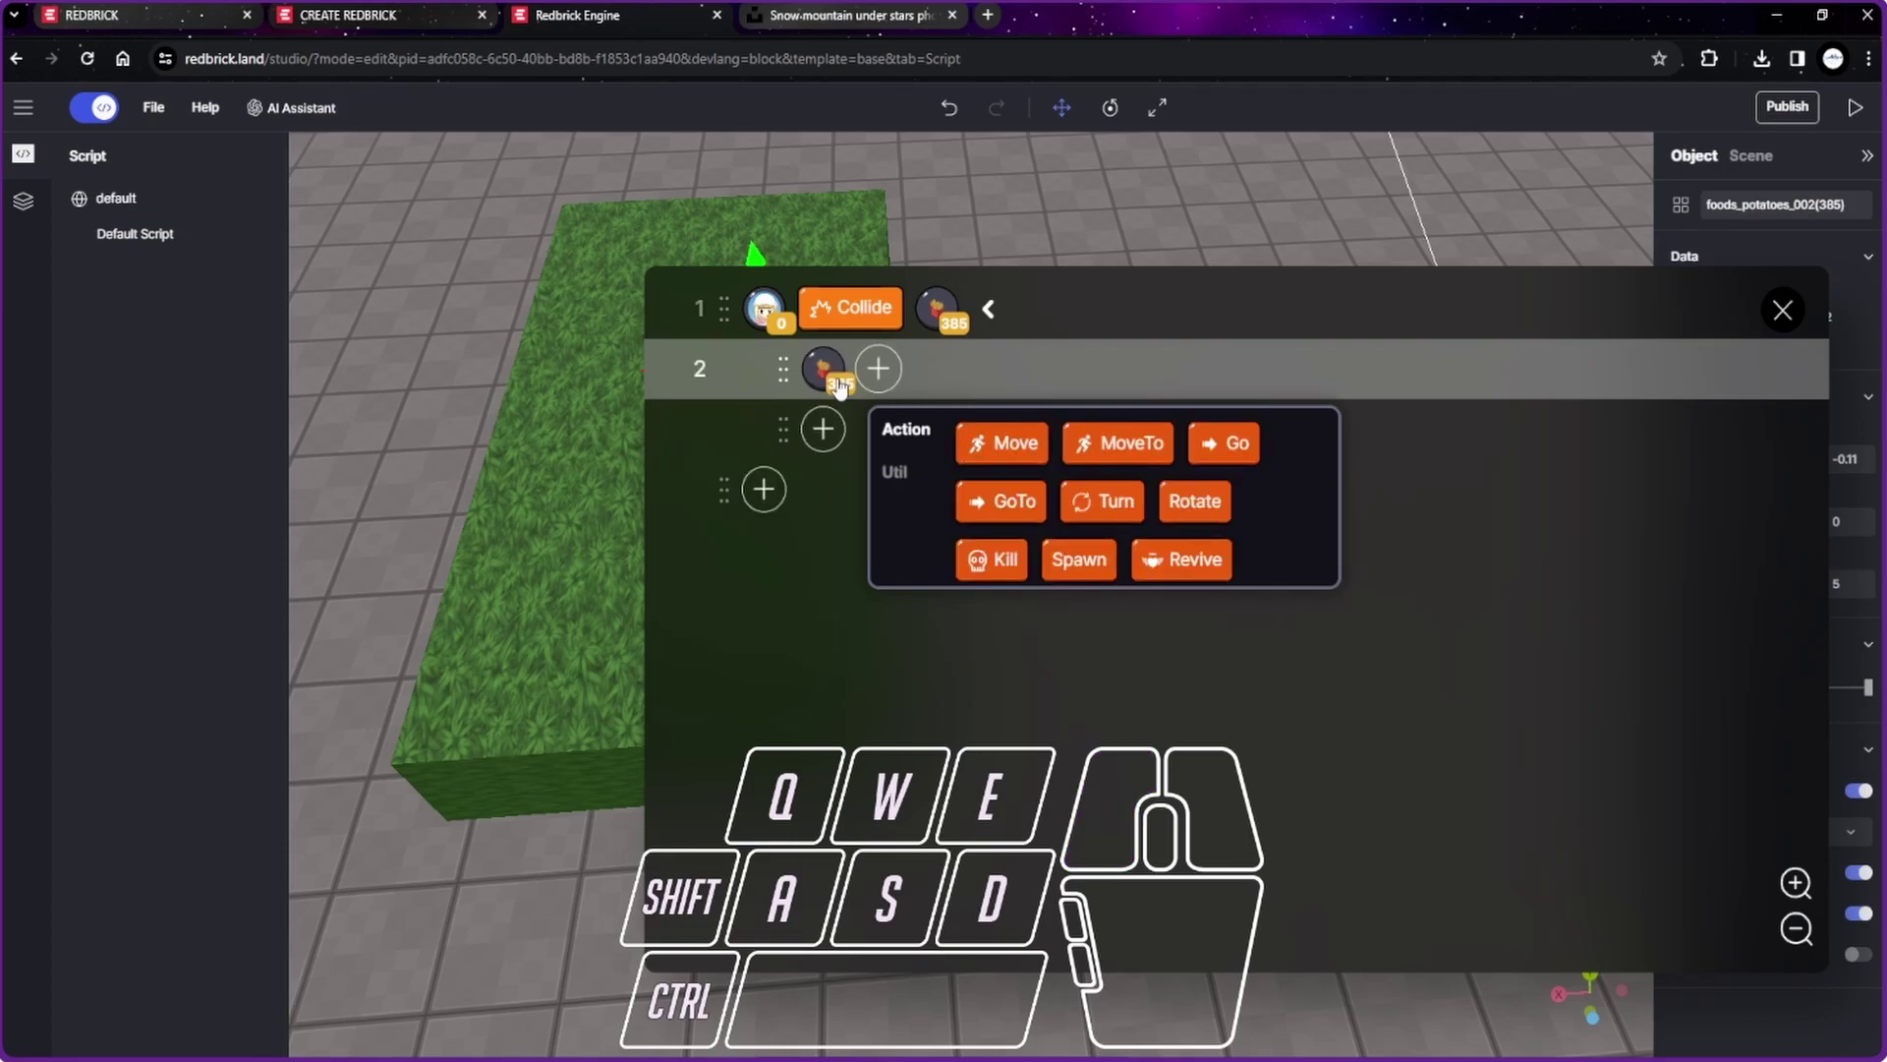
scroll(down, 3)
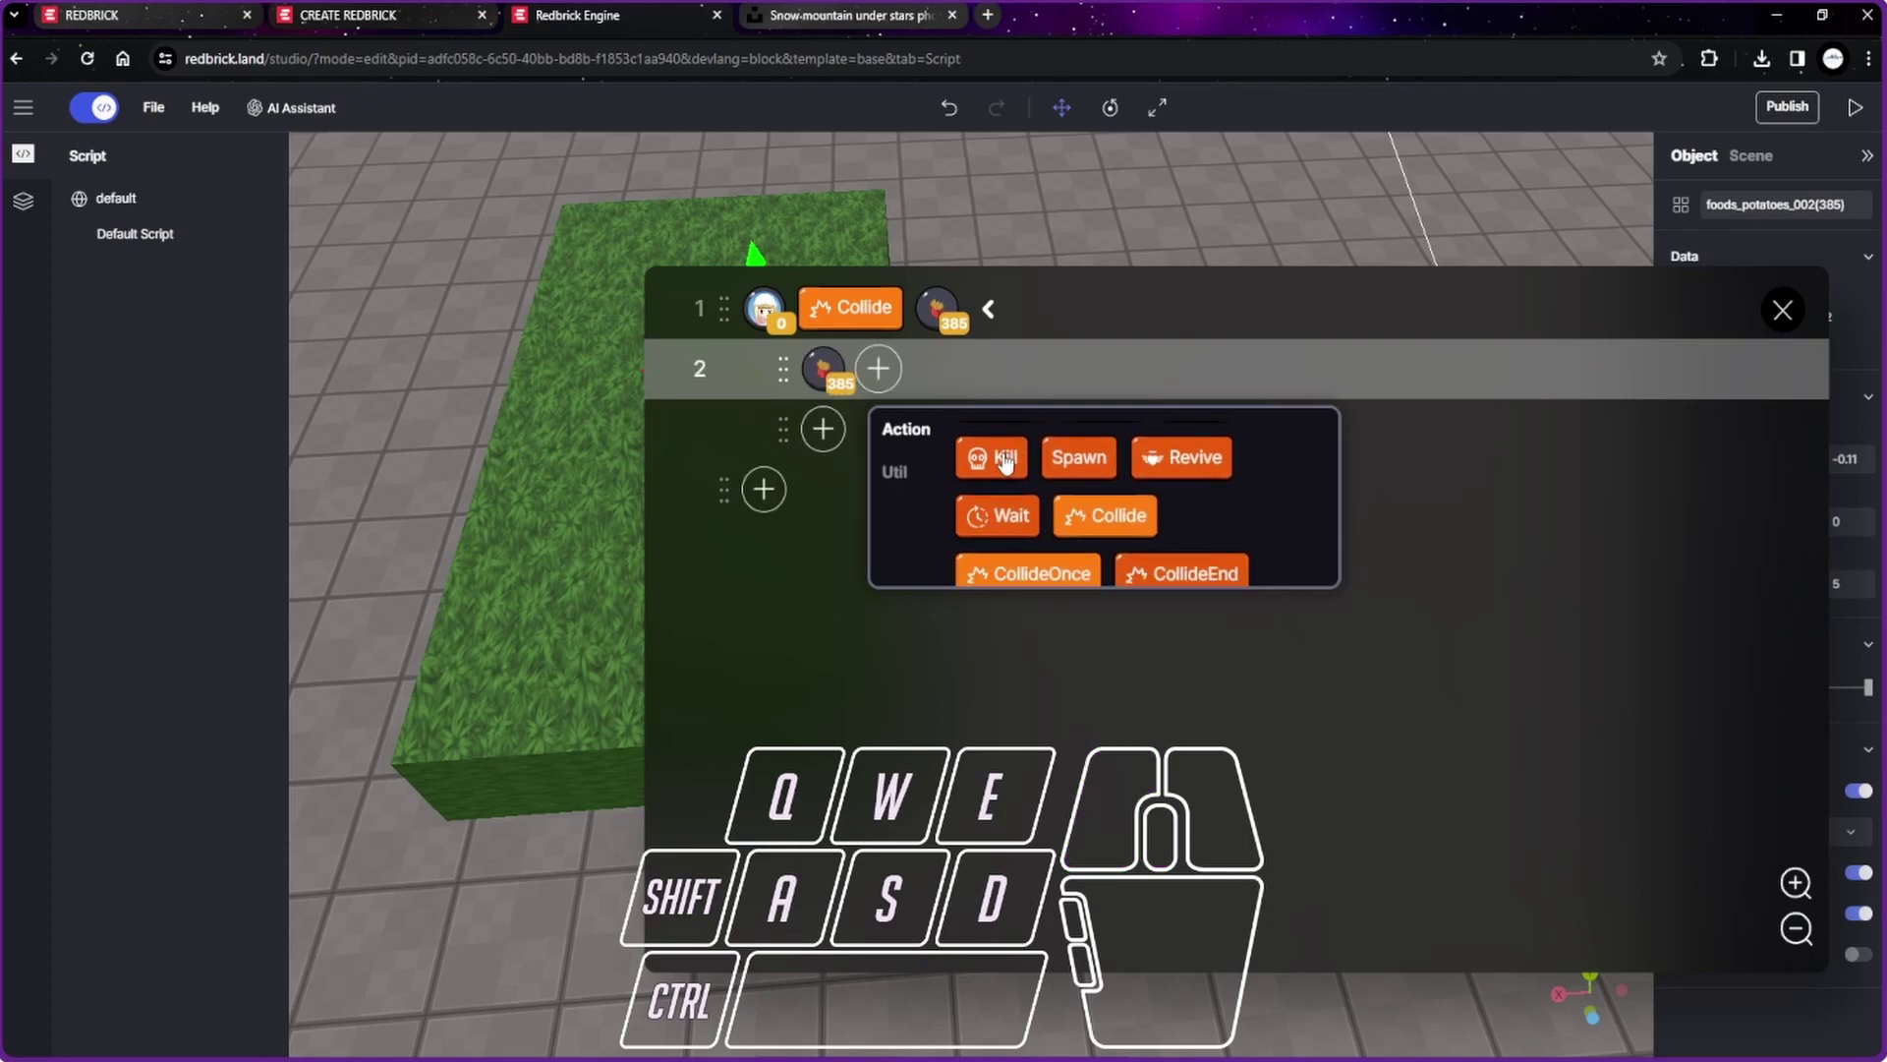
click(1007, 468)
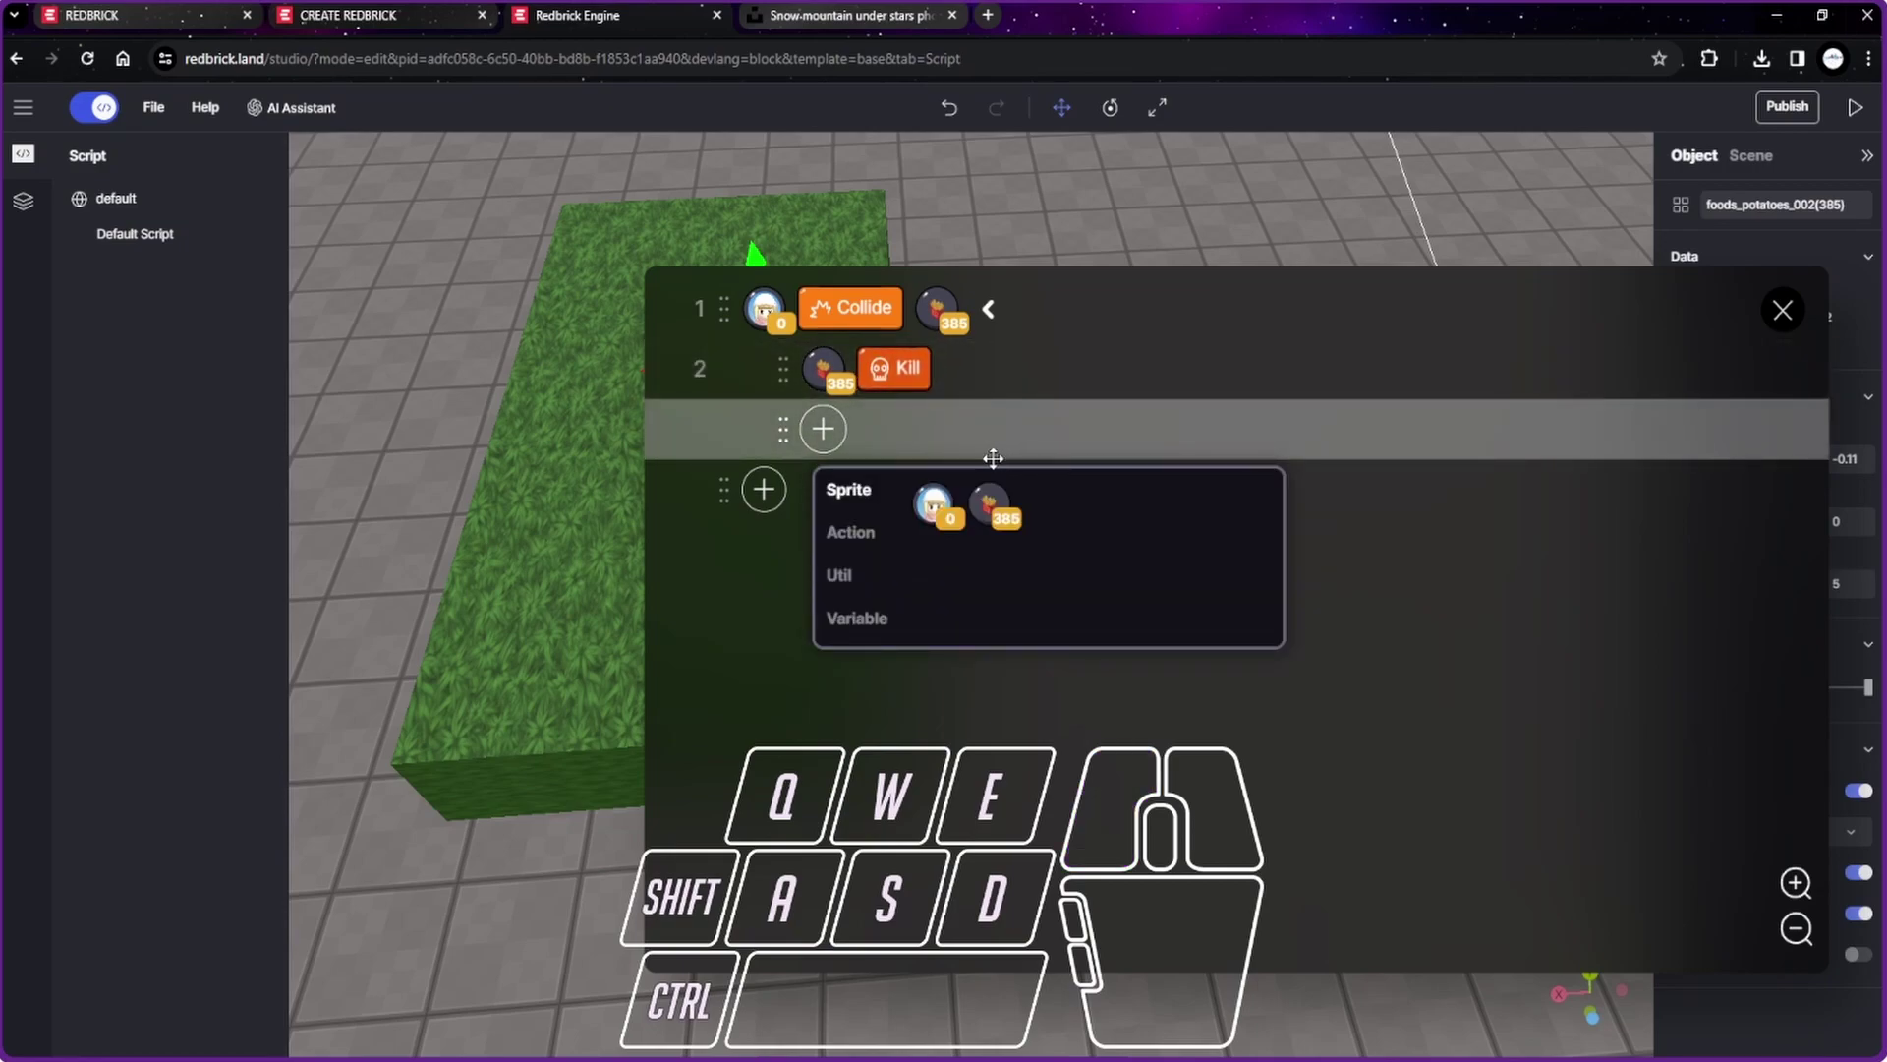
click(1436, 619)
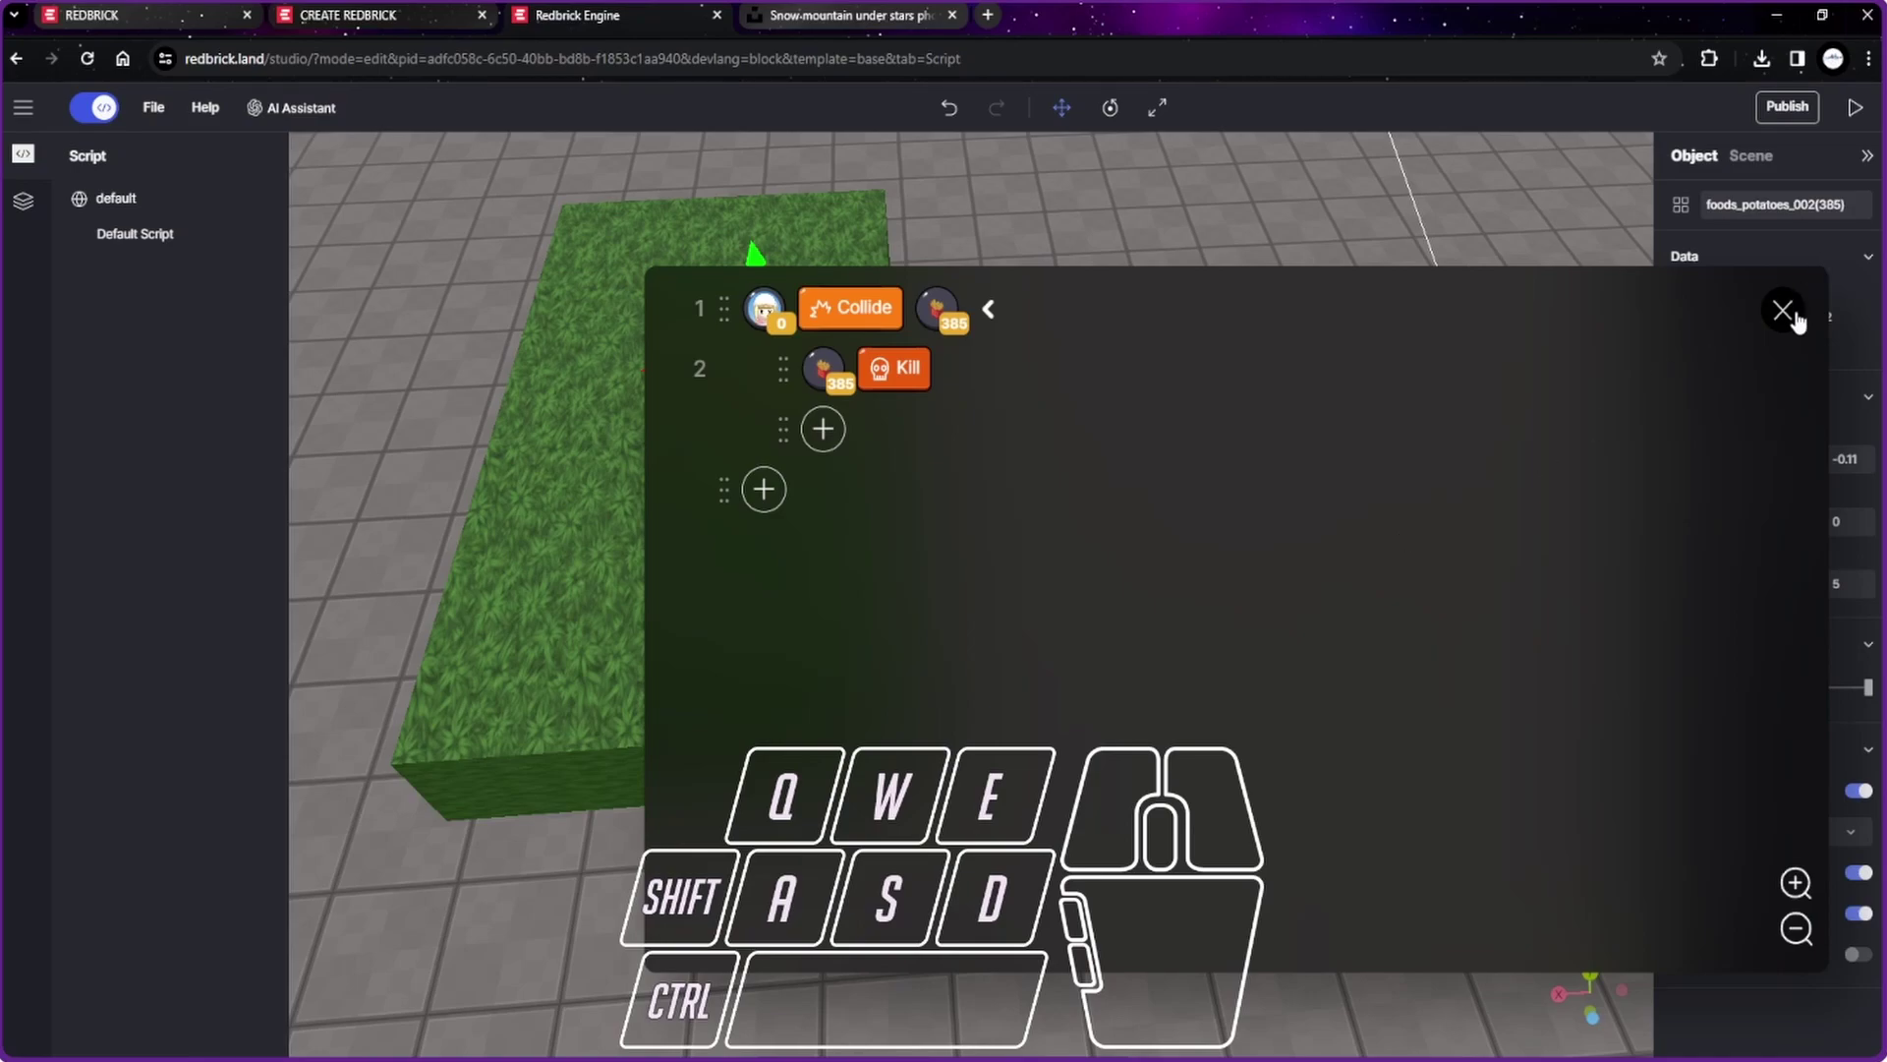
click(1862, 119)
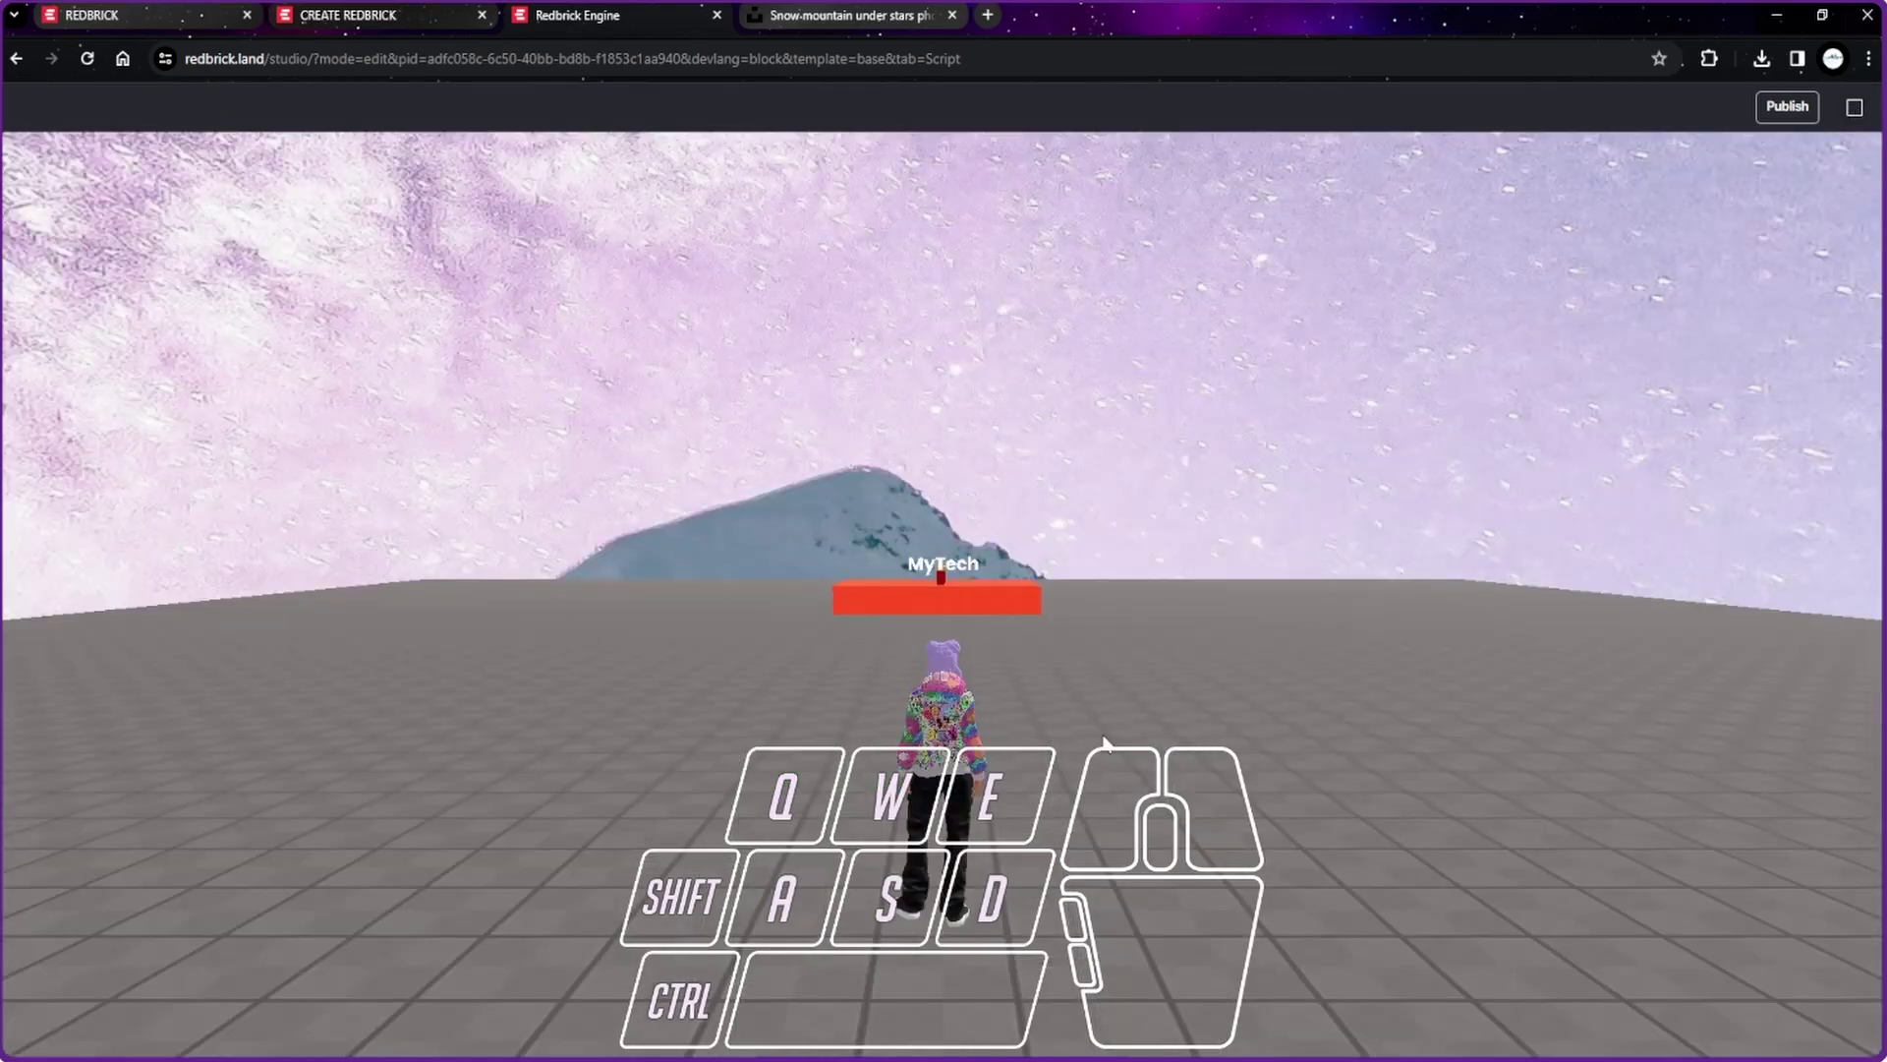
drag(1044, 852, 1057, 889)
key(w)
drag(1054, 786, 1043, 833)
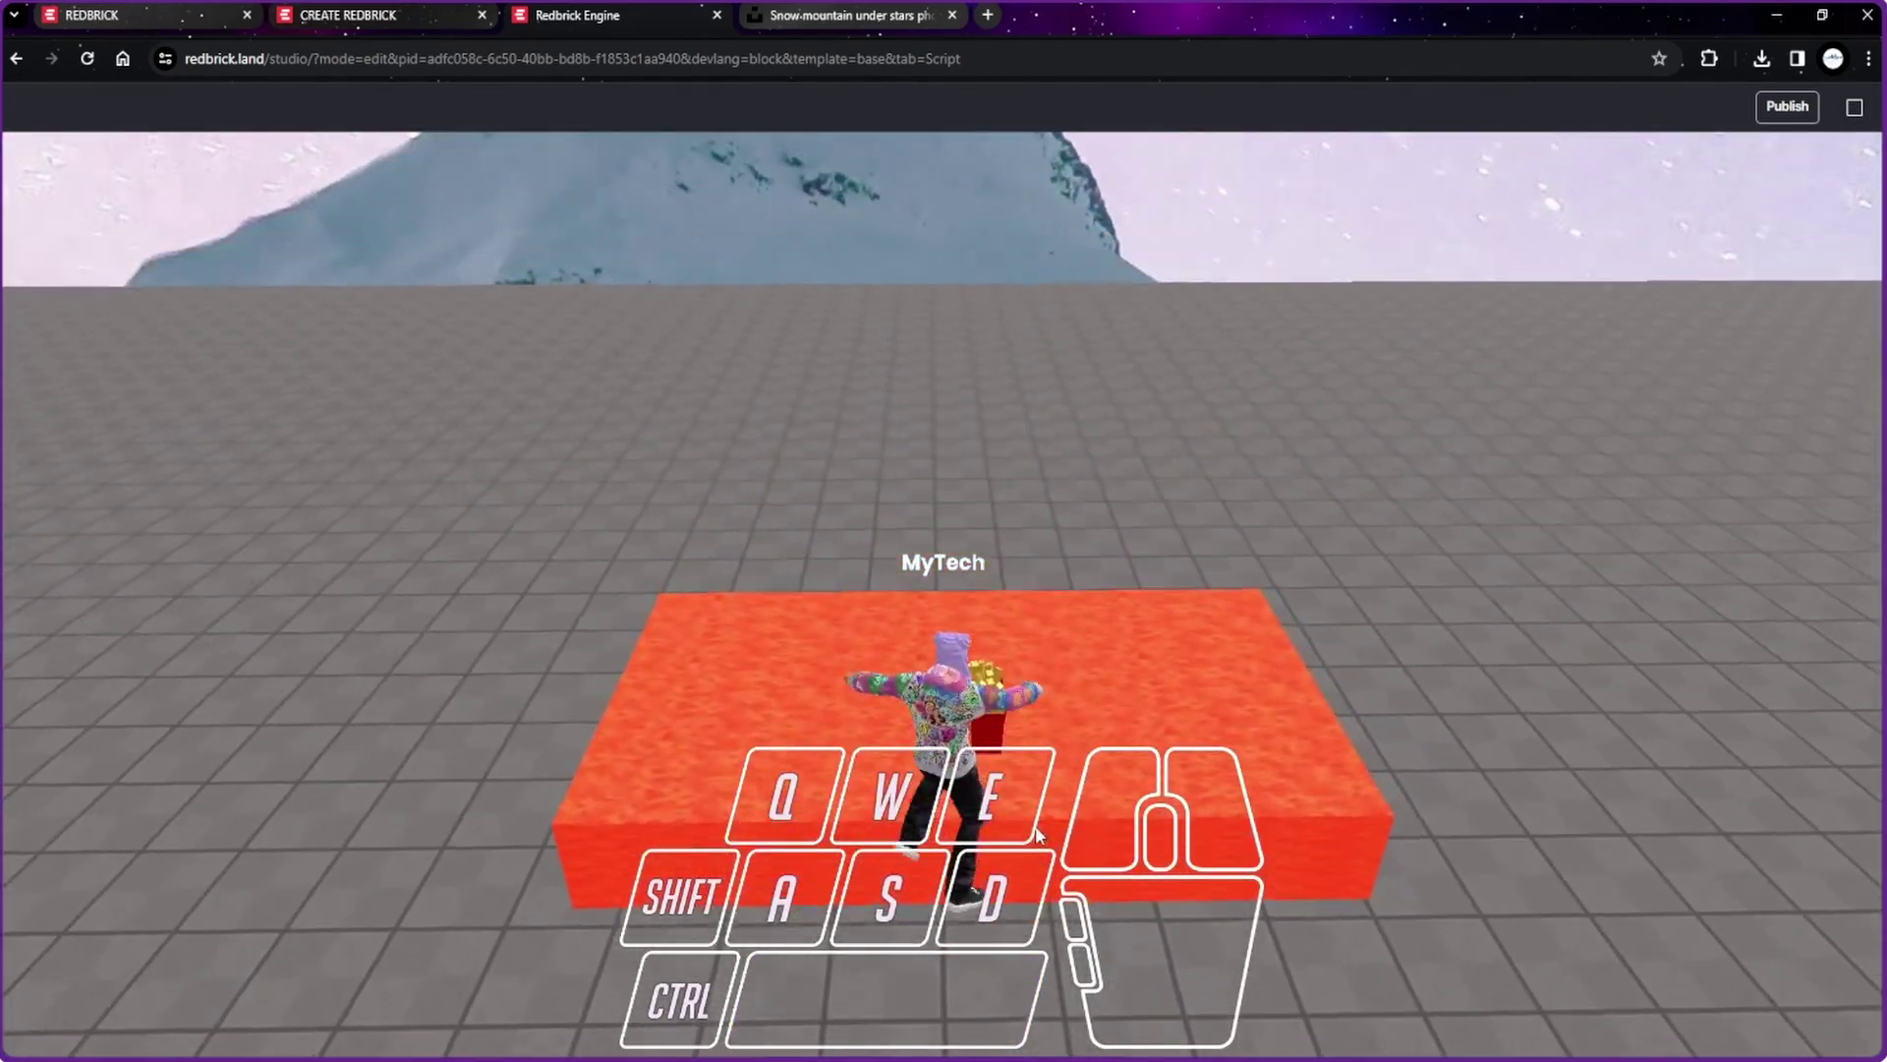
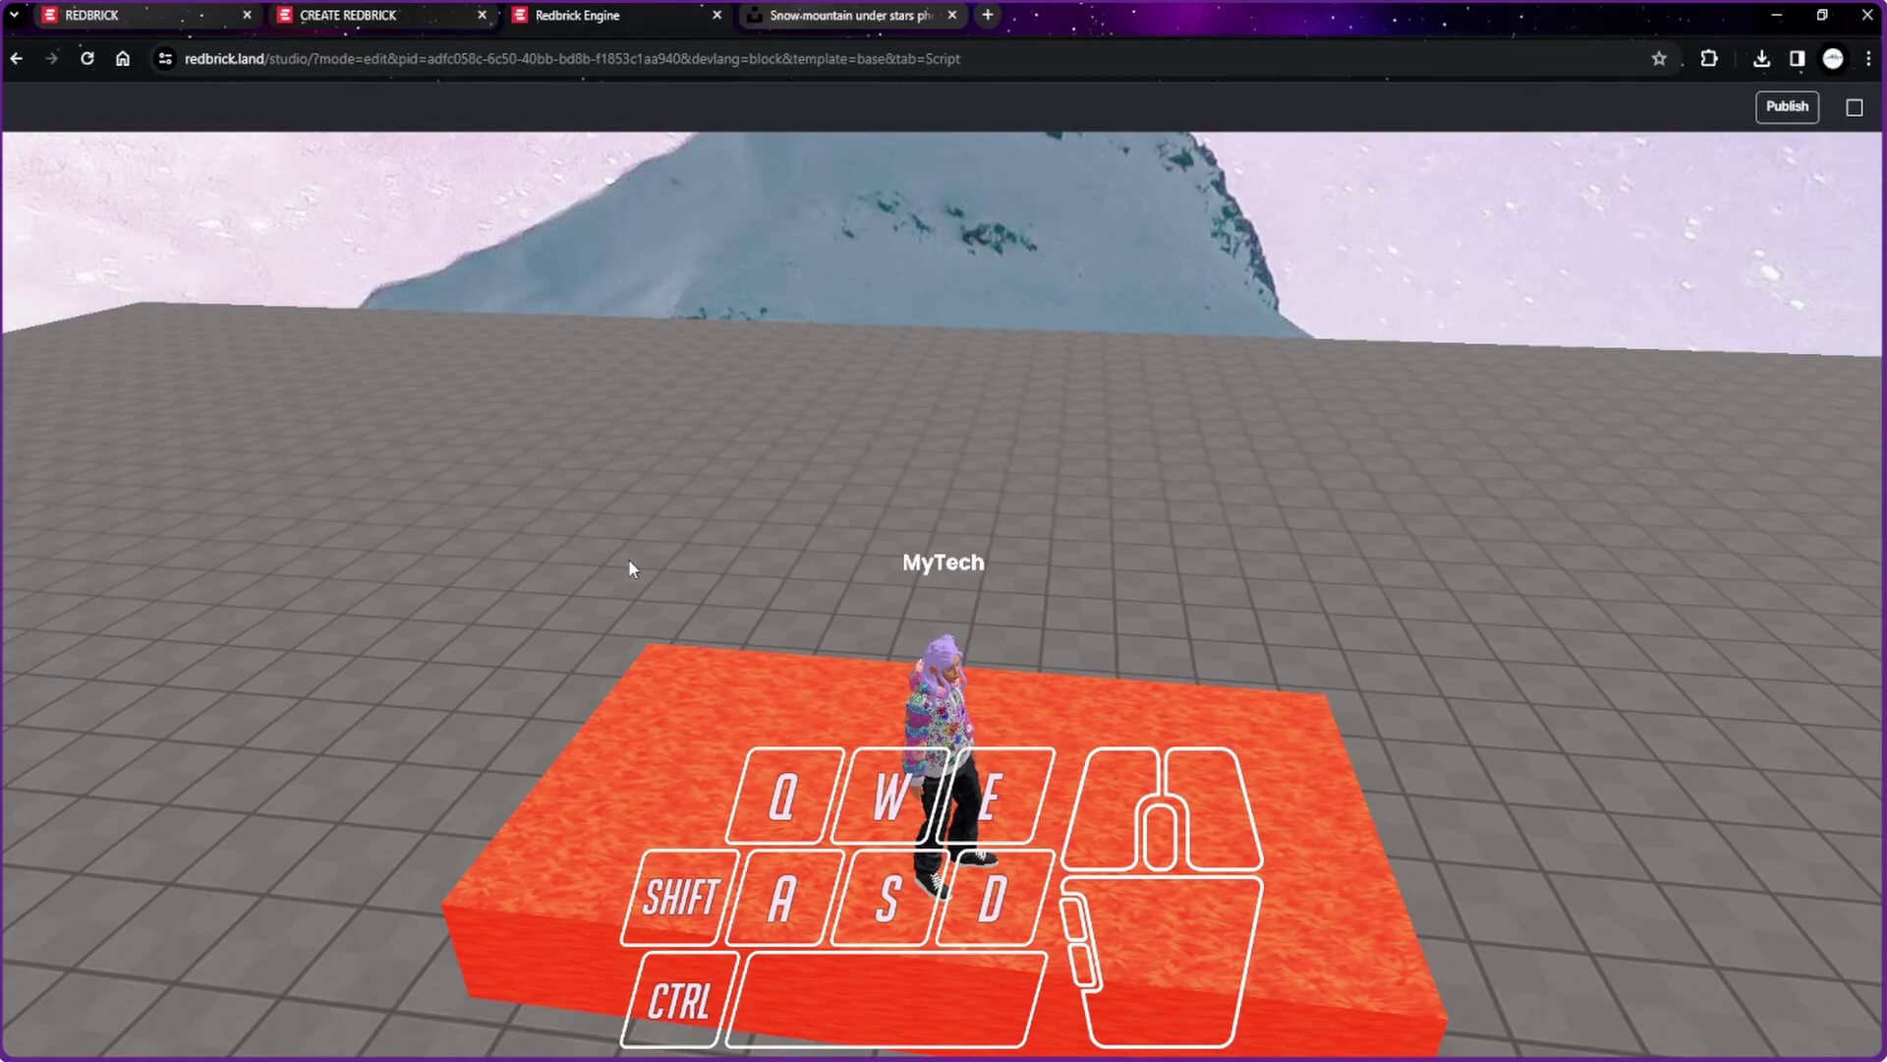
Step: Reopen the fries script and change its trigger from Collide to Contact
click(1865, 115)
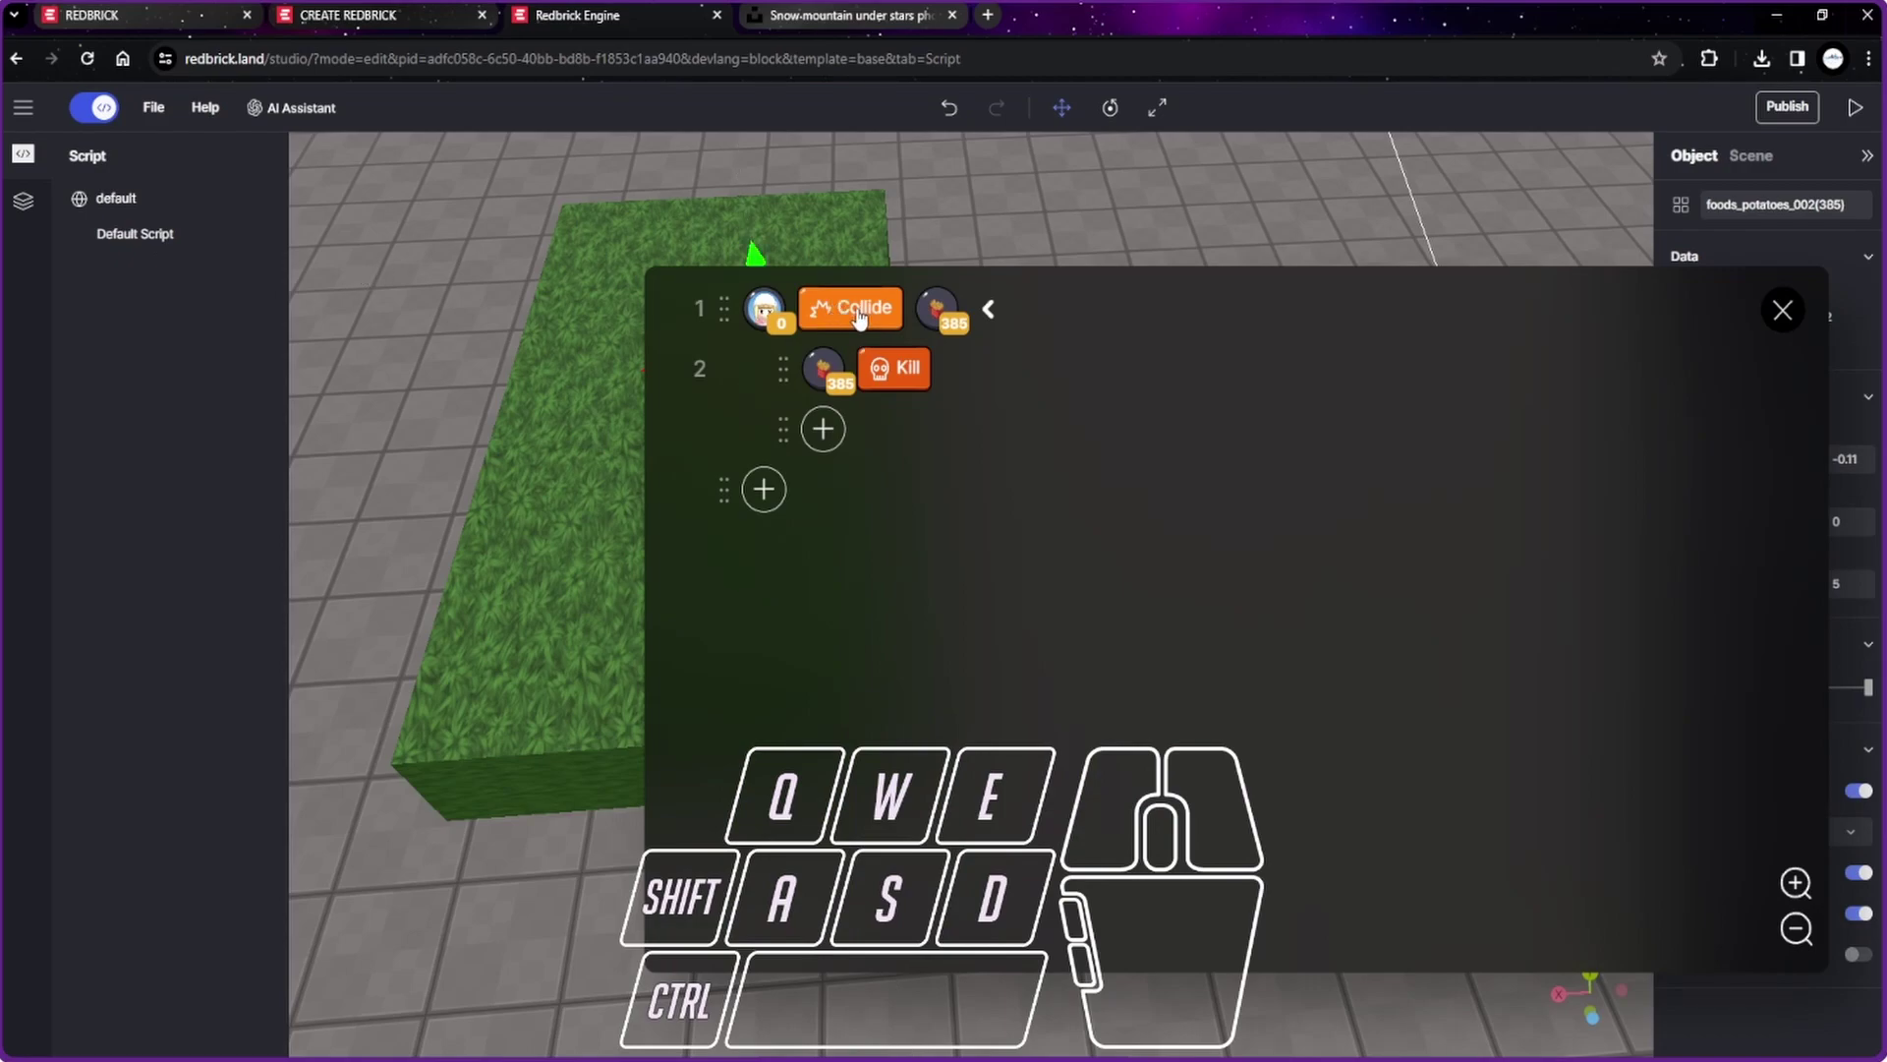
scroll(down, 3)
scroll(up, 3)
scroll(down, 3)
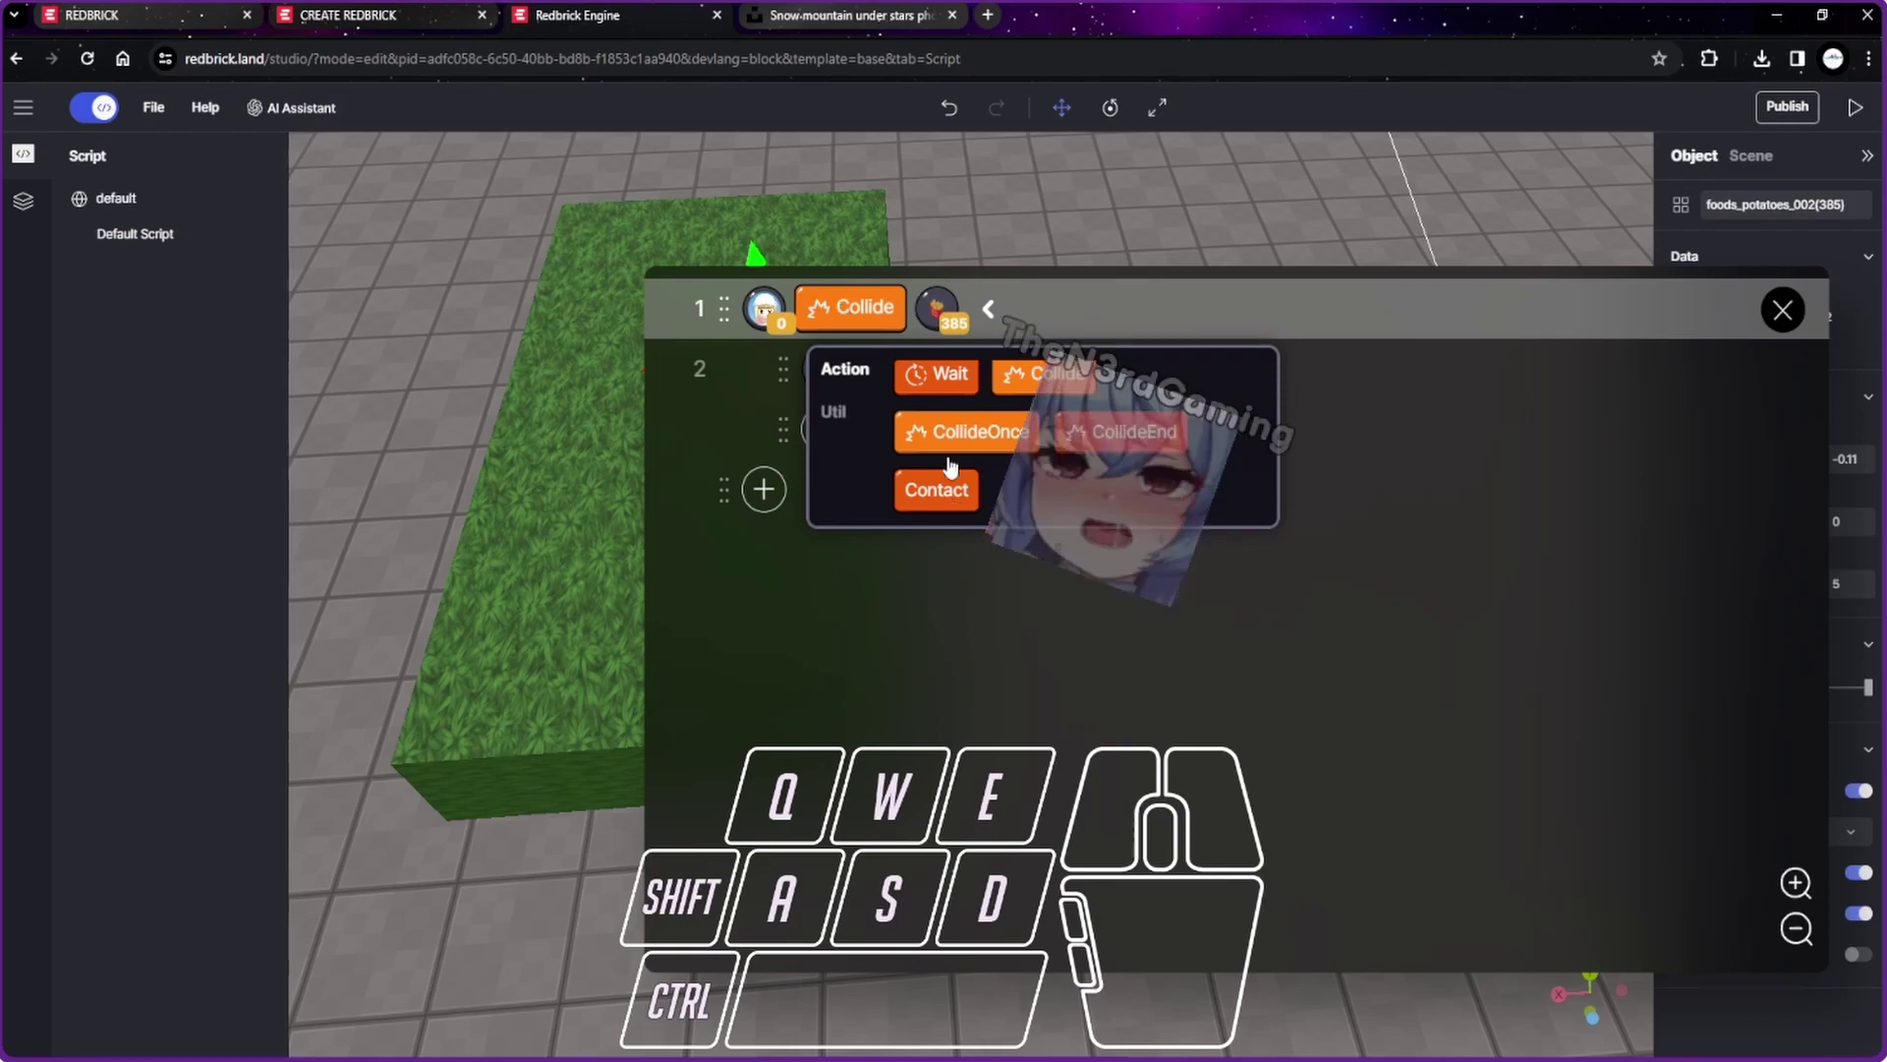
click(937, 503)
Step: Replace the Kill action with Move along x by 10
click(1109, 795)
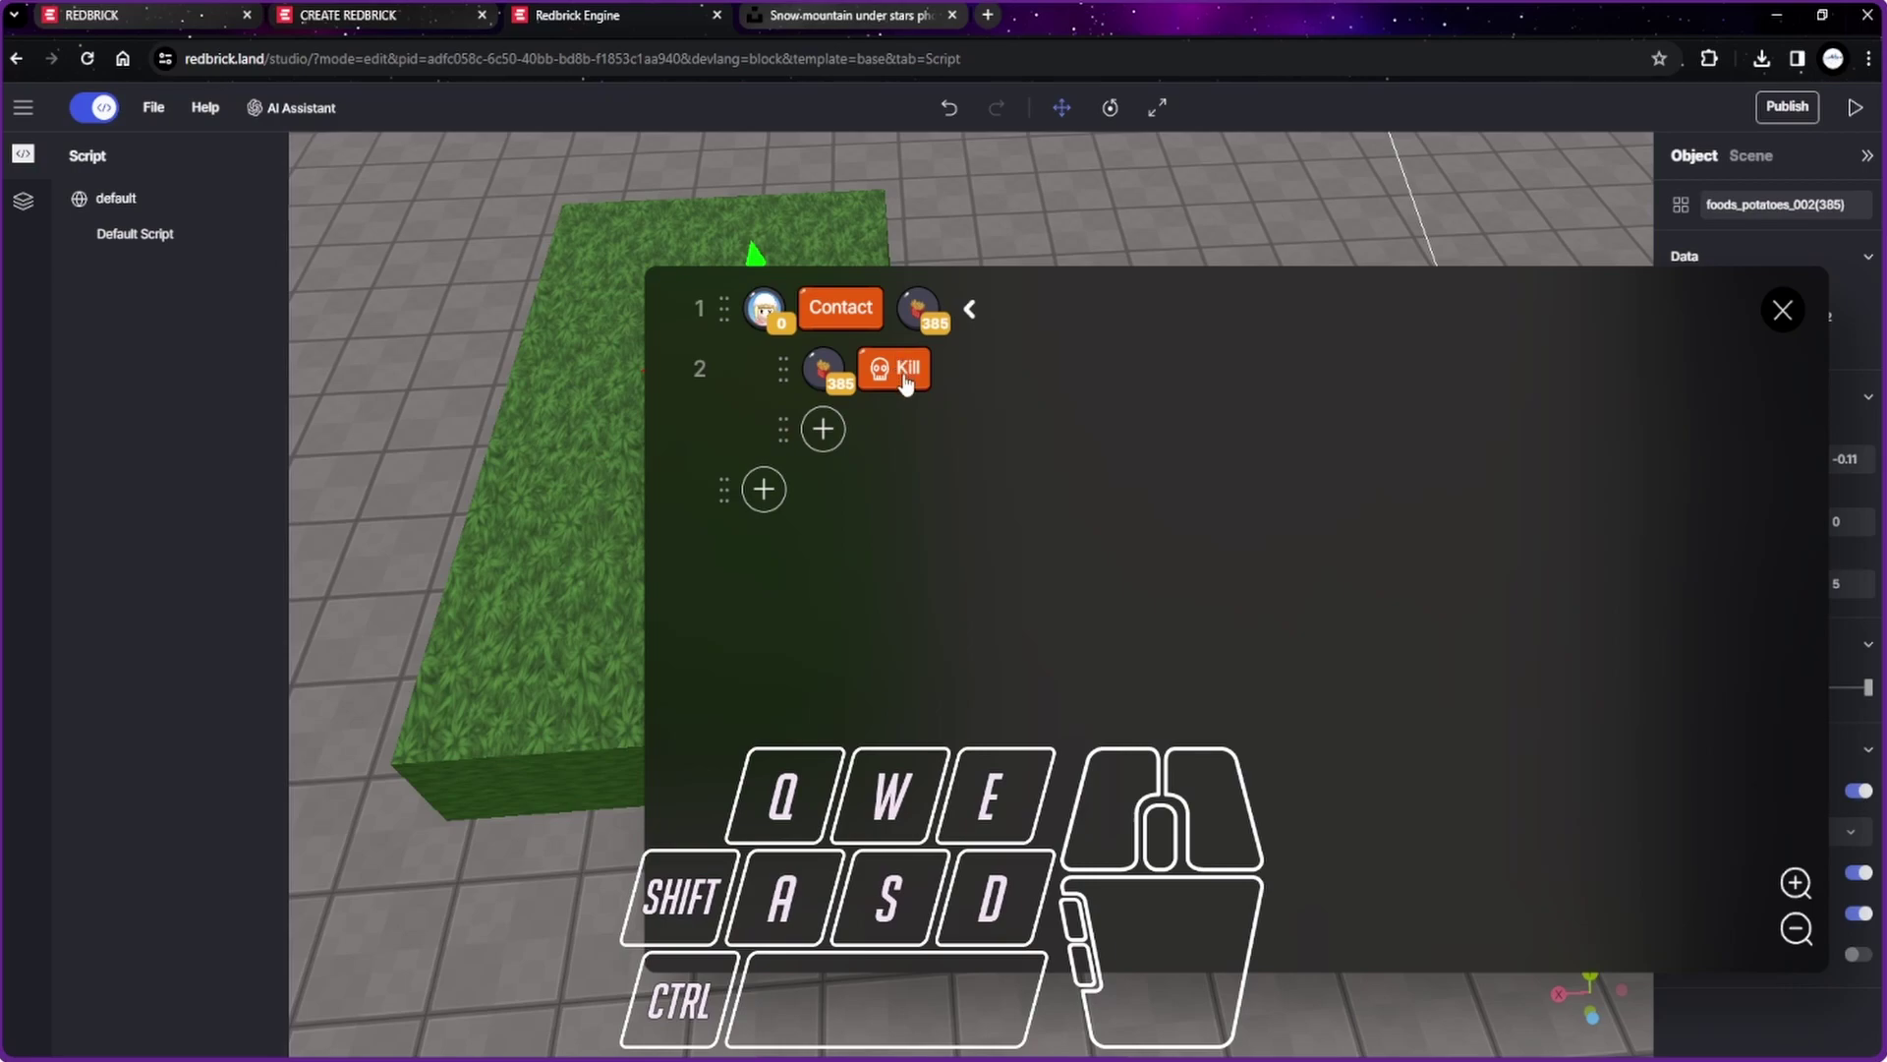
click(906, 384)
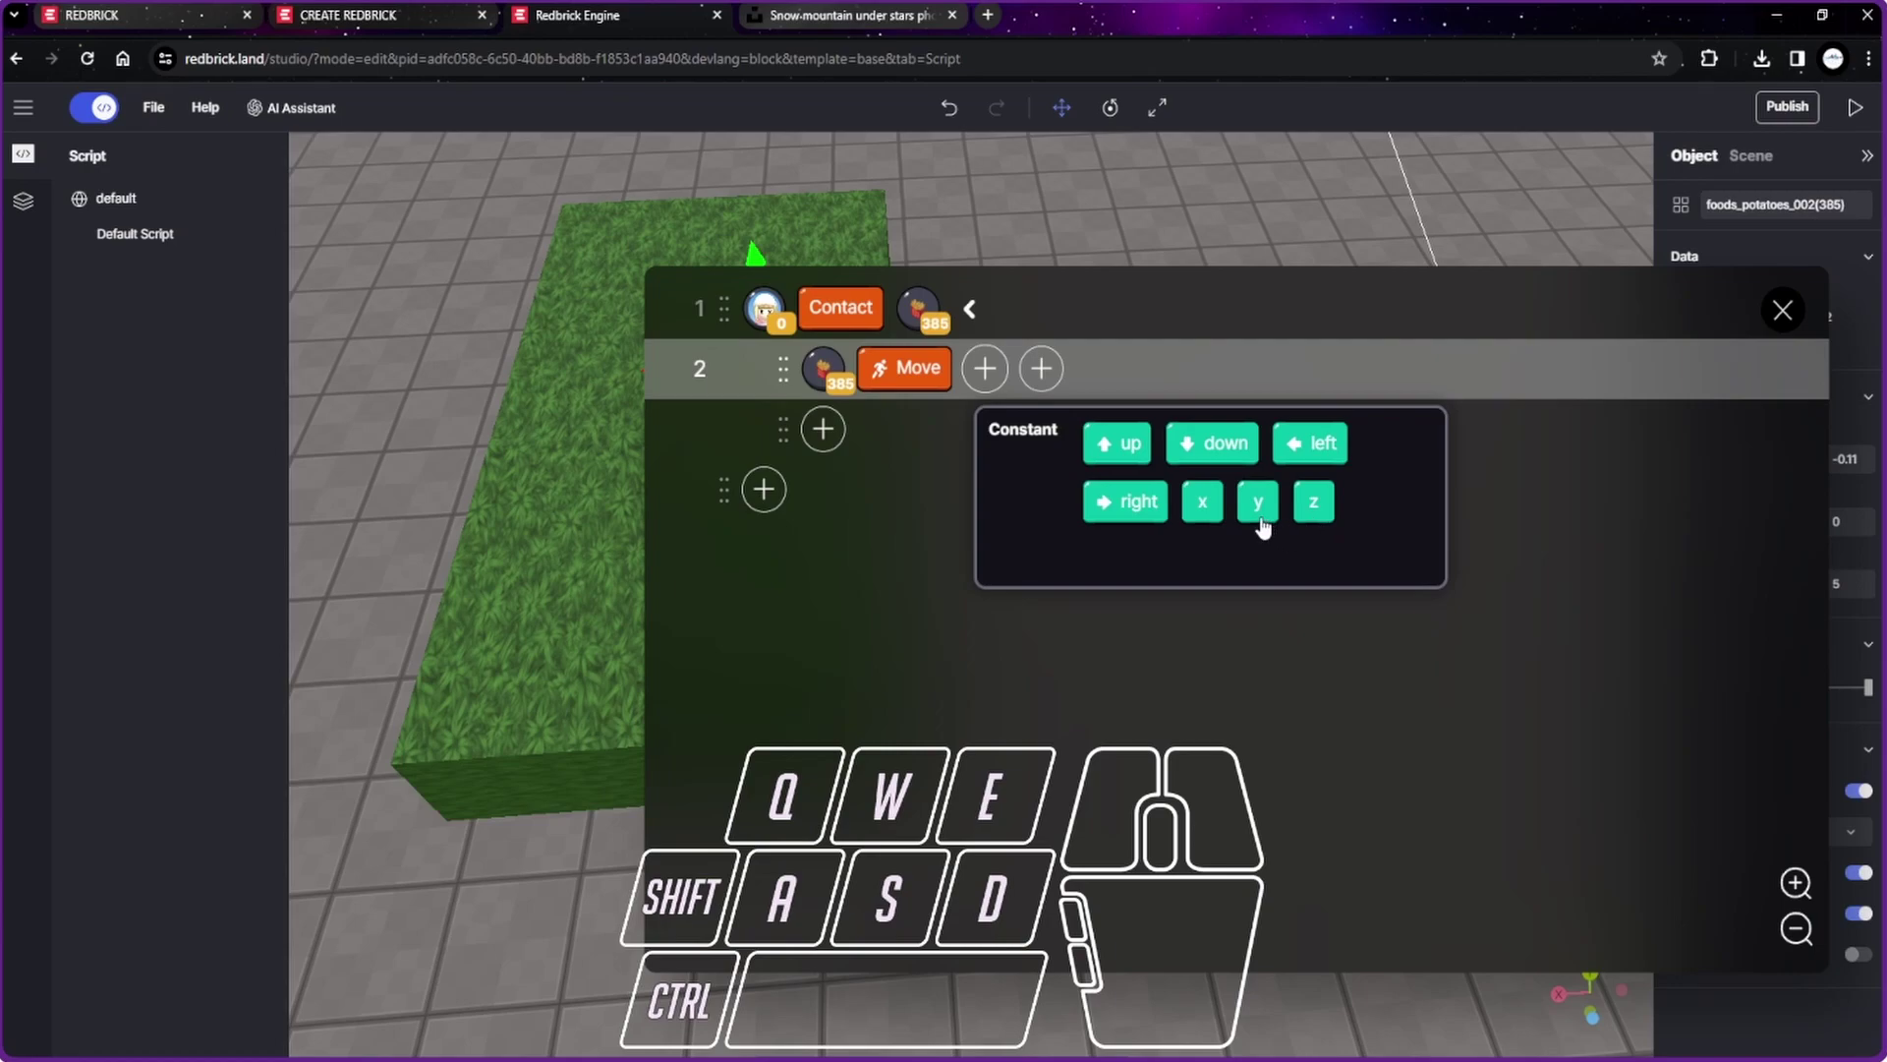
click(1208, 523)
click(1183, 461)
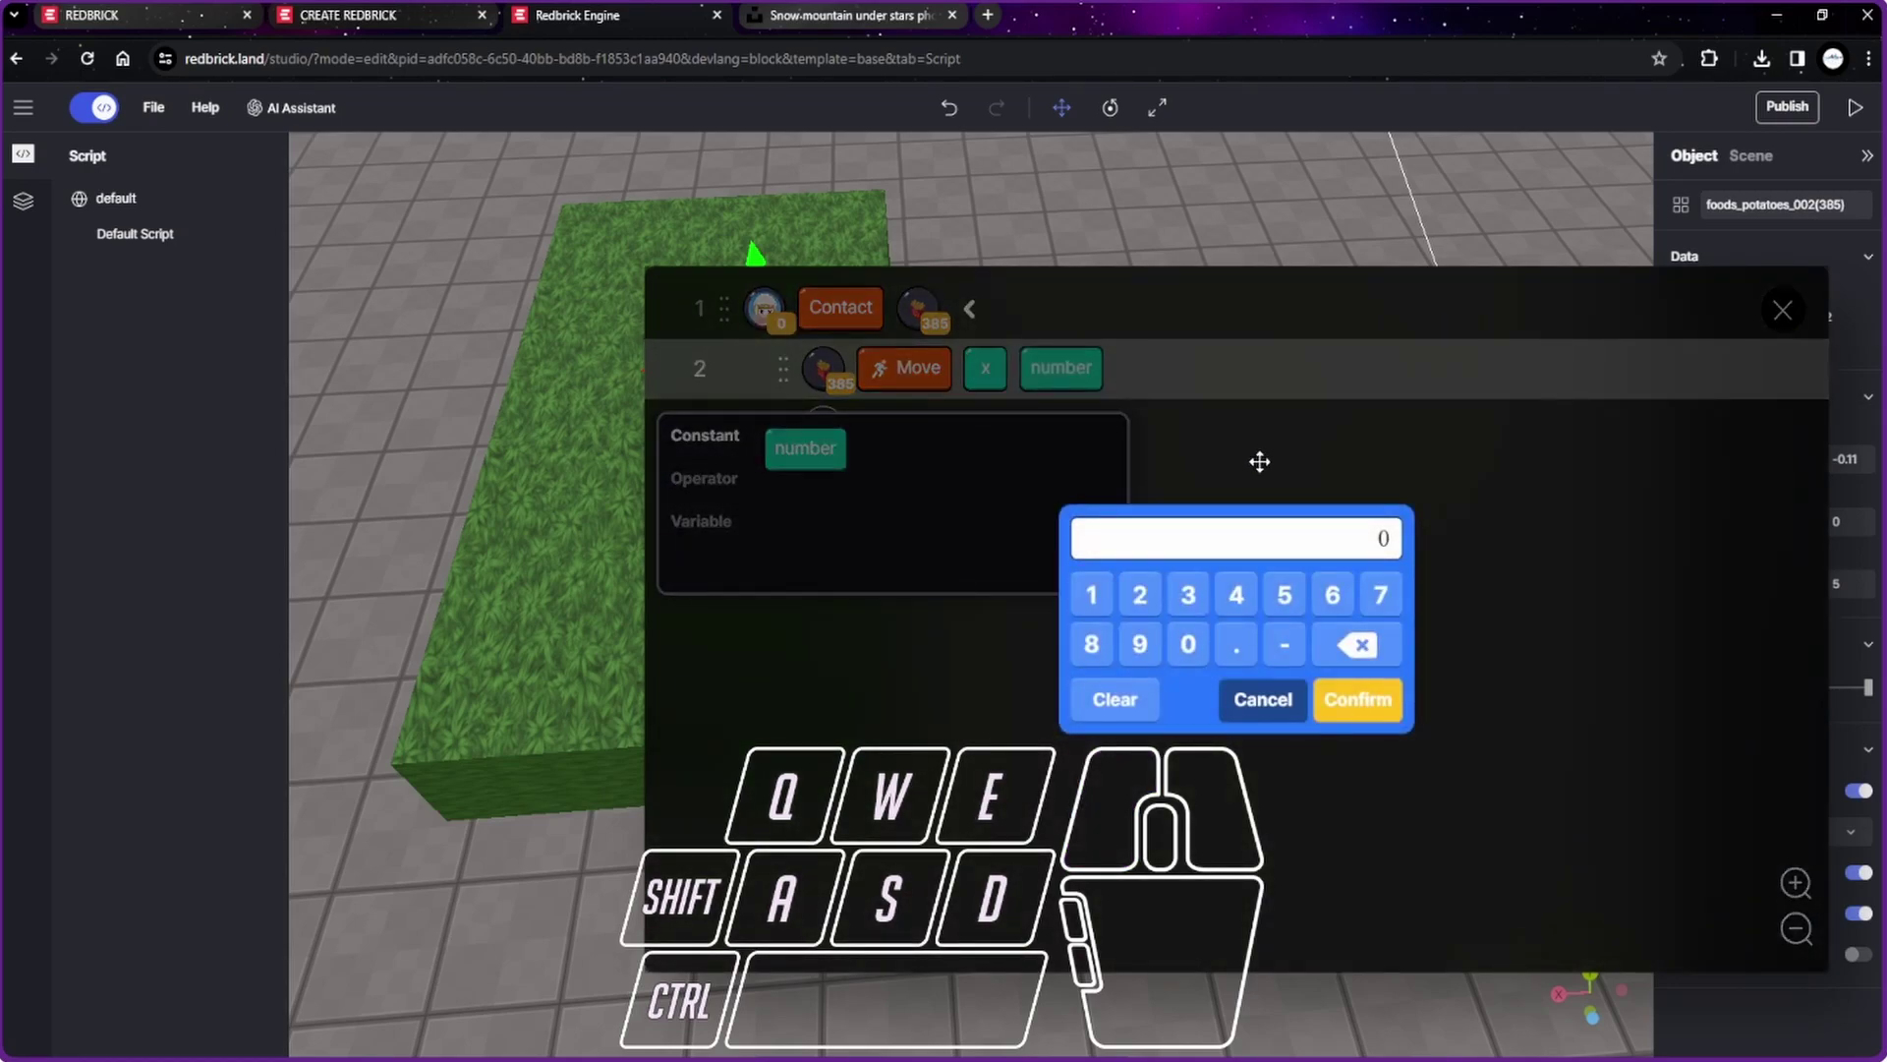
click(1100, 608)
click(1196, 665)
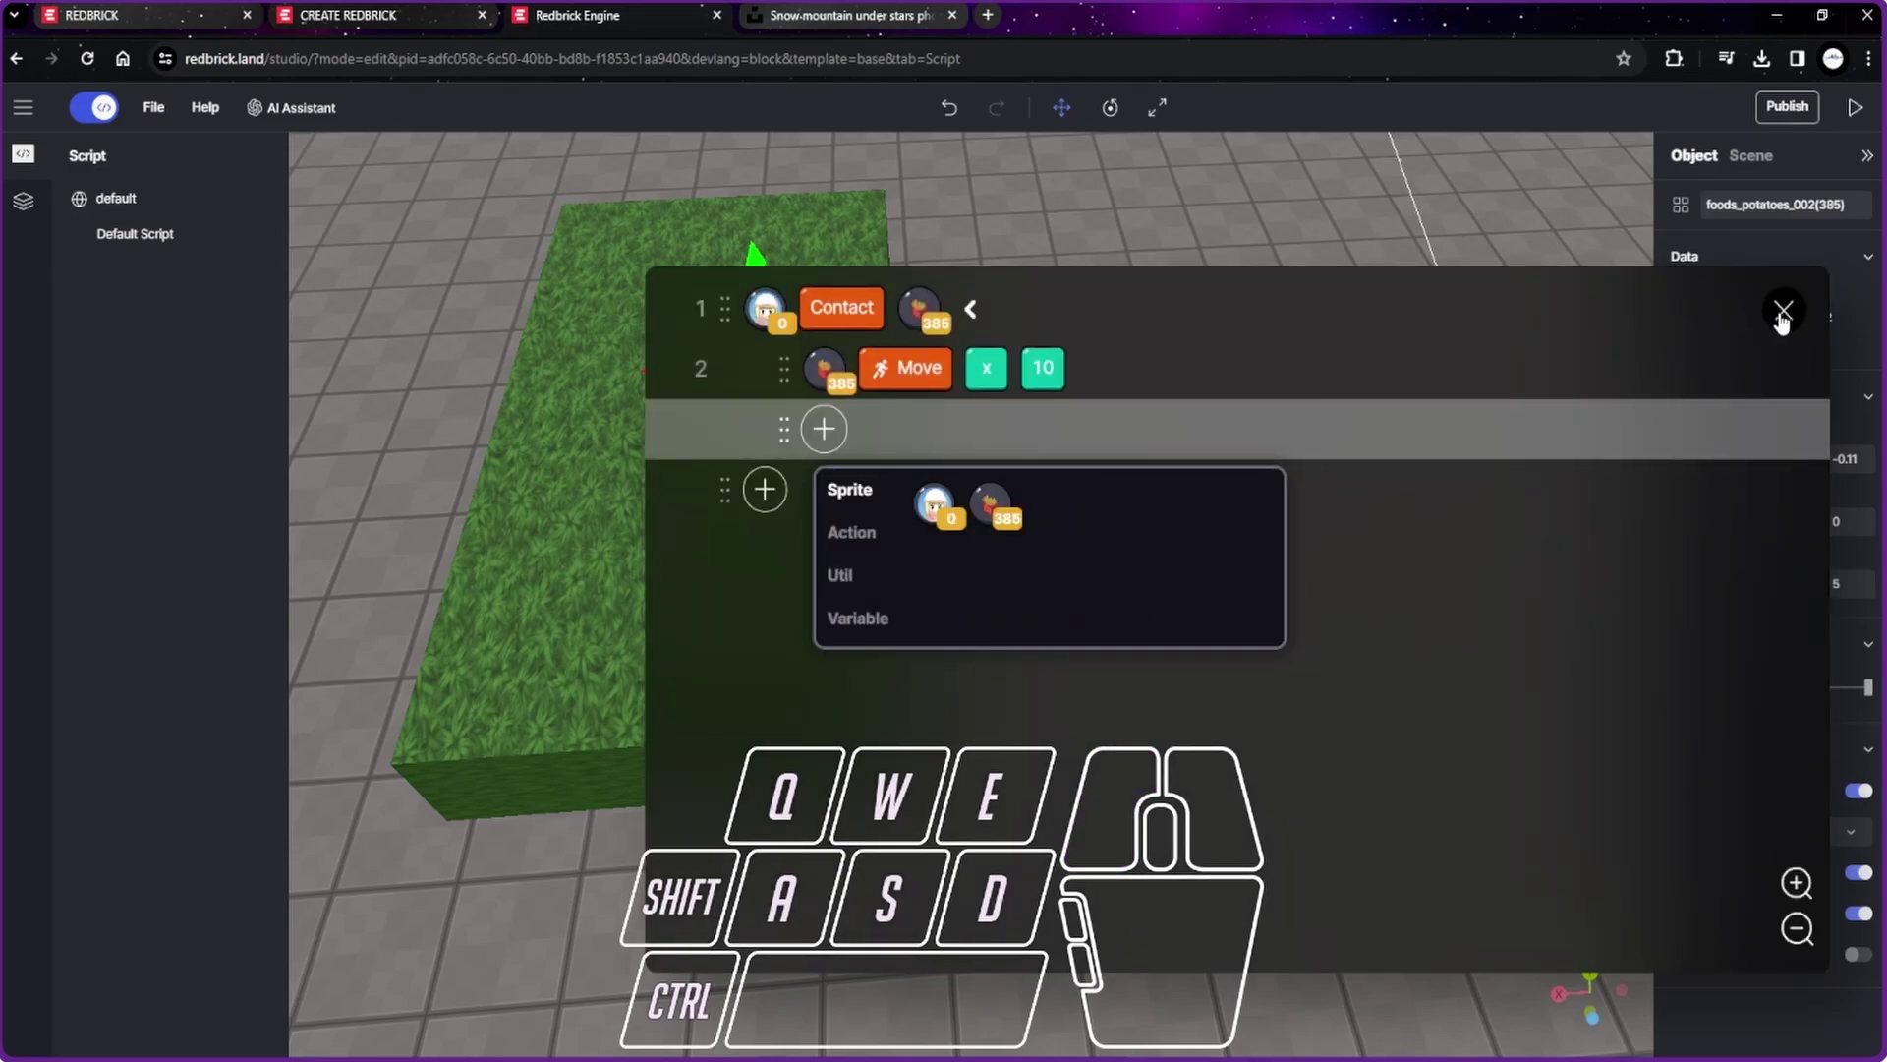
click(1784, 324)
click(1328, 631)
key(w)
key(space)
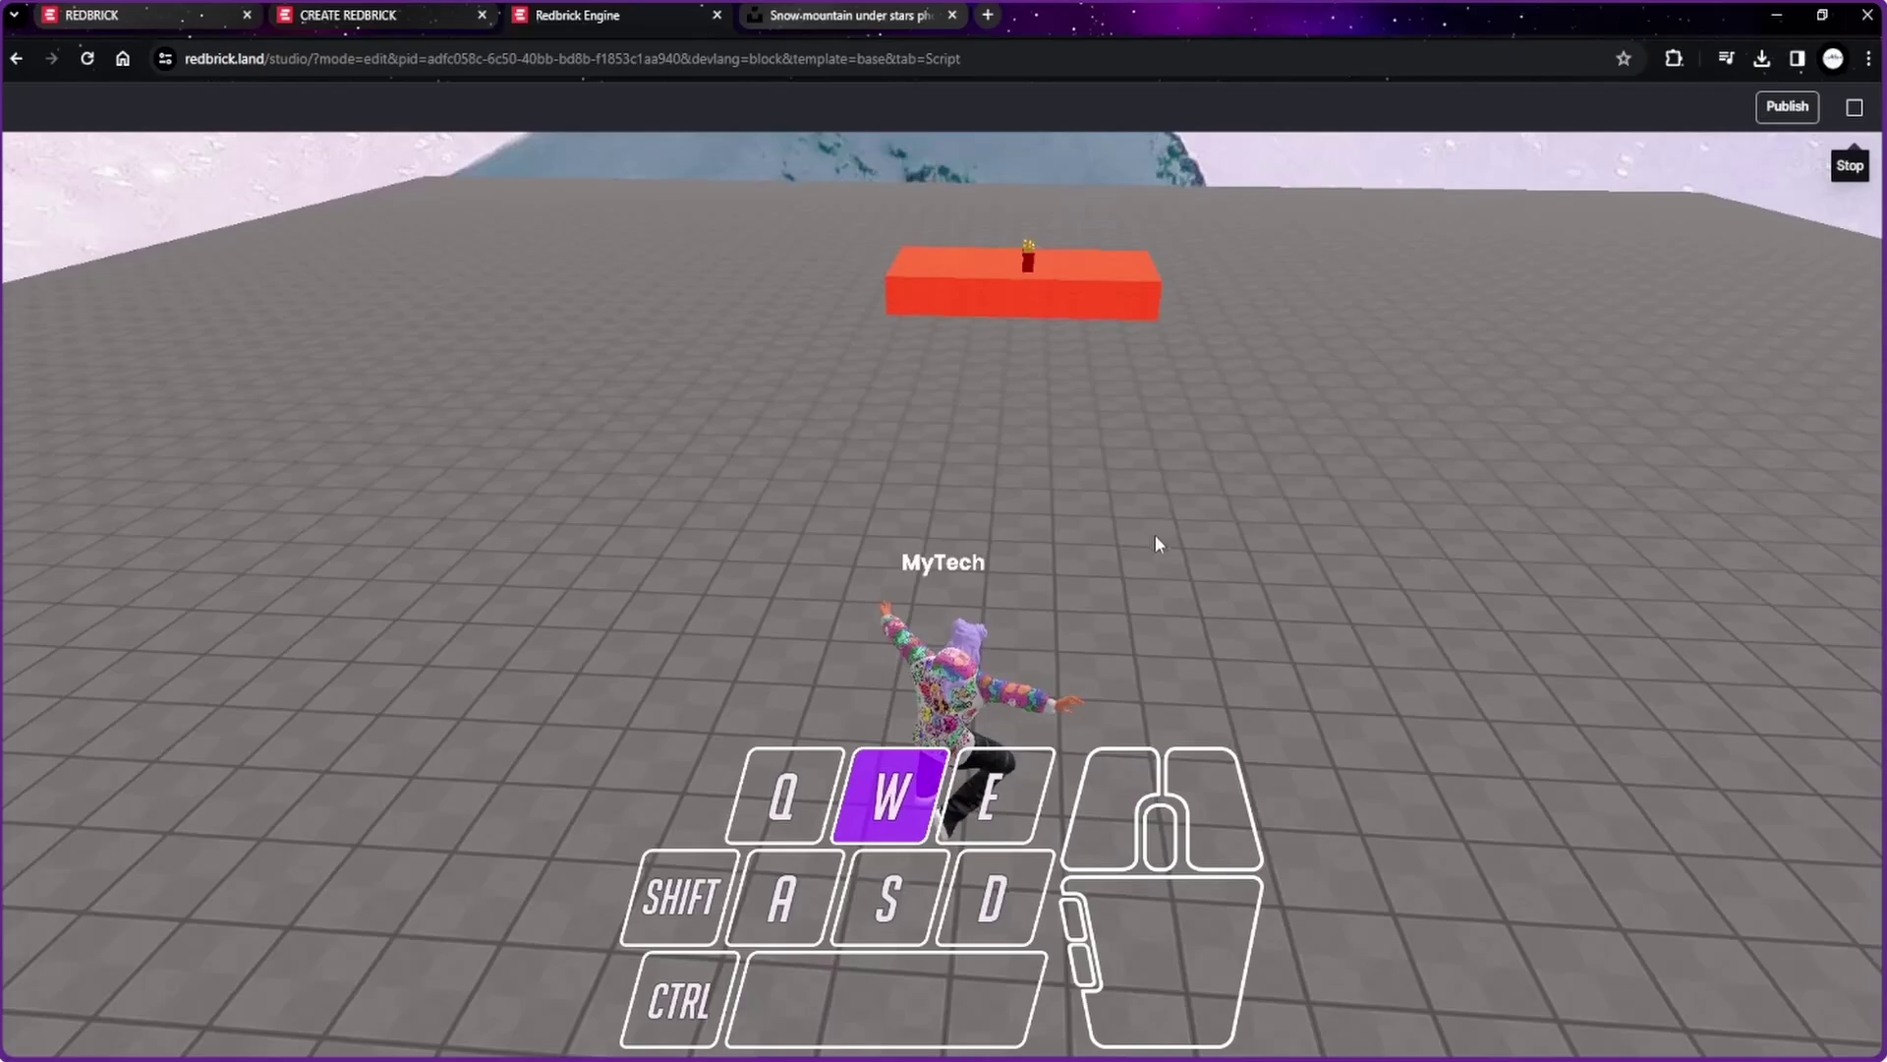
drag(1137, 485, 1054, 564)
key(space)
drag(1059, 640, 1637, 189)
key(w)
key(space)
key(a)
key(w)
key(a)
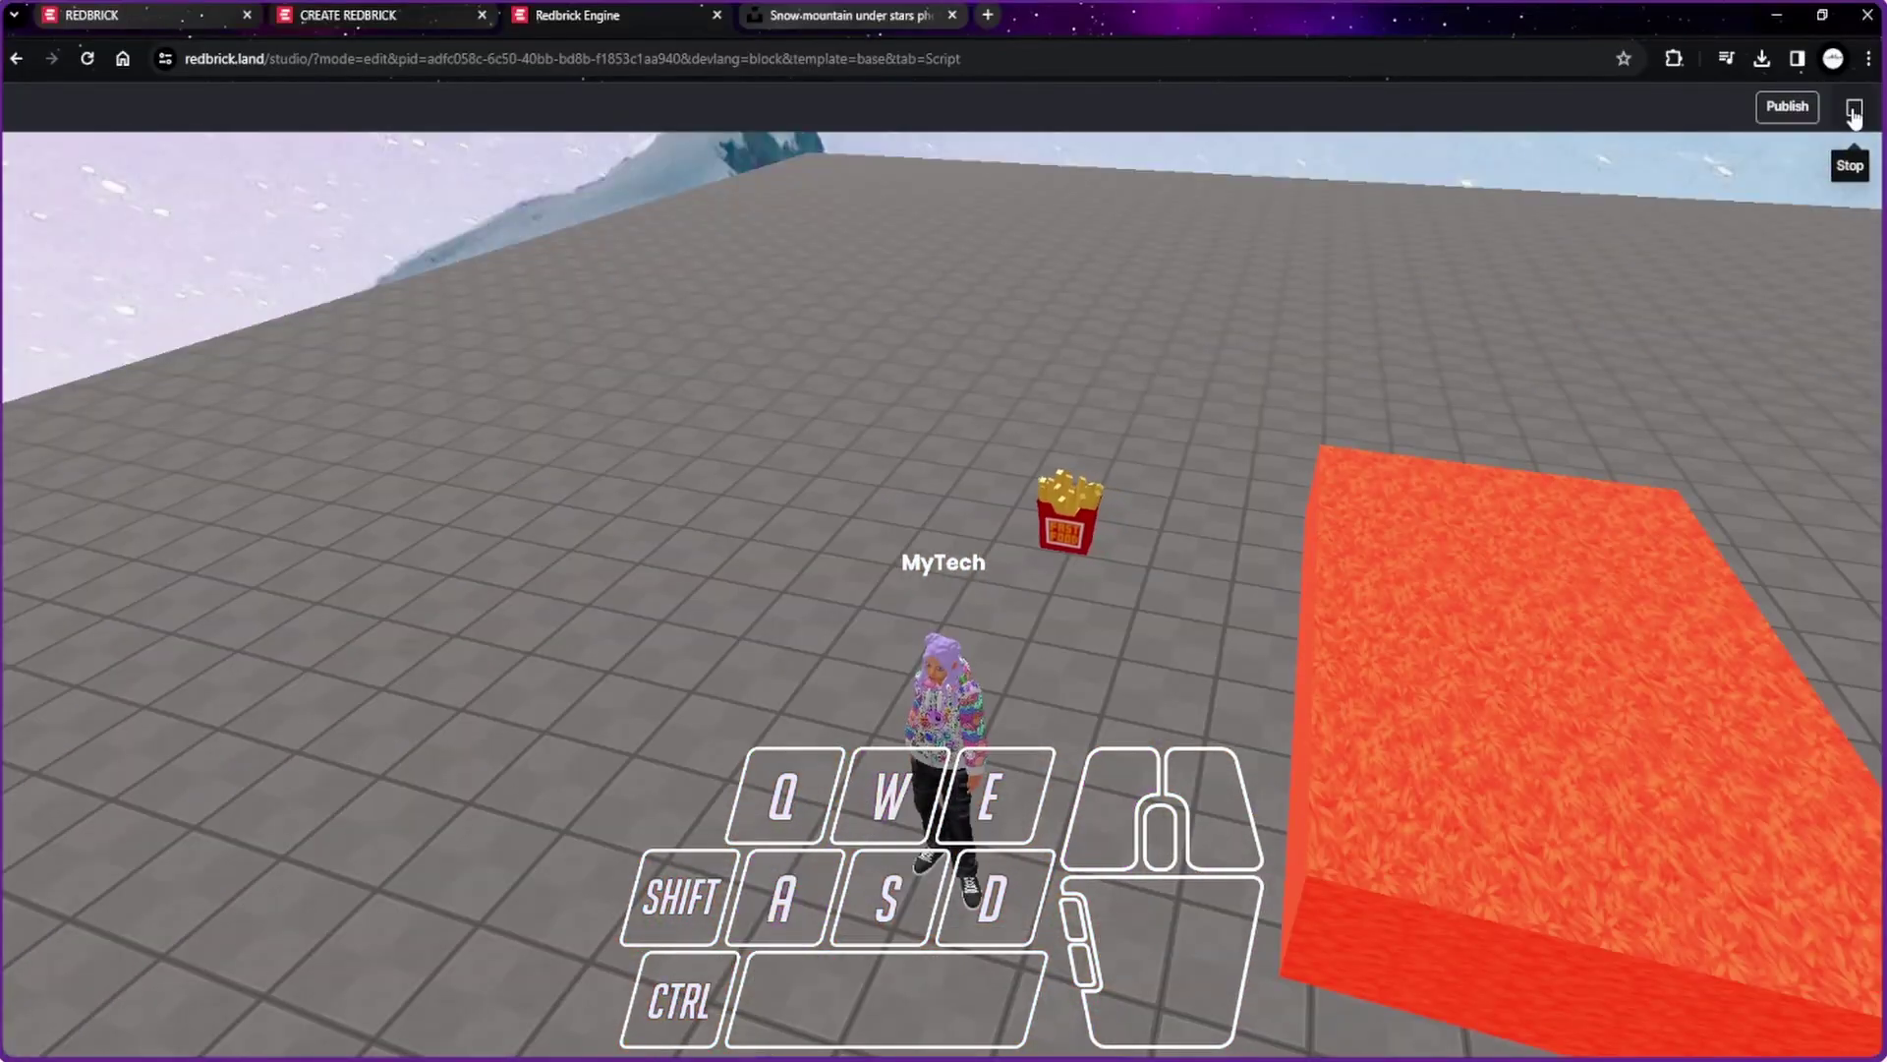
click(1859, 118)
click(1375, 650)
click(1376, 650)
click(1392, 715)
click(1770, 337)
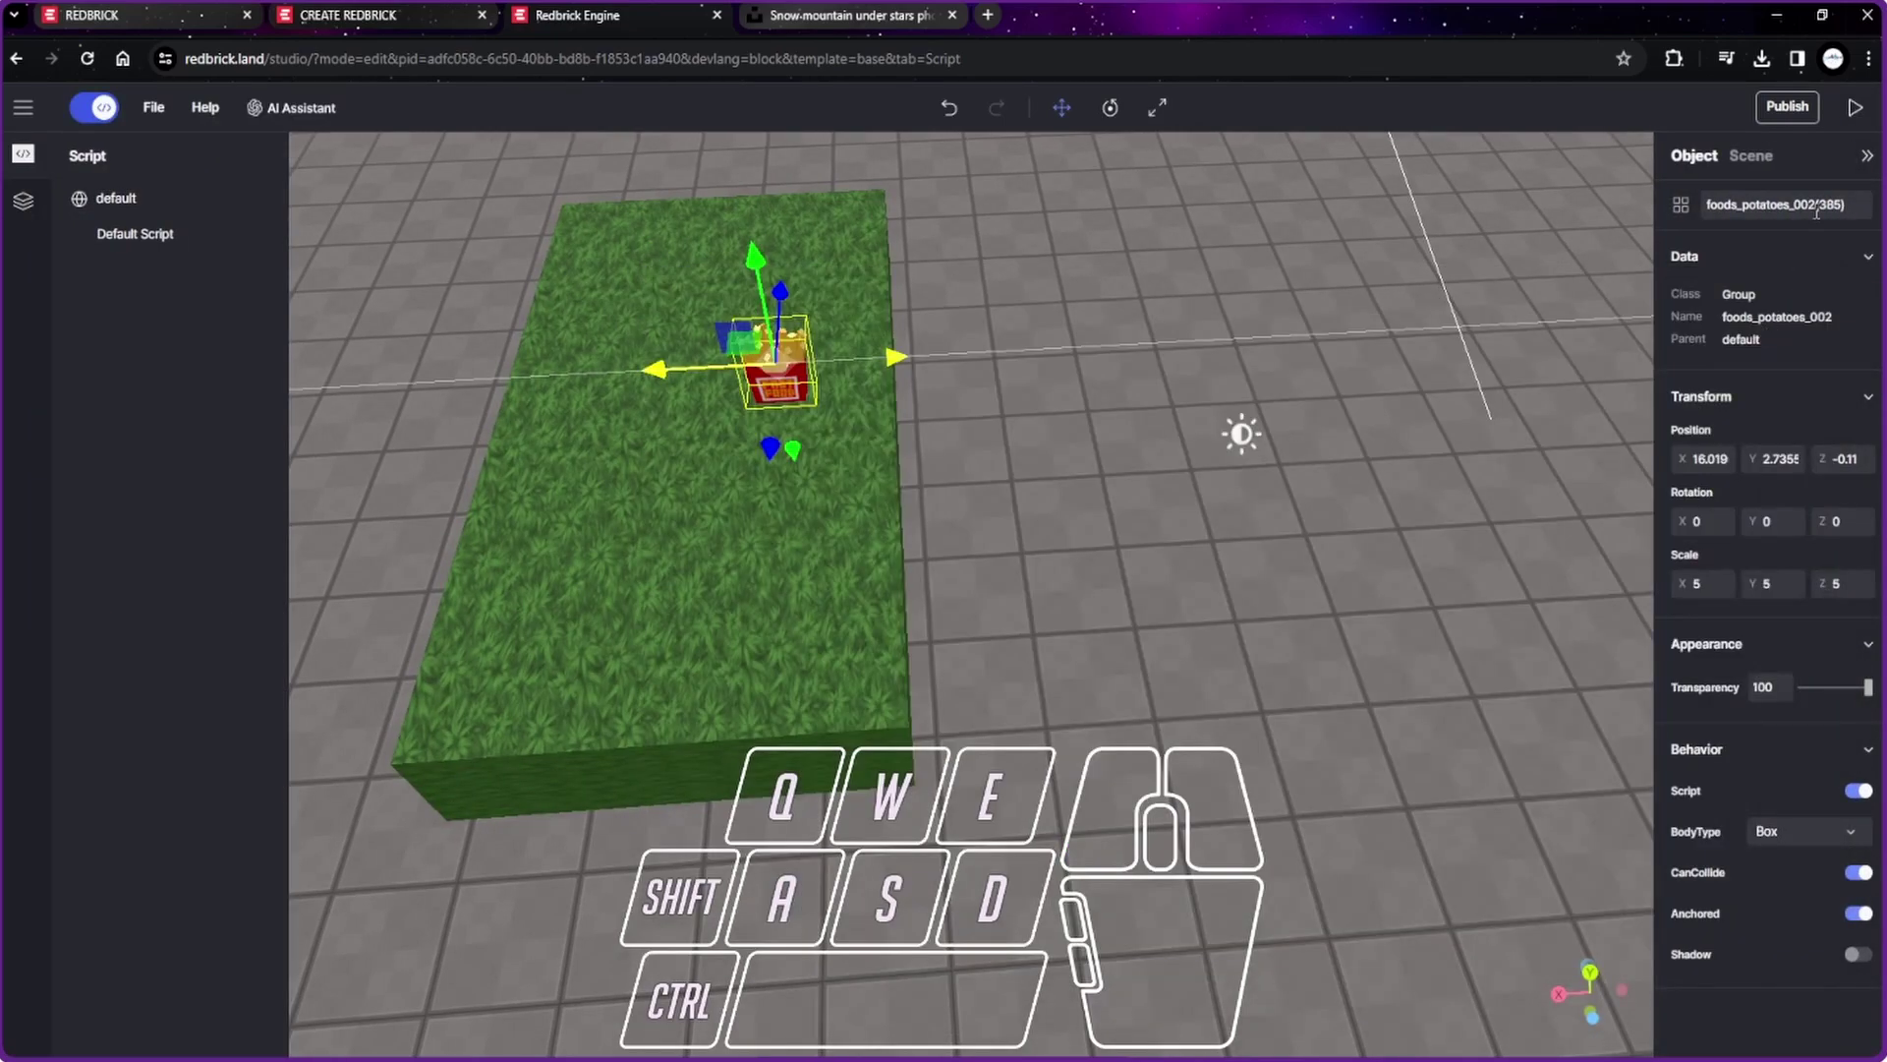
Step: Orbit around the grass platform and walk the view back and forth to inspect it
drag(1853, 165, 181, 247)
key(w)
key(s)
key(w)
key(w)
key(w)
key(s)
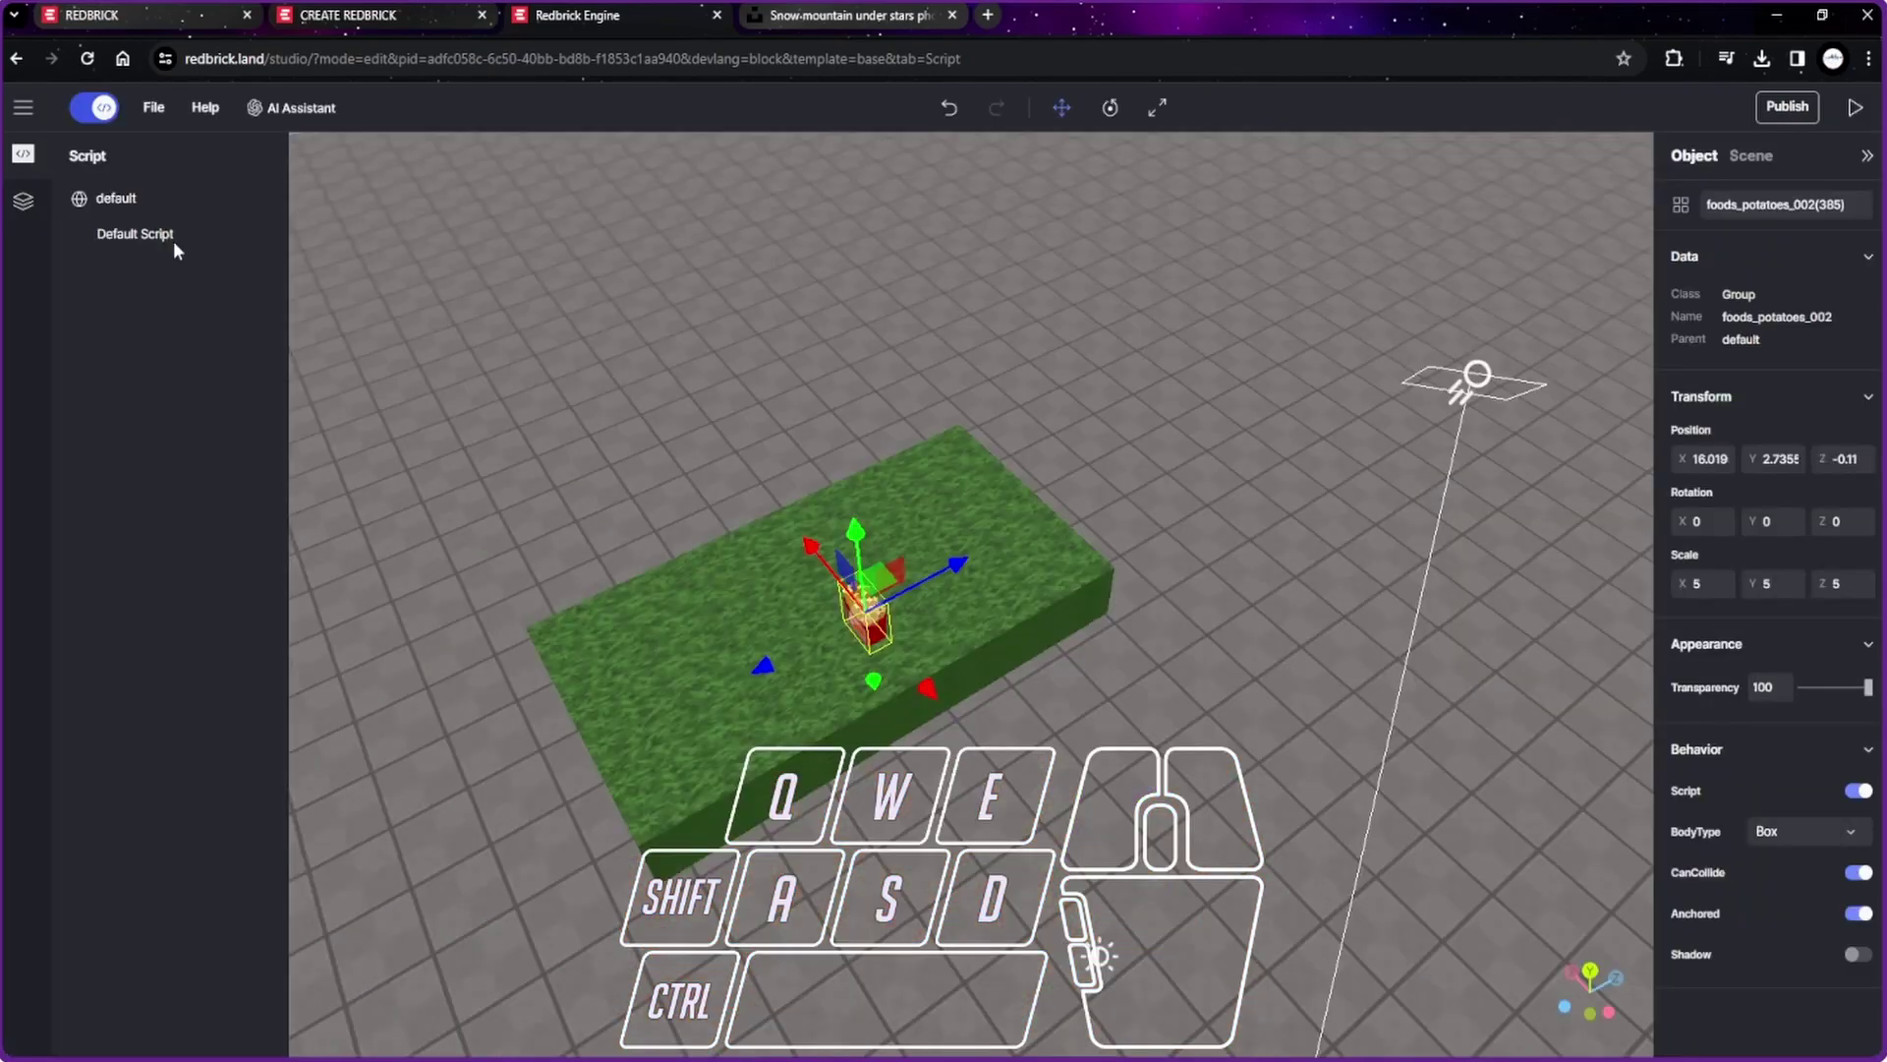
Step: Bring up the fries' script and browse its available Action blocks
click(137, 237)
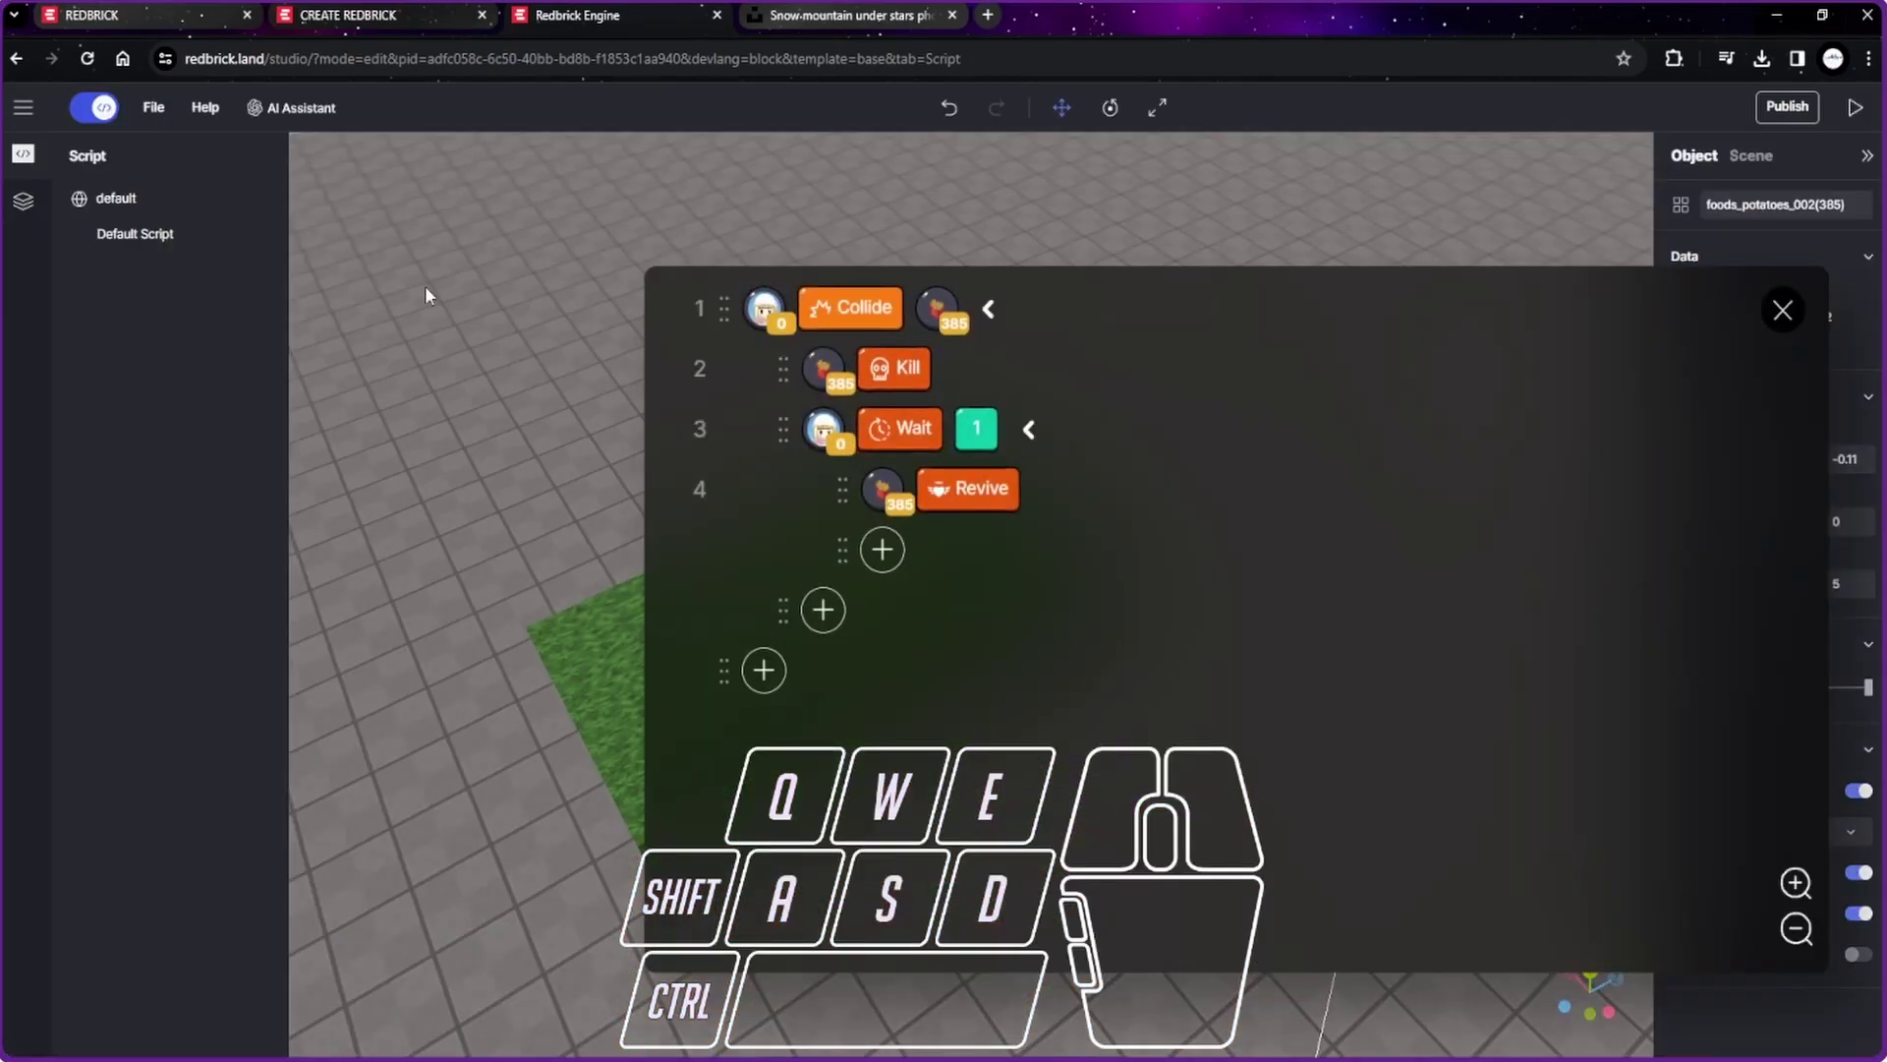
click(869, 327)
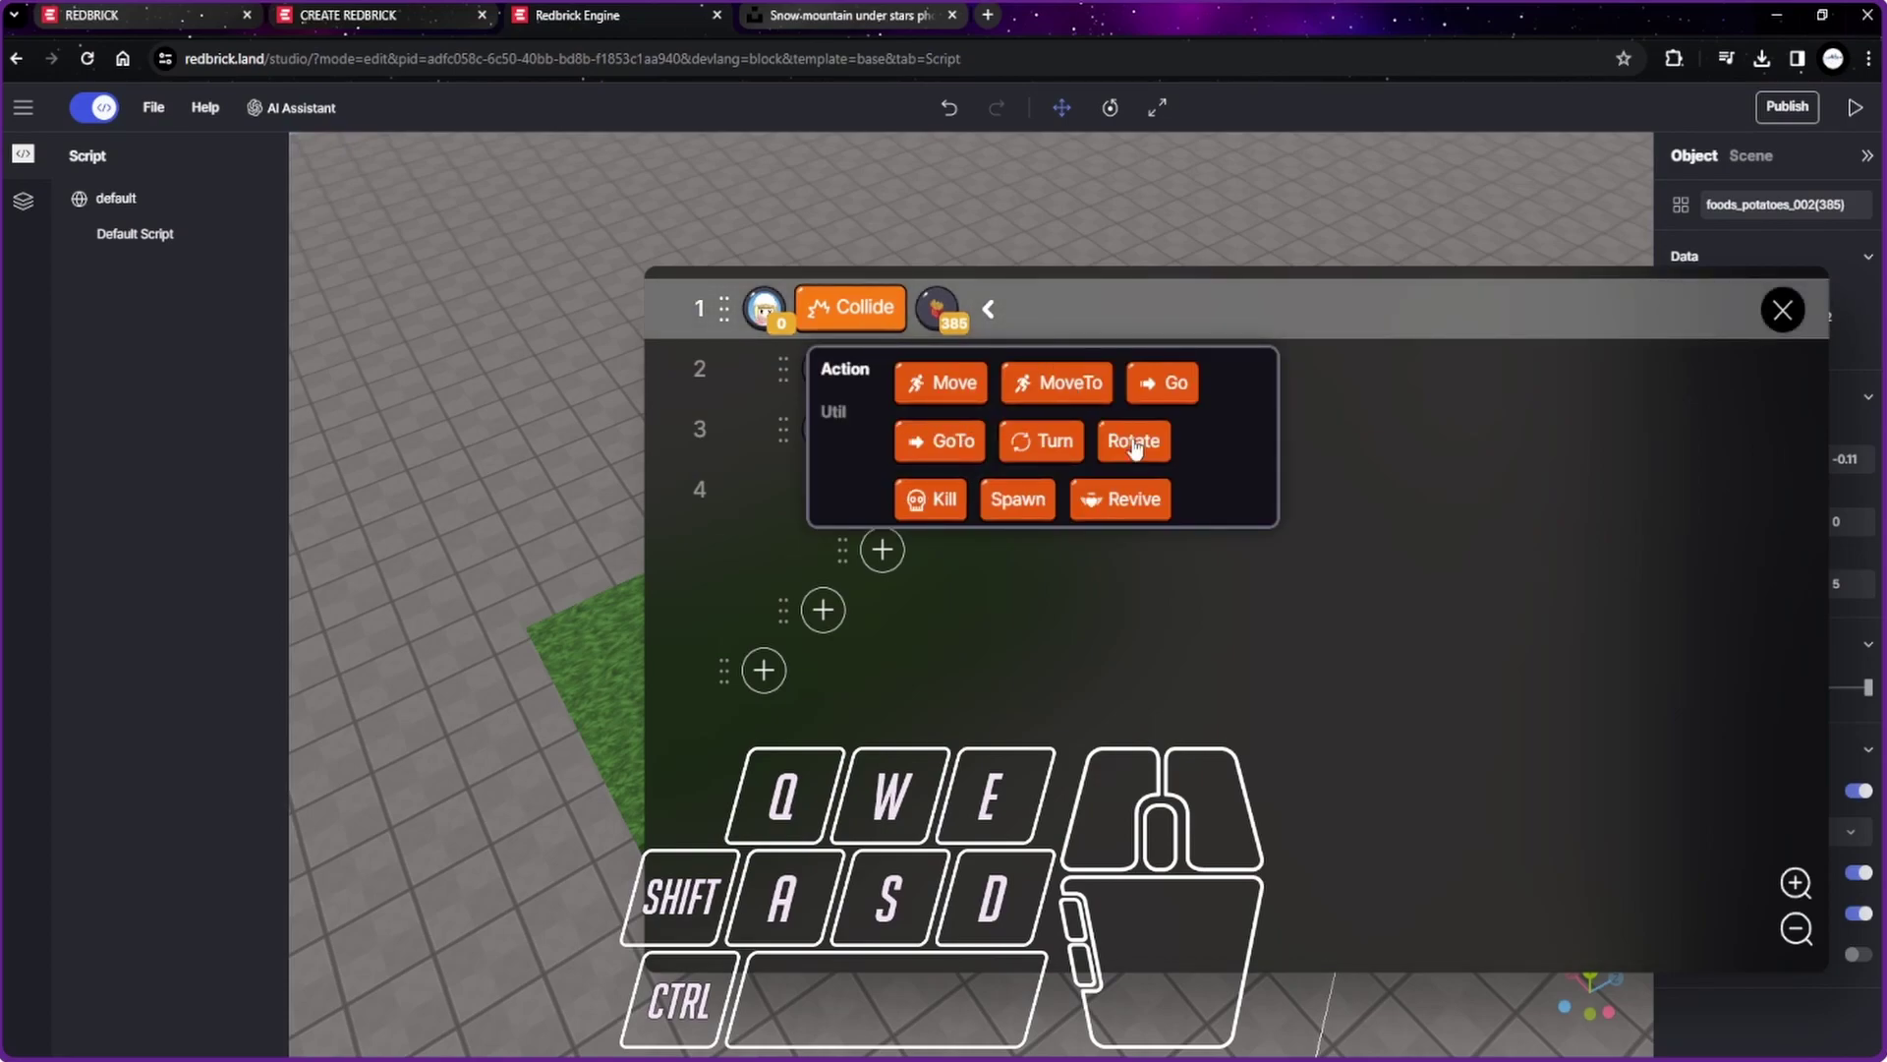
scroll(down, 3)
scroll(up, 3)
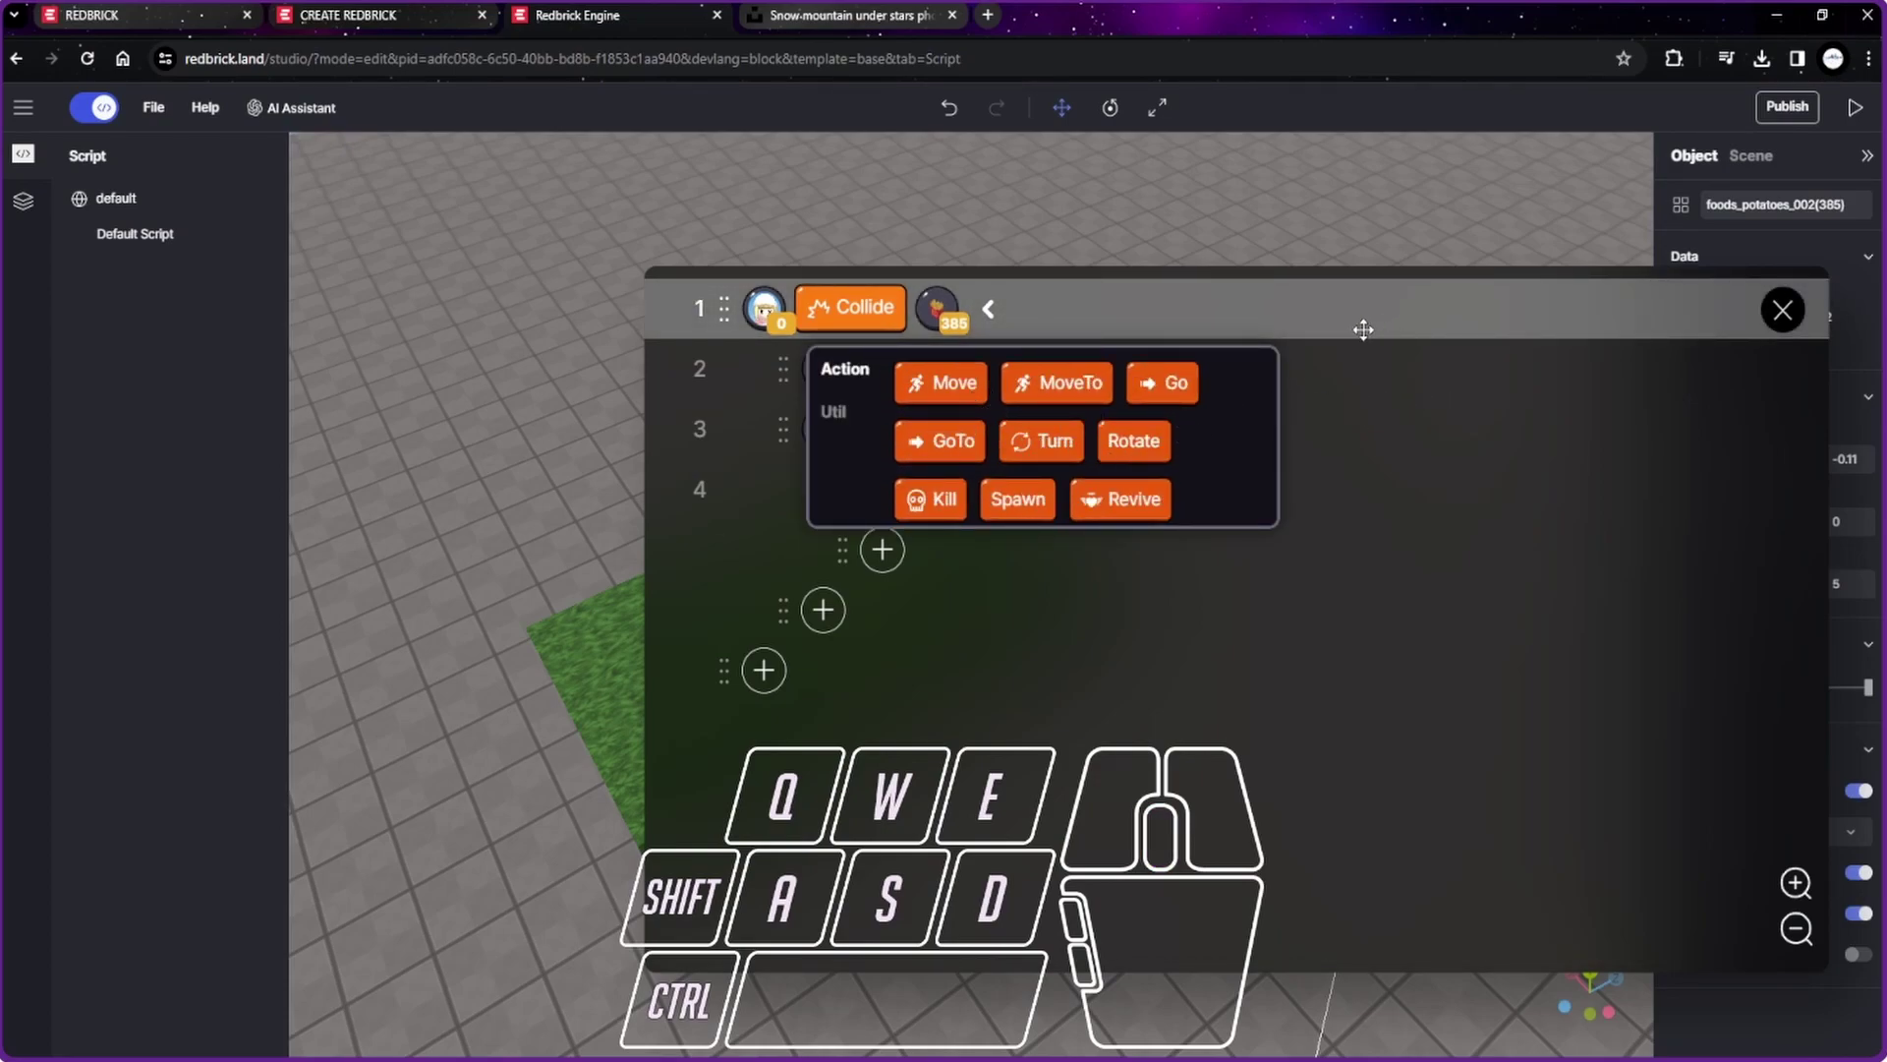
click(1800, 323)
click(1212, 513)
Step: Rework the fries' blocks so colliding with them turns them 100 along x, then return to the scene
right_click(1062, 422)
click(1131, 433)
click(902, 381)
click(1113, 521)
click(1201, 515)
double_click(1177, 659)
click(1354, 714)
click(1793, 339)
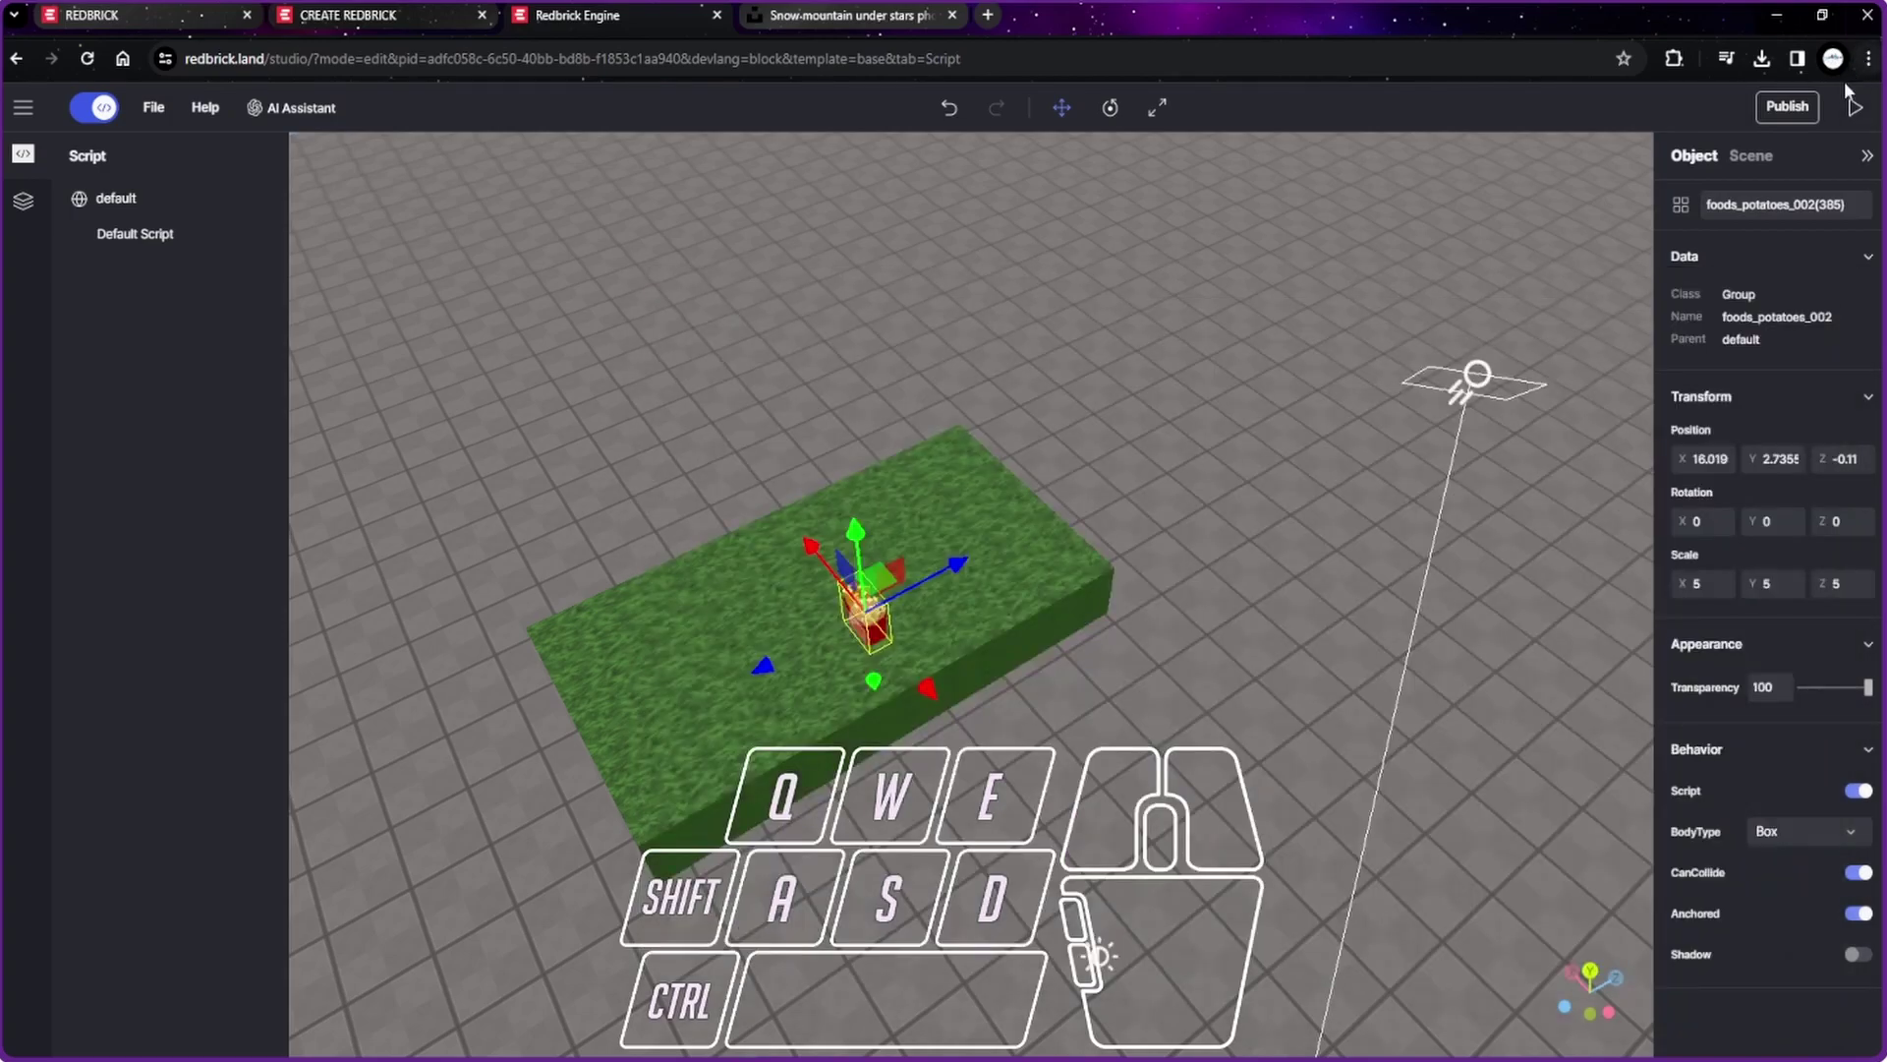
Step: Play-test by walking and jumping the player into the fries to see them react
key(w)
drag(1136, 788, 1116, 775)
key(space)
drag(1126, 811, 387, 356)
key(w)
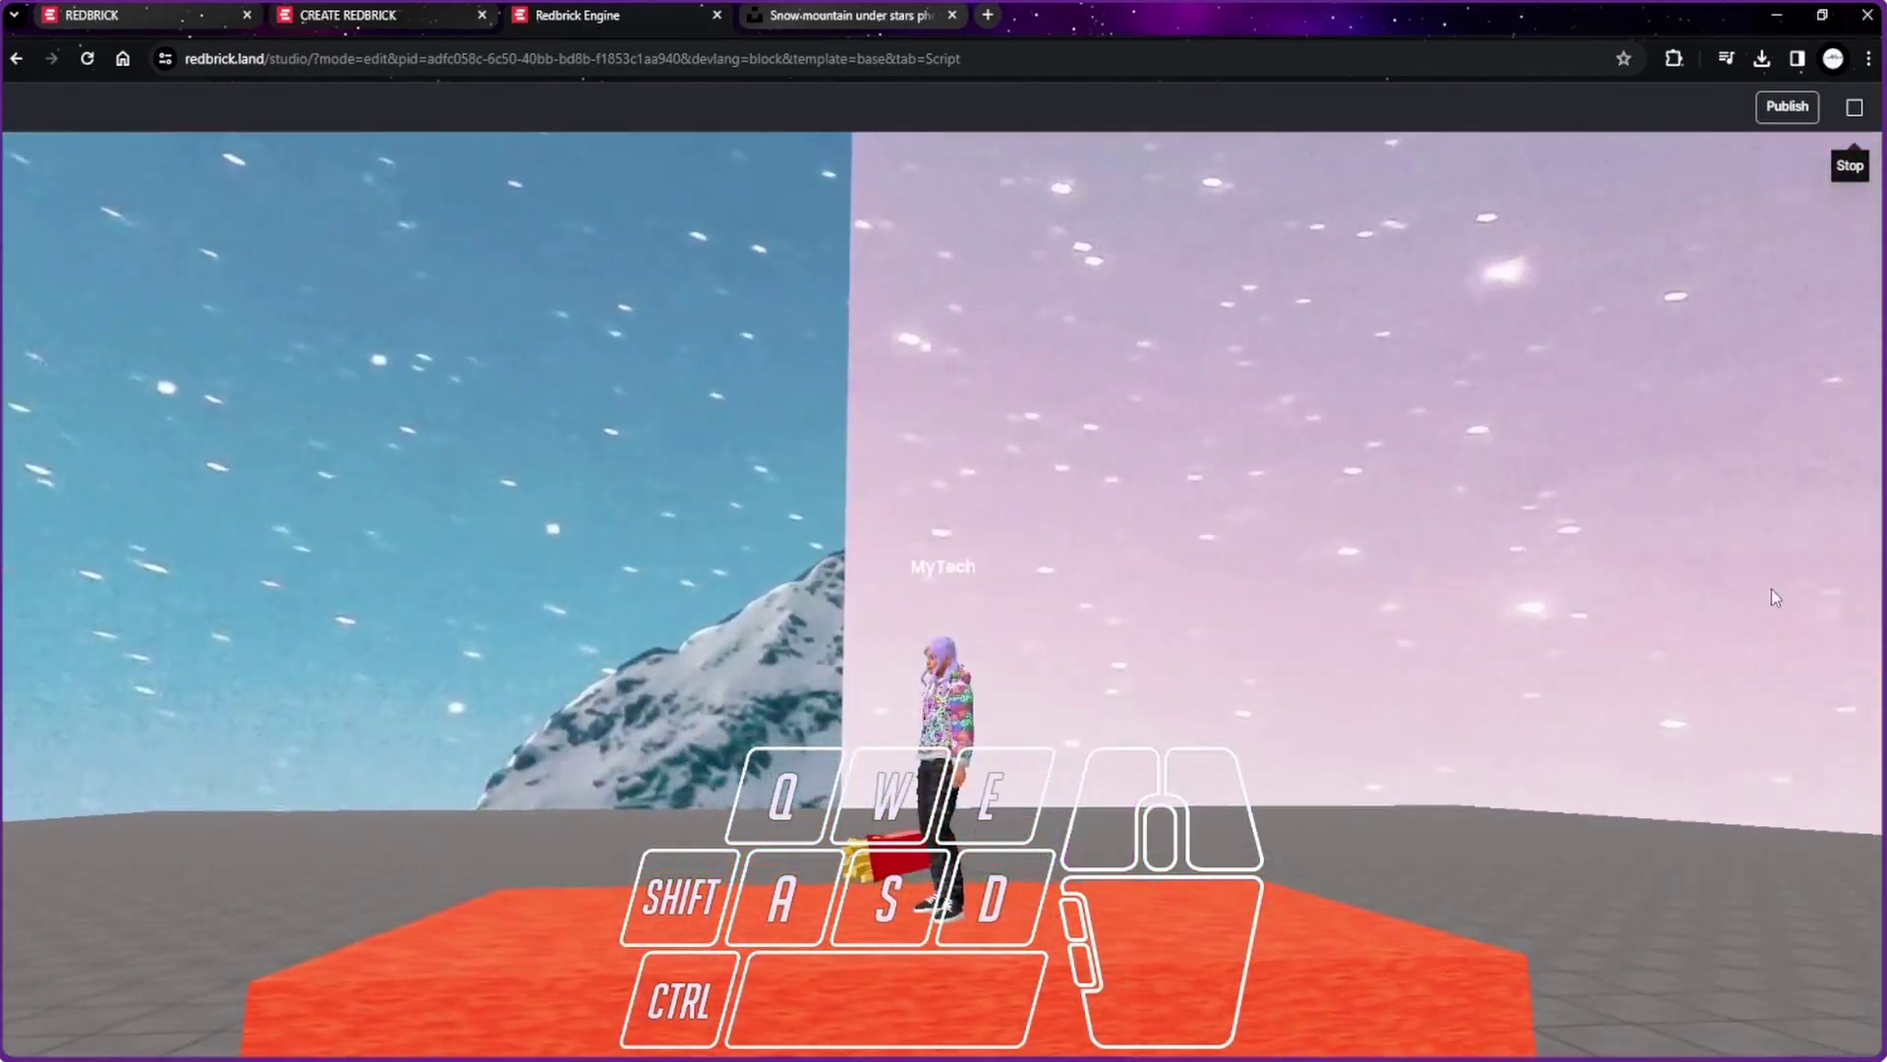
scroll(up, 3)
Step: Have the collision move the fries to X 0, Y 0, Z 0 and show the scene's background and fog settings
drag(1140, 952, 1169, 886)
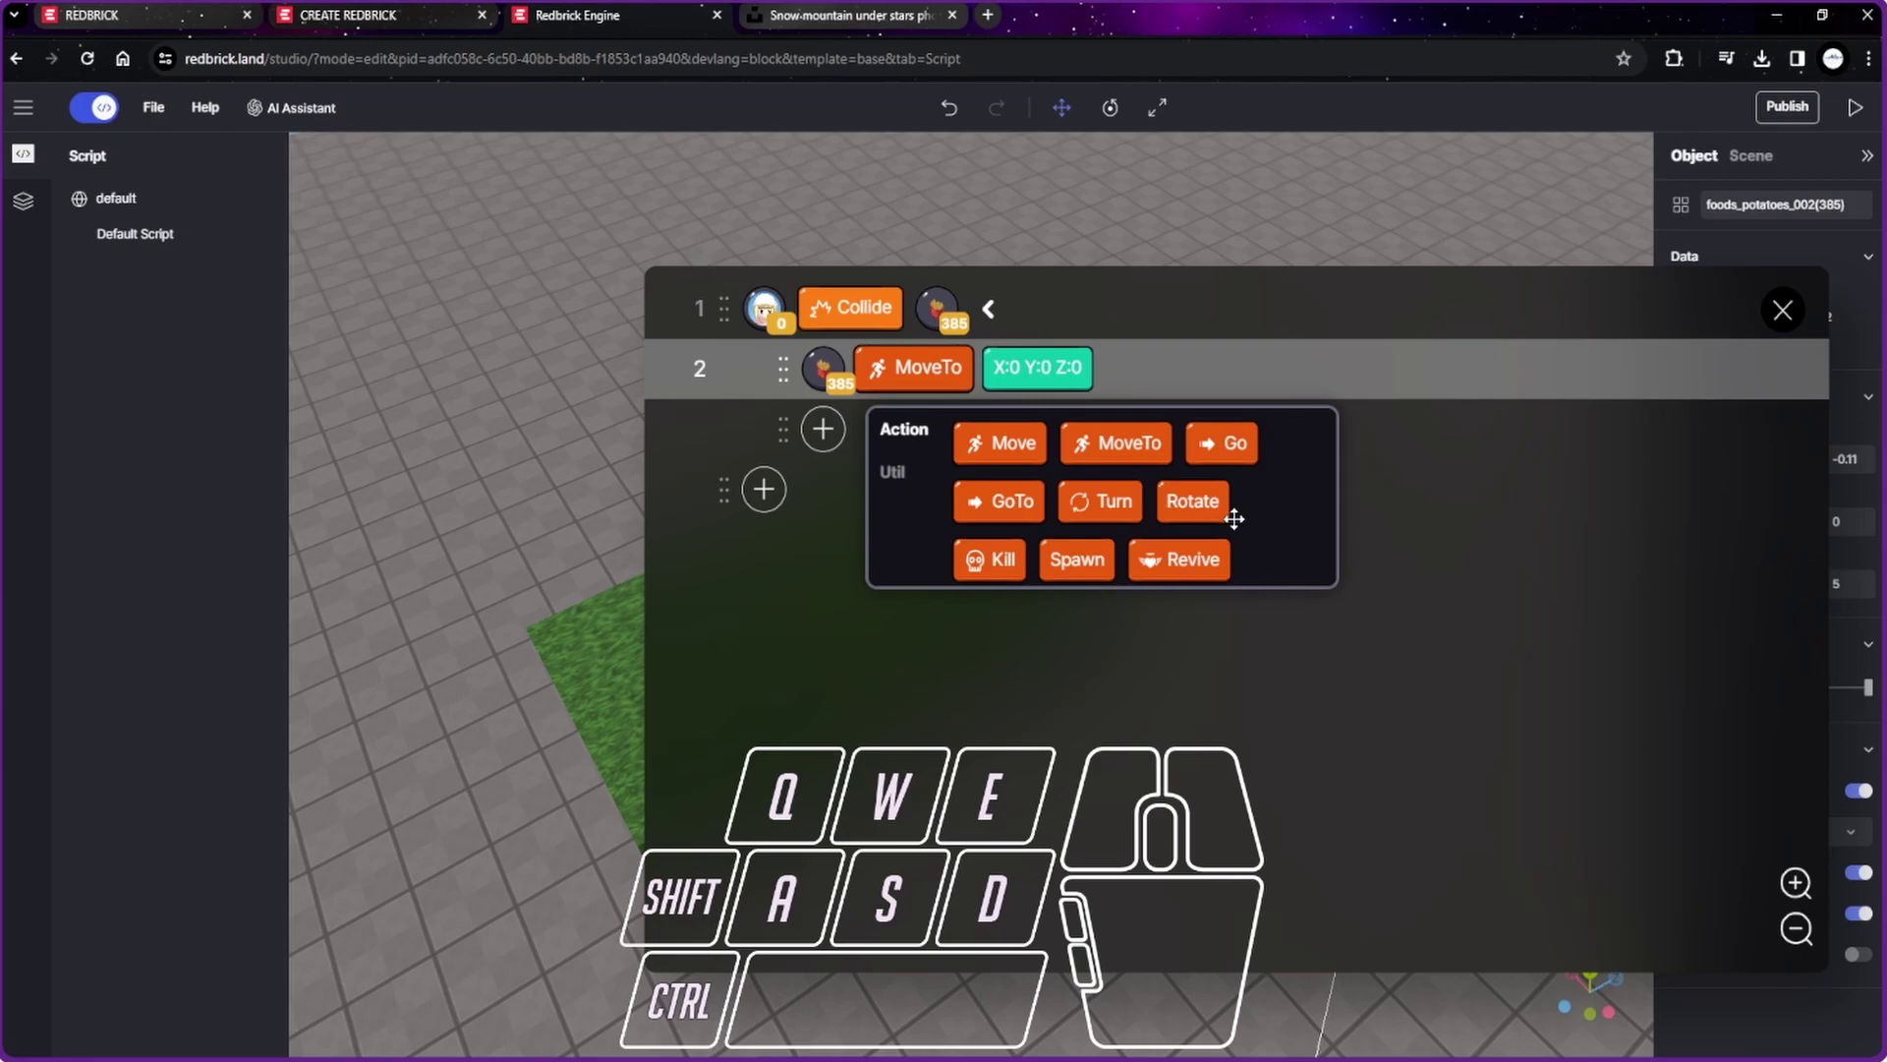
click(1581, 599)
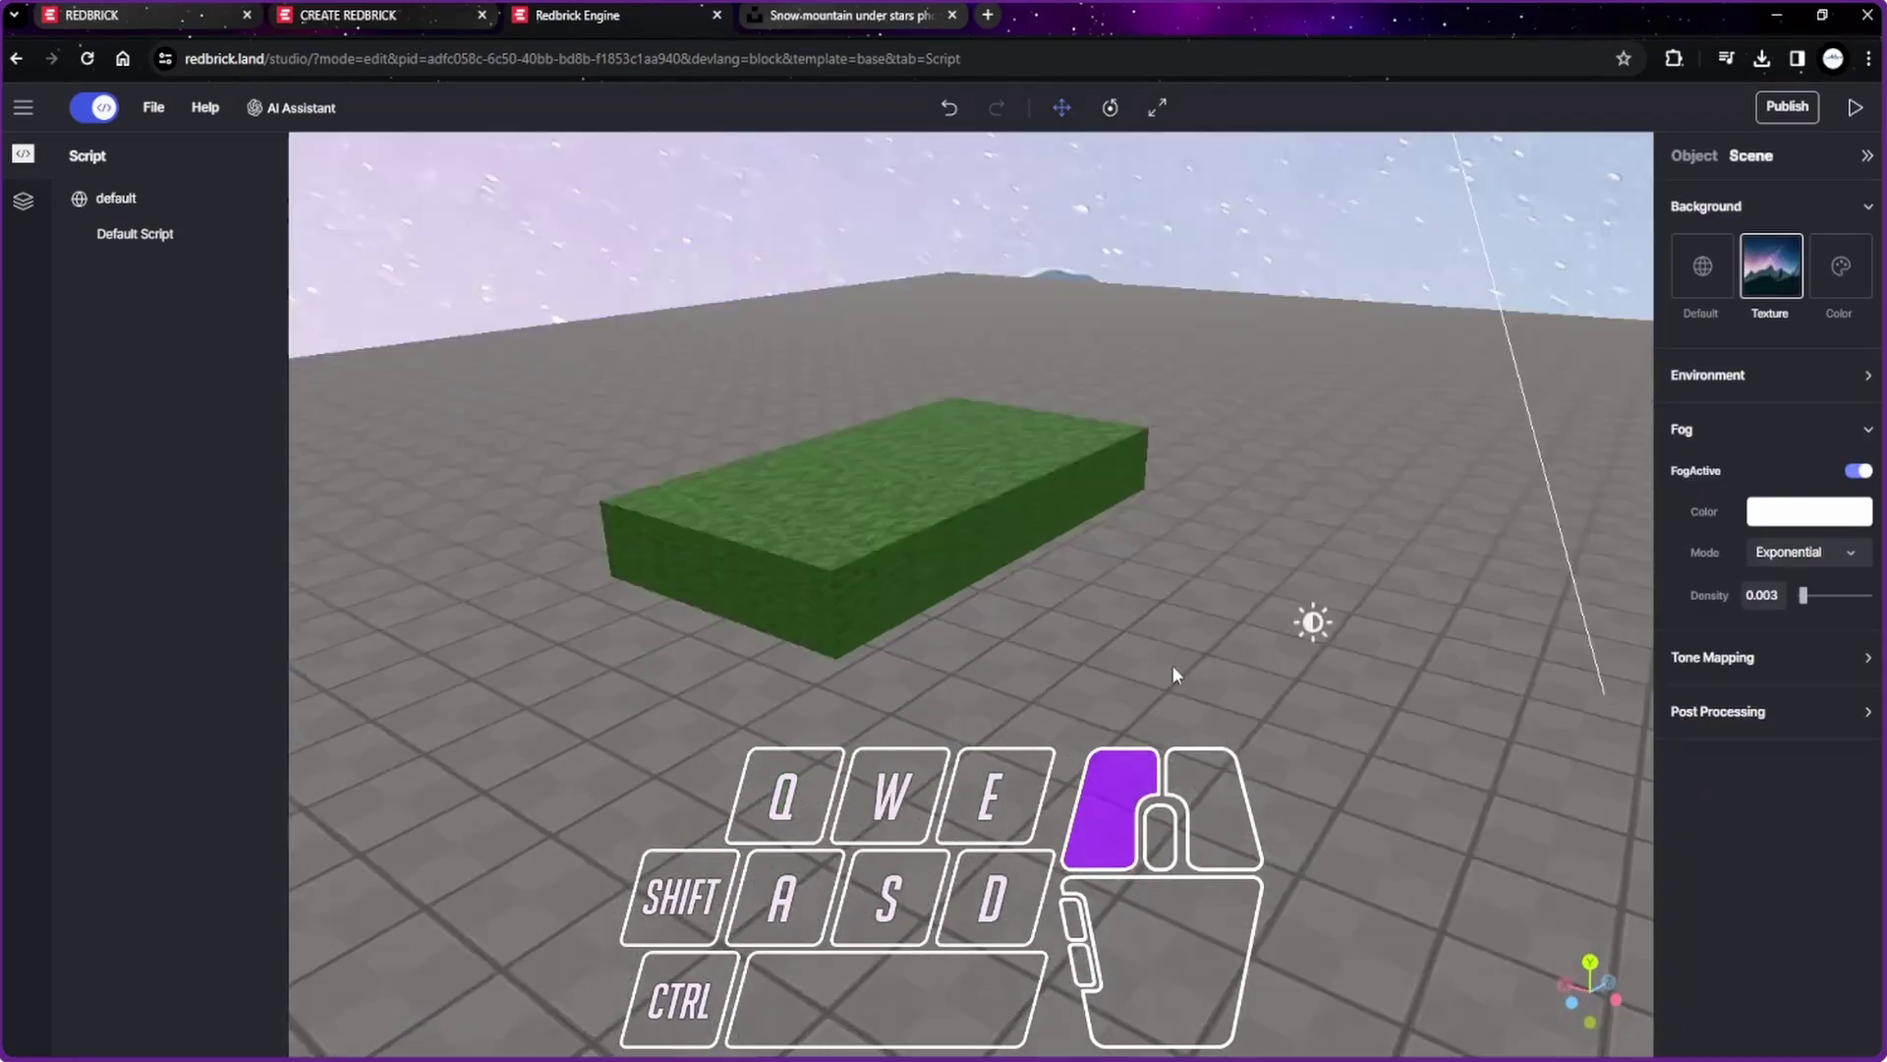